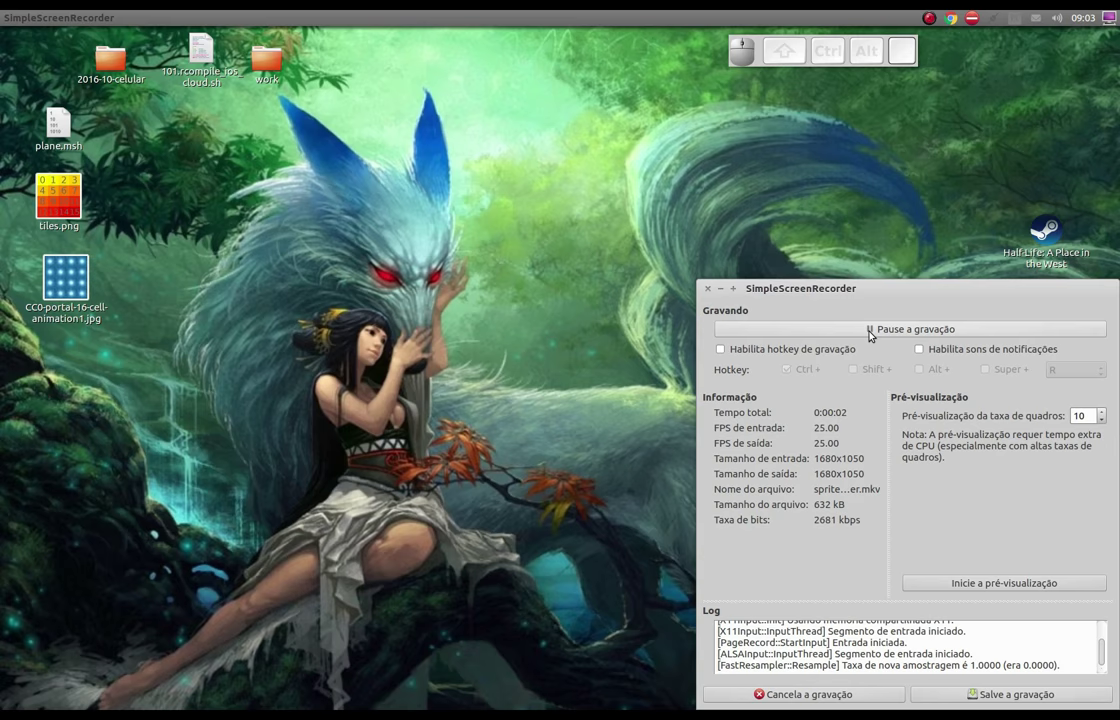
- Hide the SimpleScreenRecorder window during recording and select the portal sprite sheet on the desktop
click(724, 292)
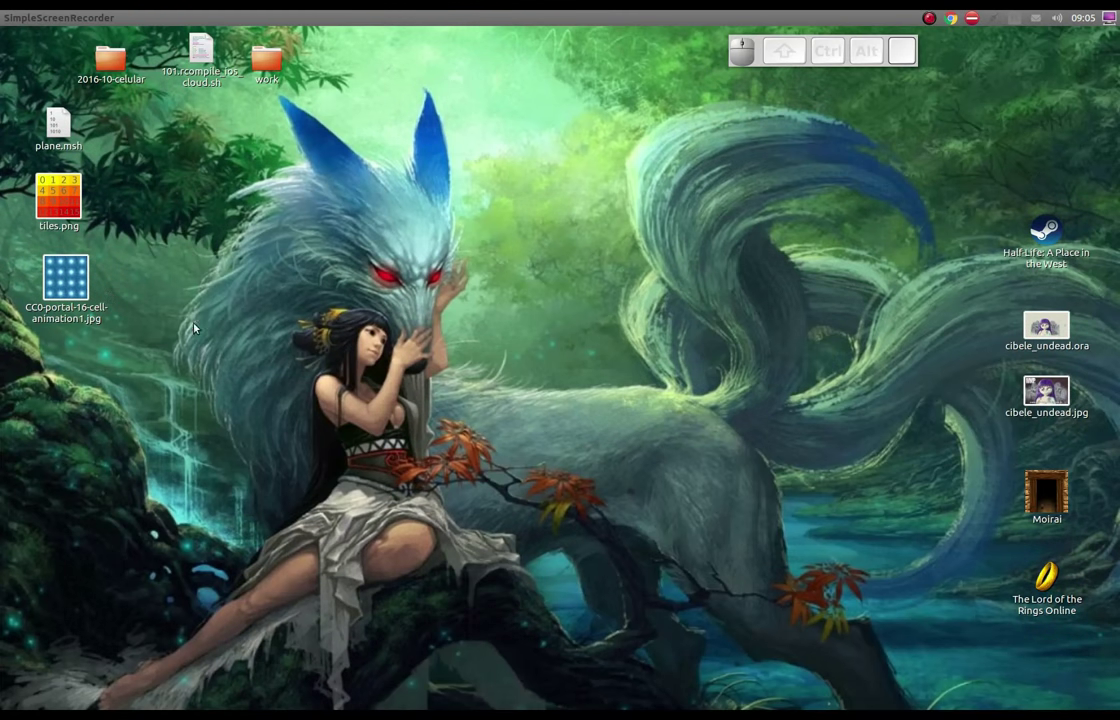
click(193, 339)
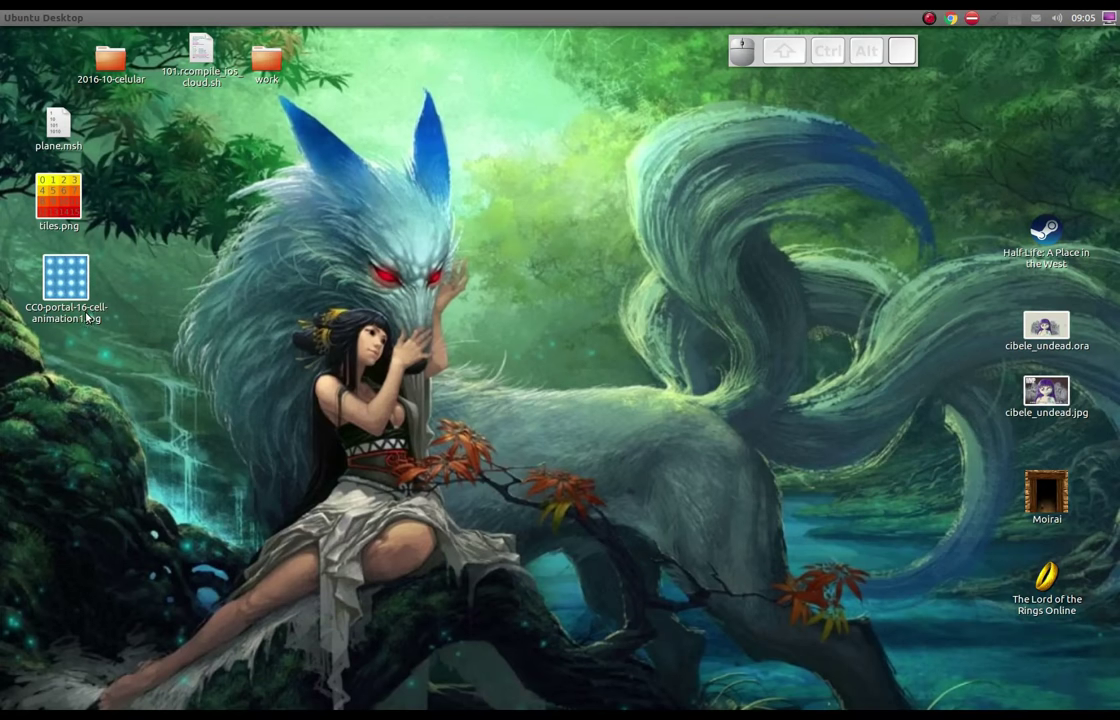
click(70, 304)
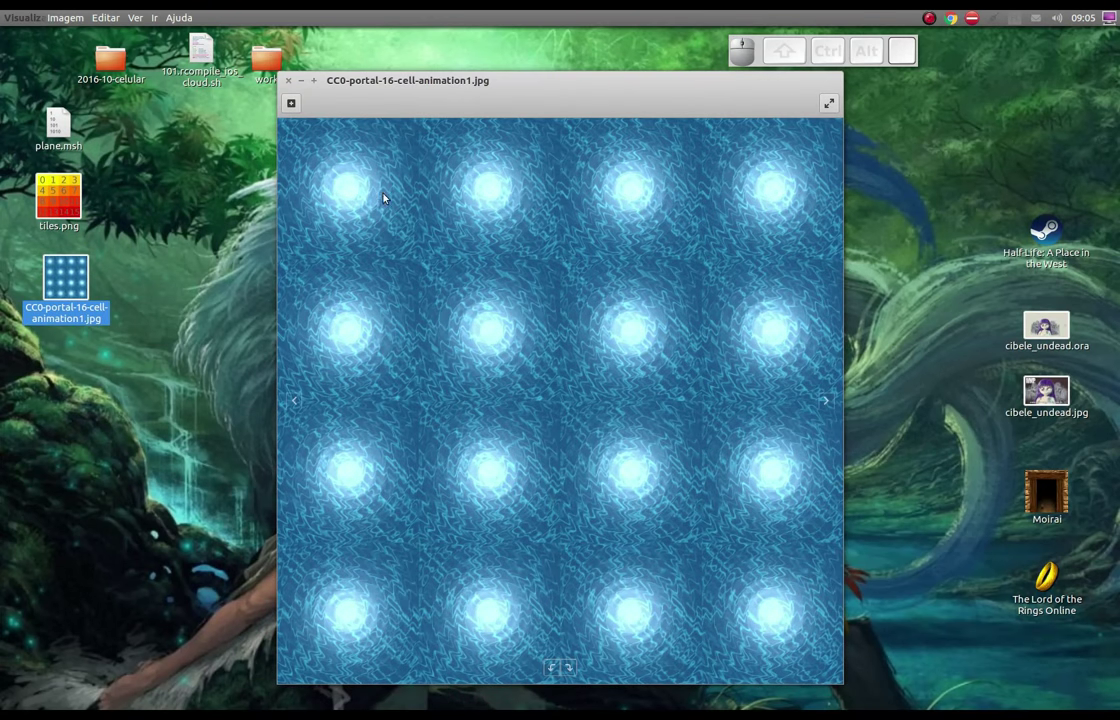
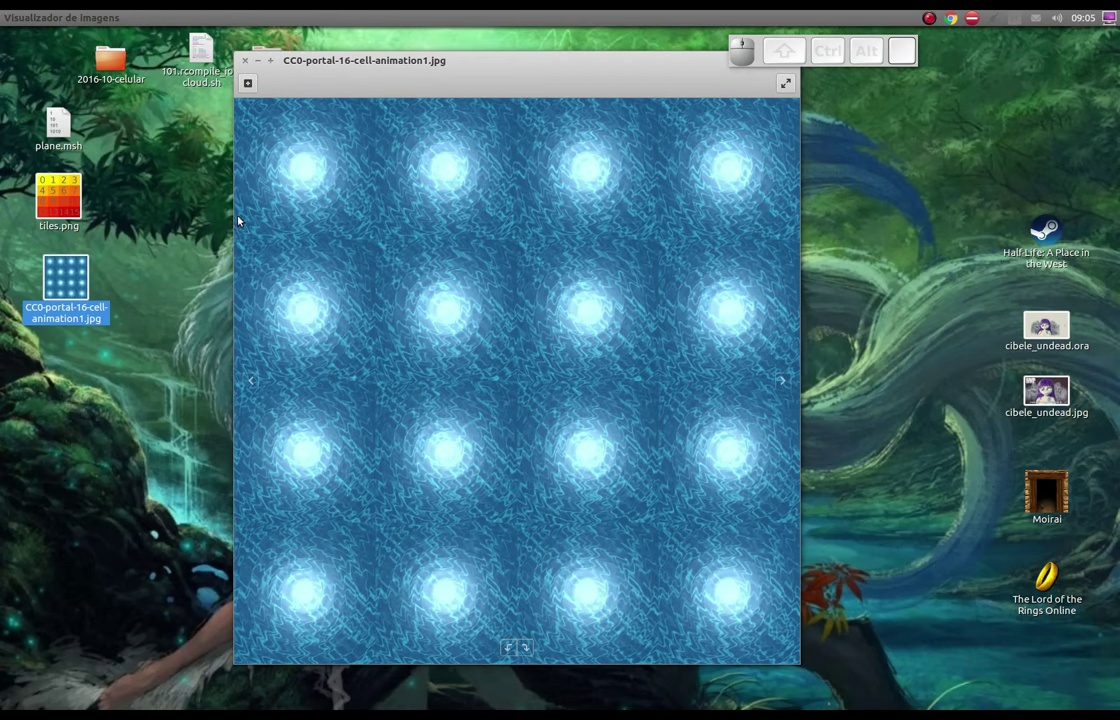
click(262, 379)
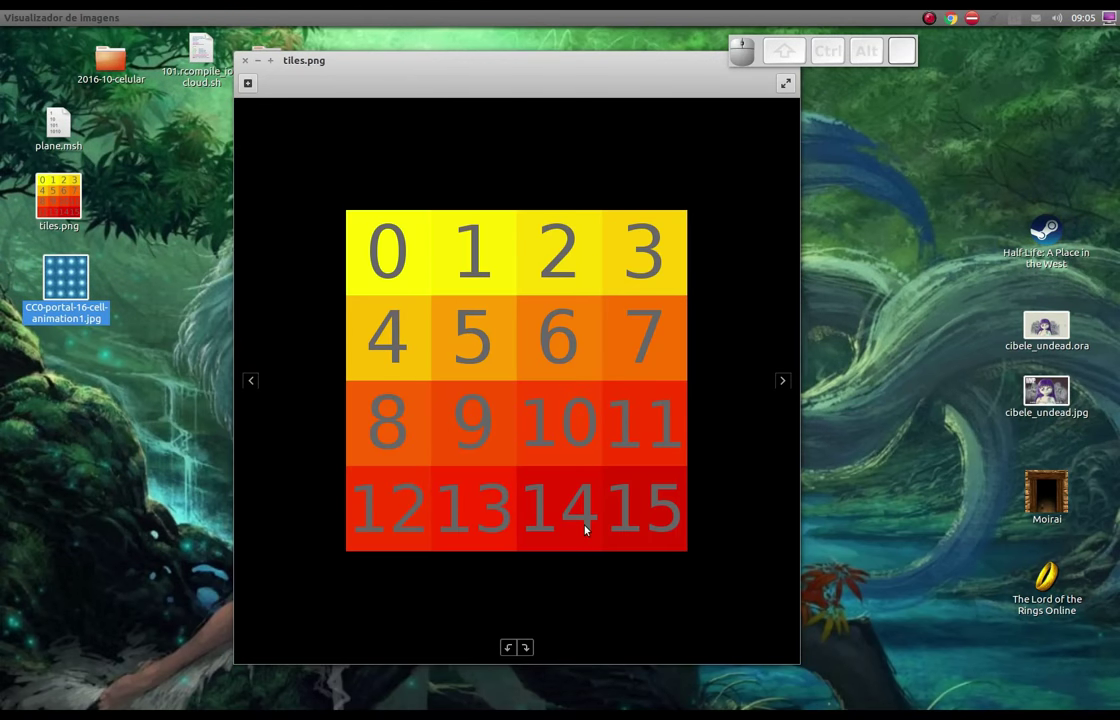
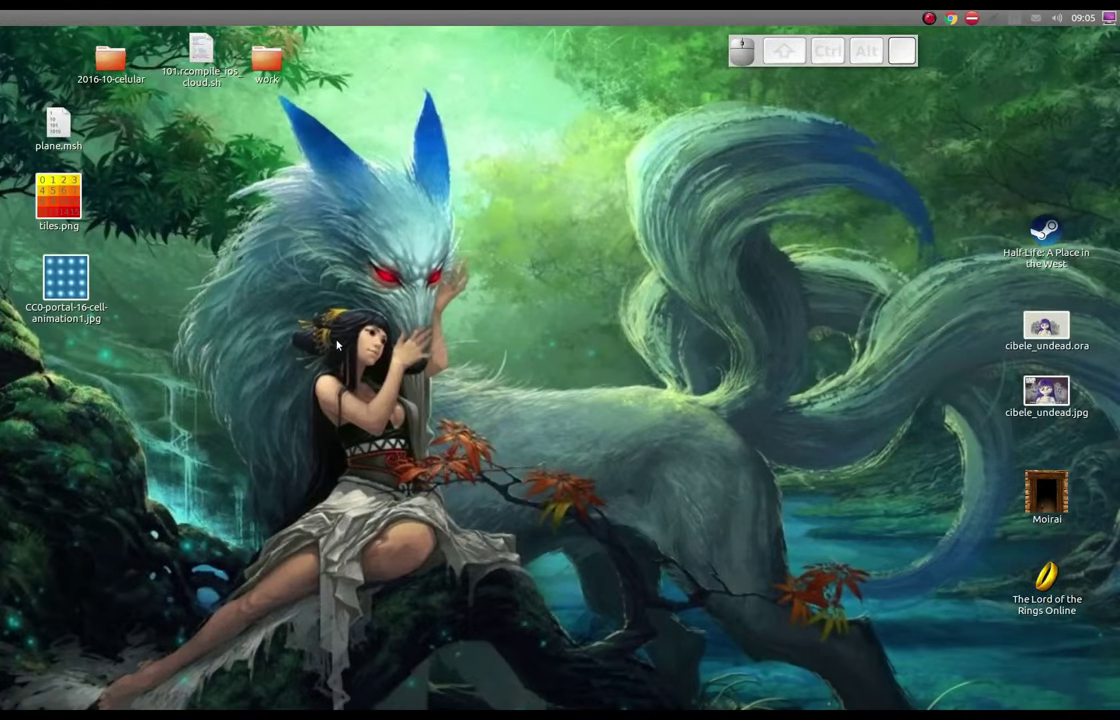
click(271, 329)
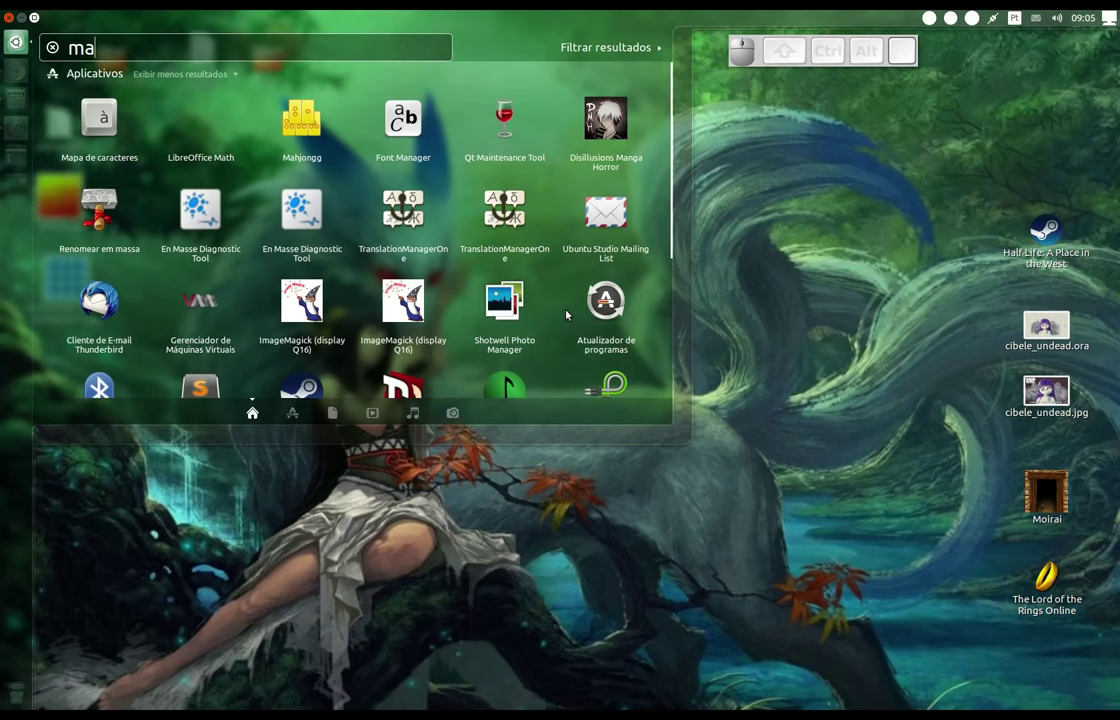
key(y)
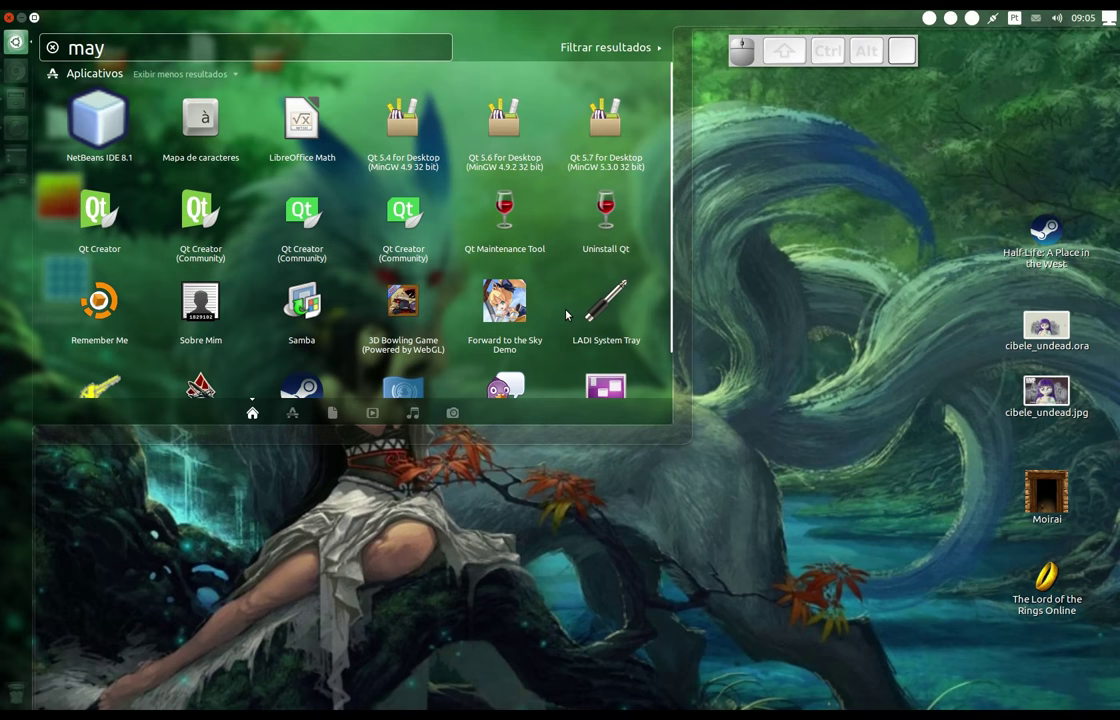
key(BackSpace)
key(u)
key(BackSpace)
key(y)
key(Down)
key(Right)
key(Return)
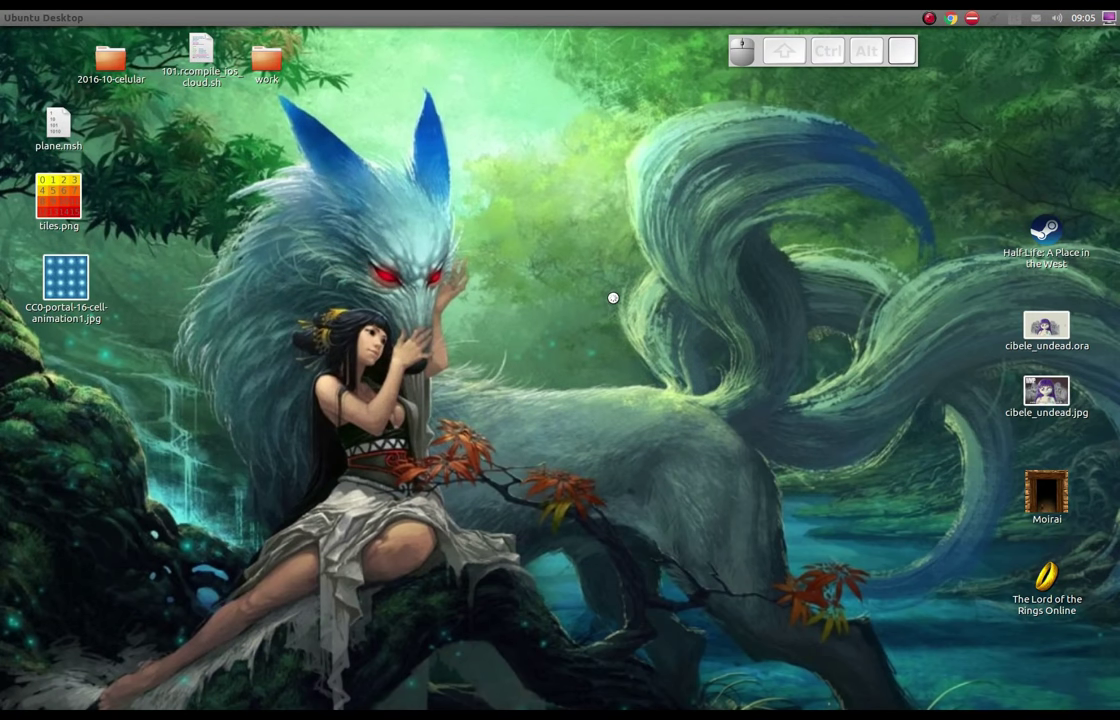
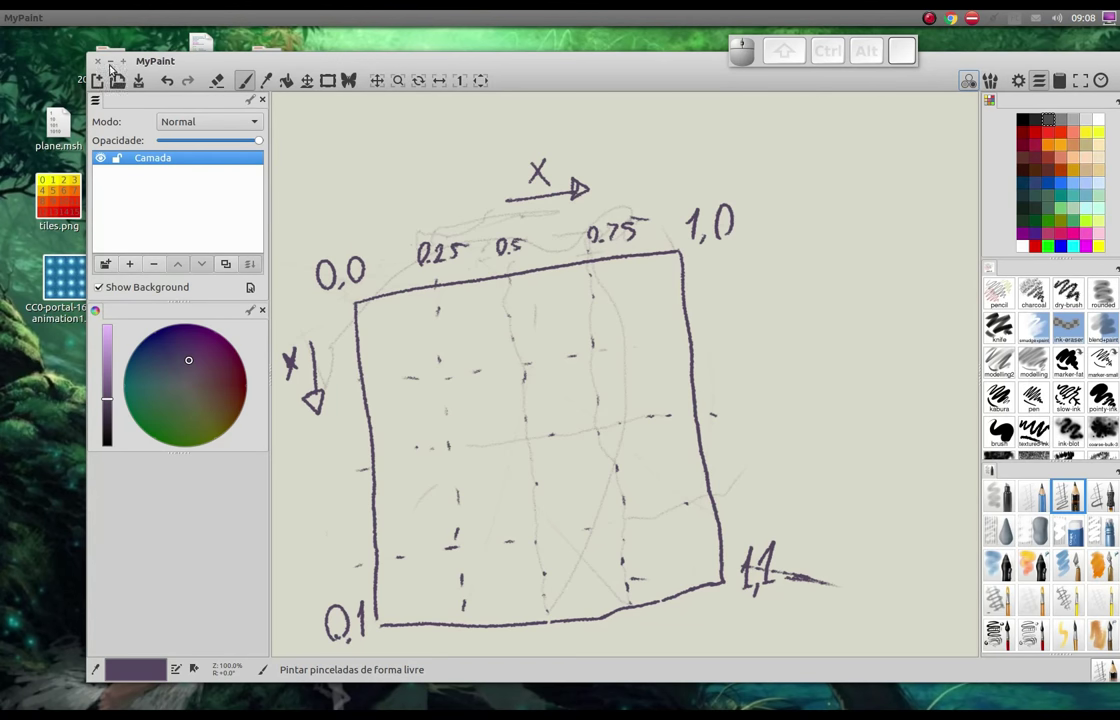
- Launch Godot from the application search and open the shader_texture_animated_tutorial project
click(114, 67)
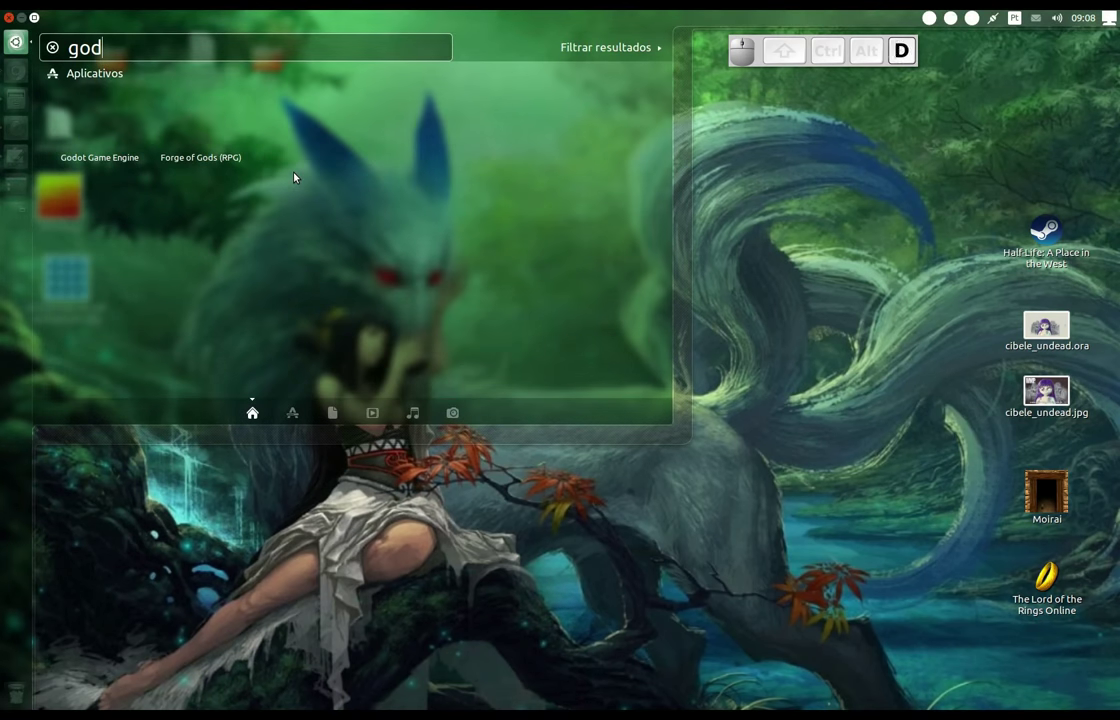
key(Down)
key(Return)
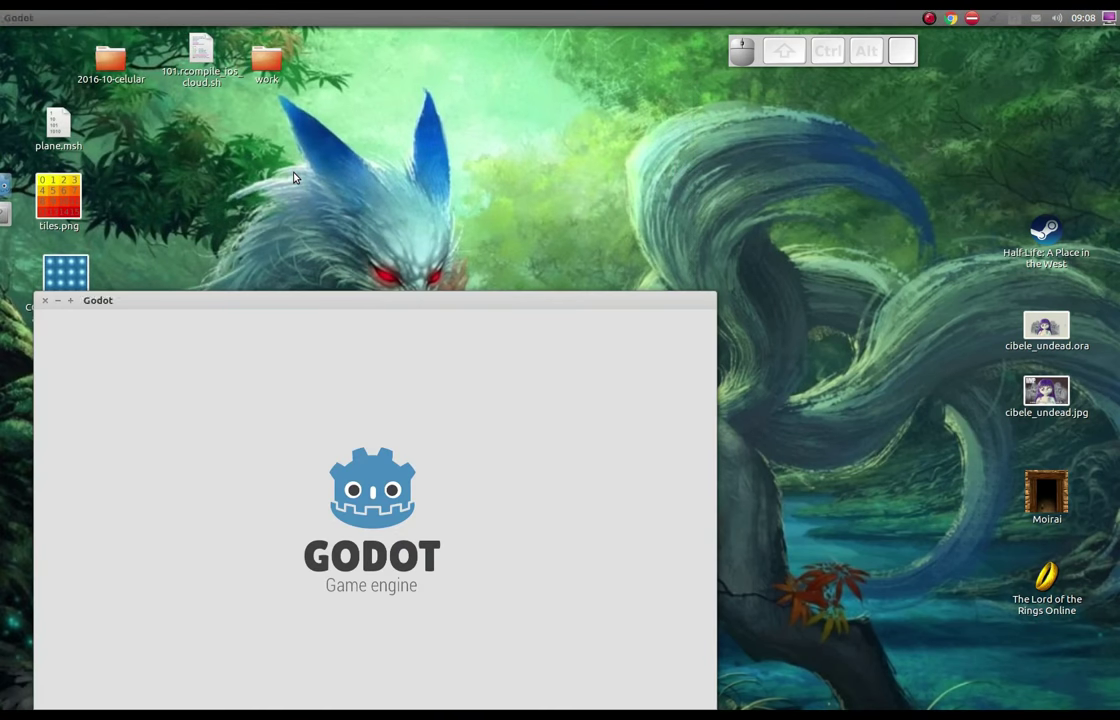
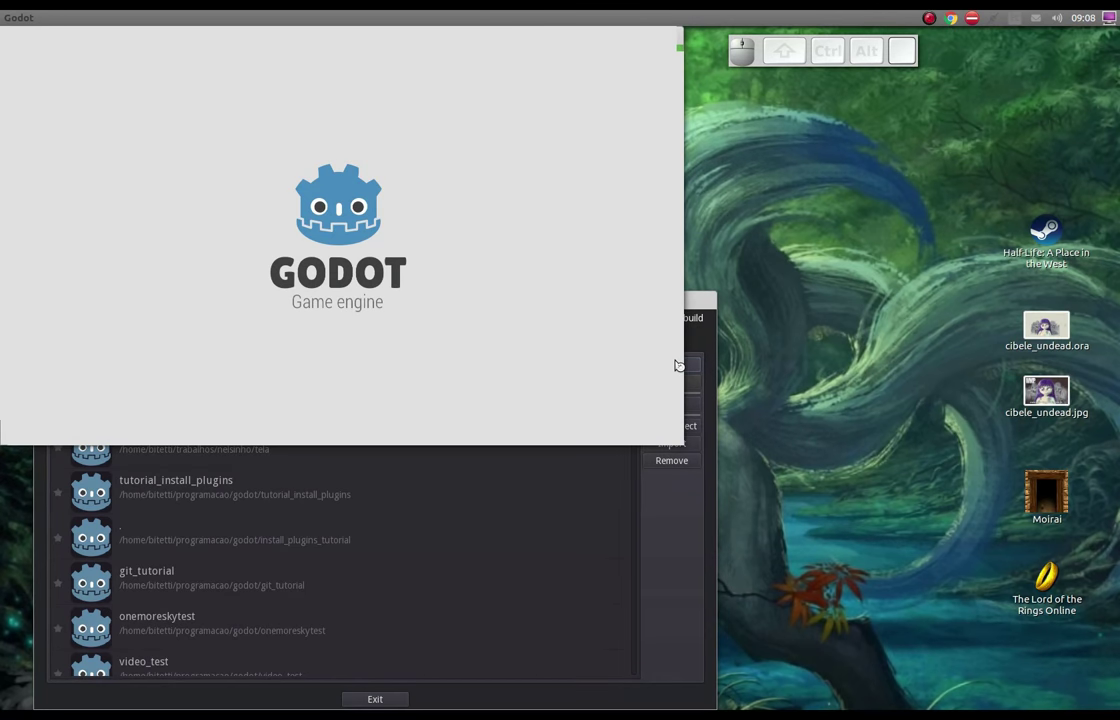
click(979, 85)
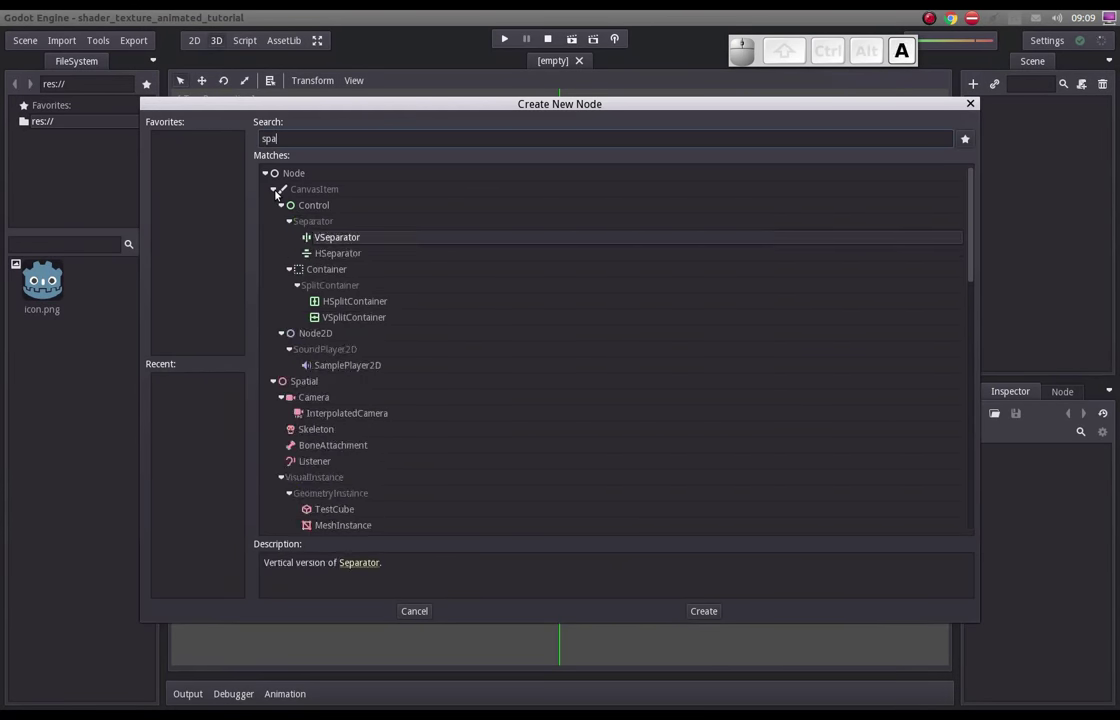
- Create a Spatial root node and add a MeshInstance child under it
key(Down)
key(Up)
key(Return)
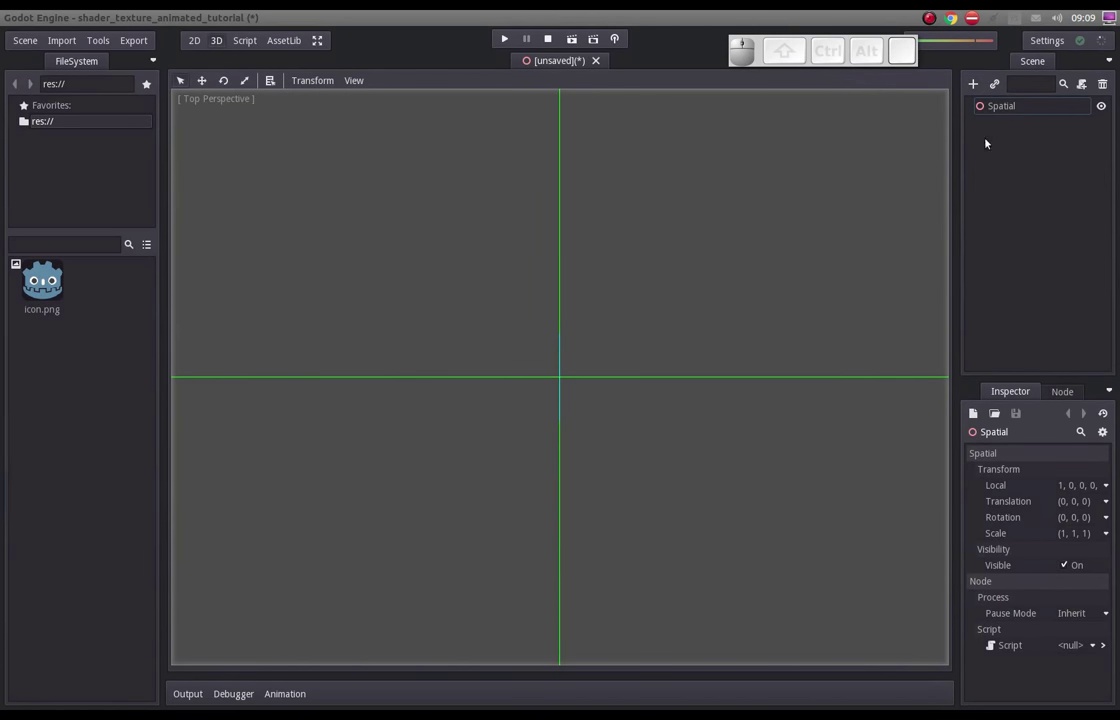
click(975, 88)
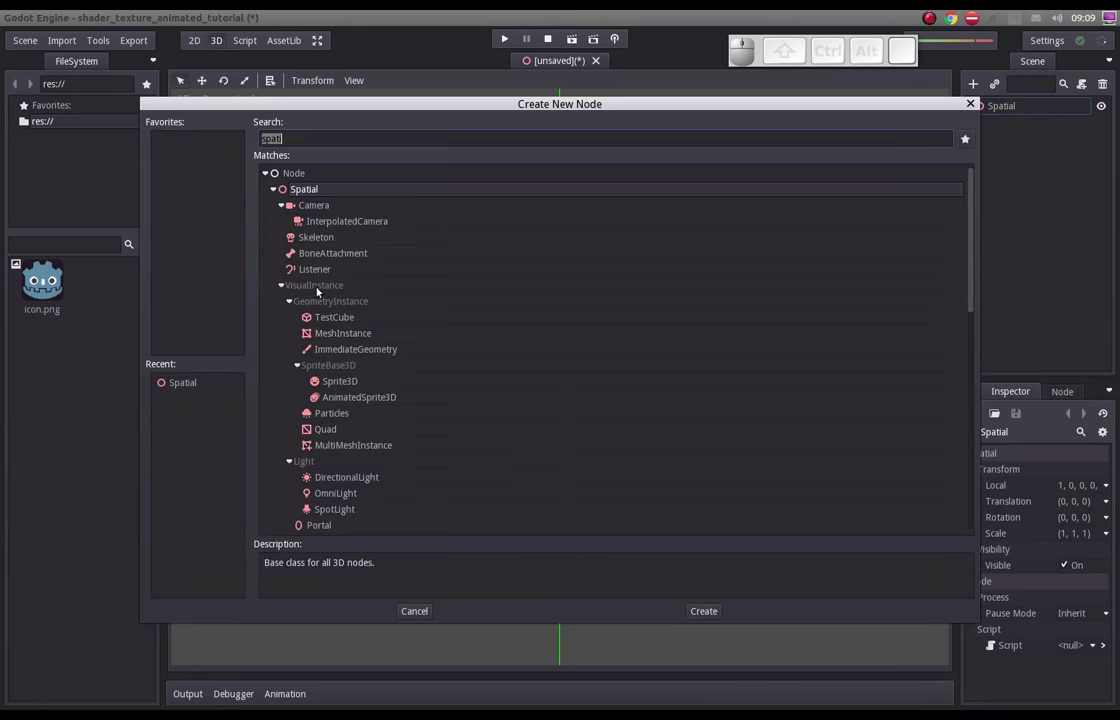
key(Down)
key(Up)
key(Return)
- Save the scene as Spatial.tscn and bring up Project Settings
key(ctrl+s)
click(702, 605)
click(29, 49)
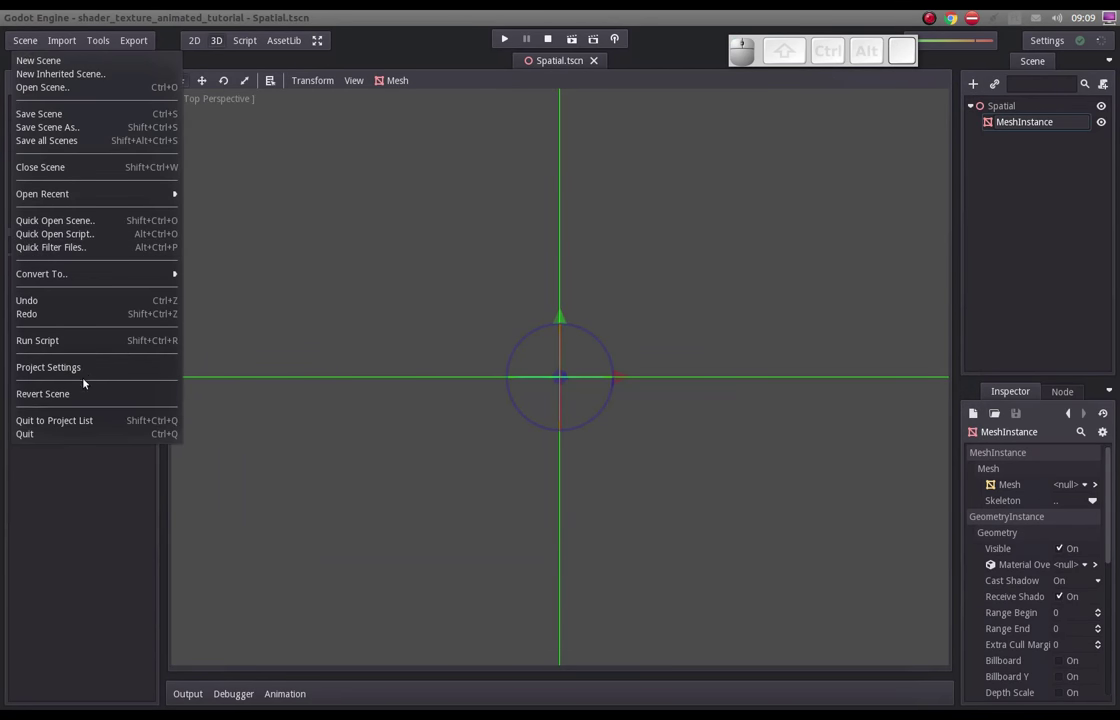
click(89, 371)
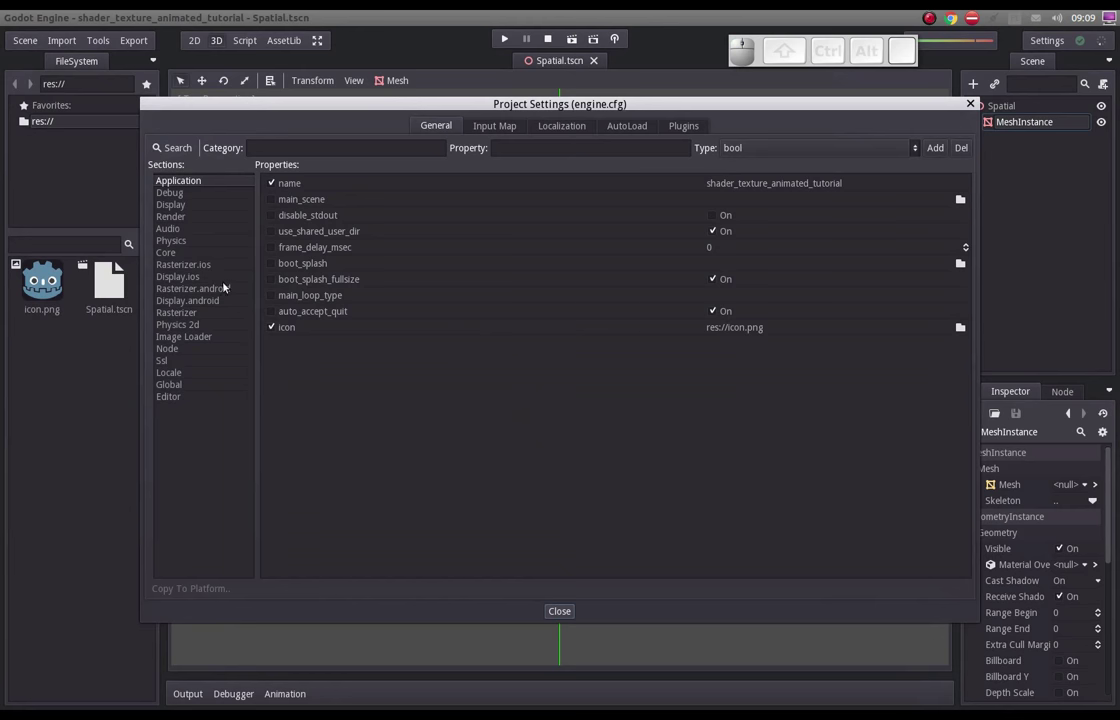
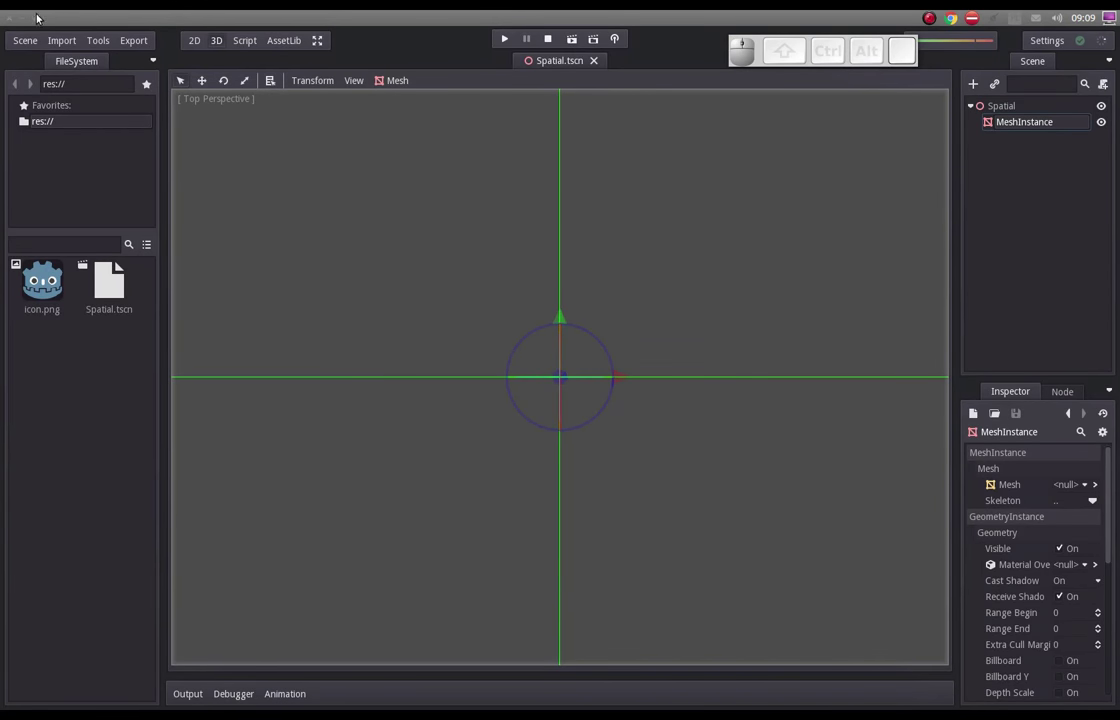
- Move plane.msh, tiles.png and the portal sprite sheet from the desktop into the project folder
click(26, 20)
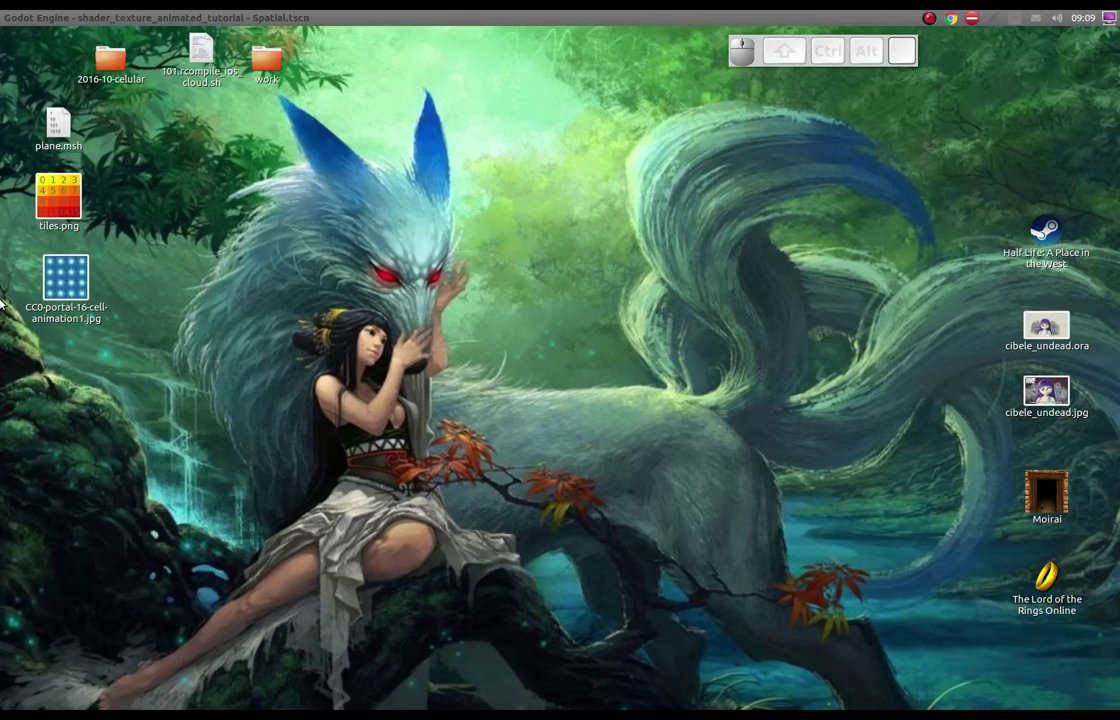
click(23, 97)
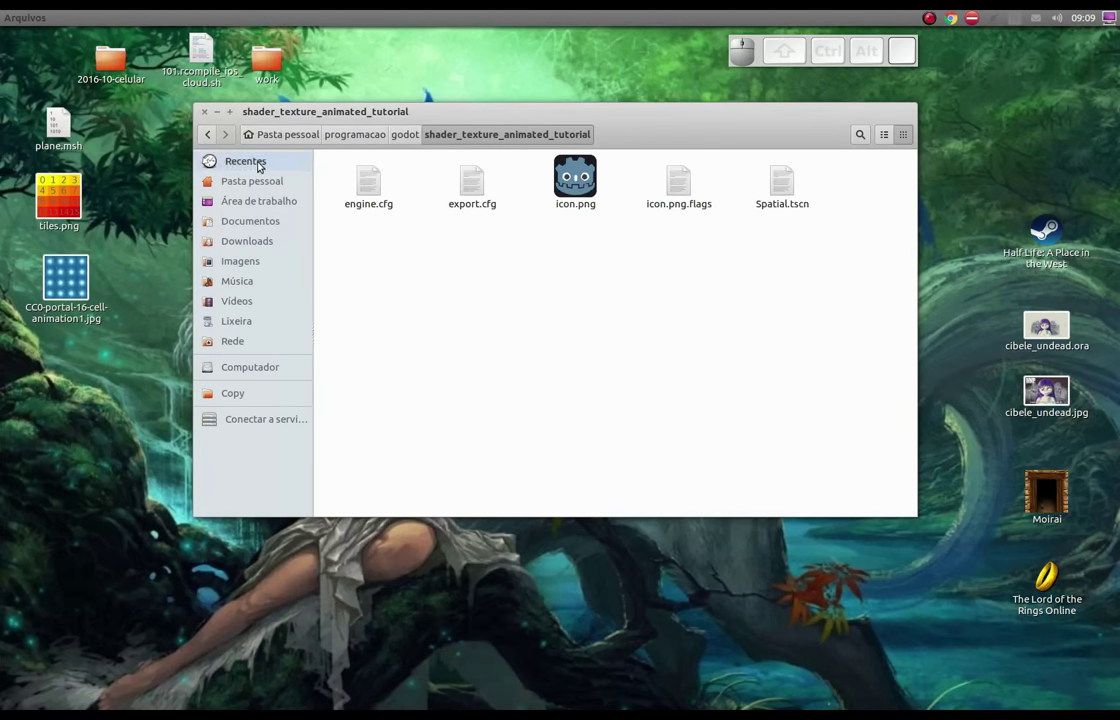
click(73, 147)
click(80, 216)
click(159, 287)
drag(147, 311, 98, 225)
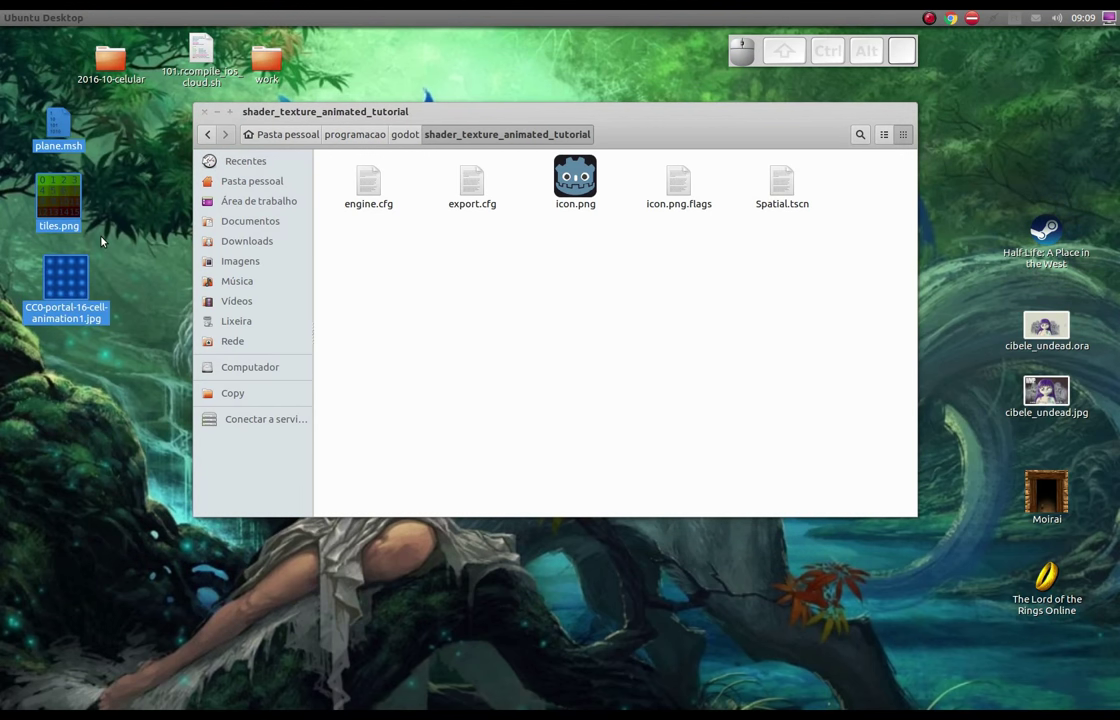
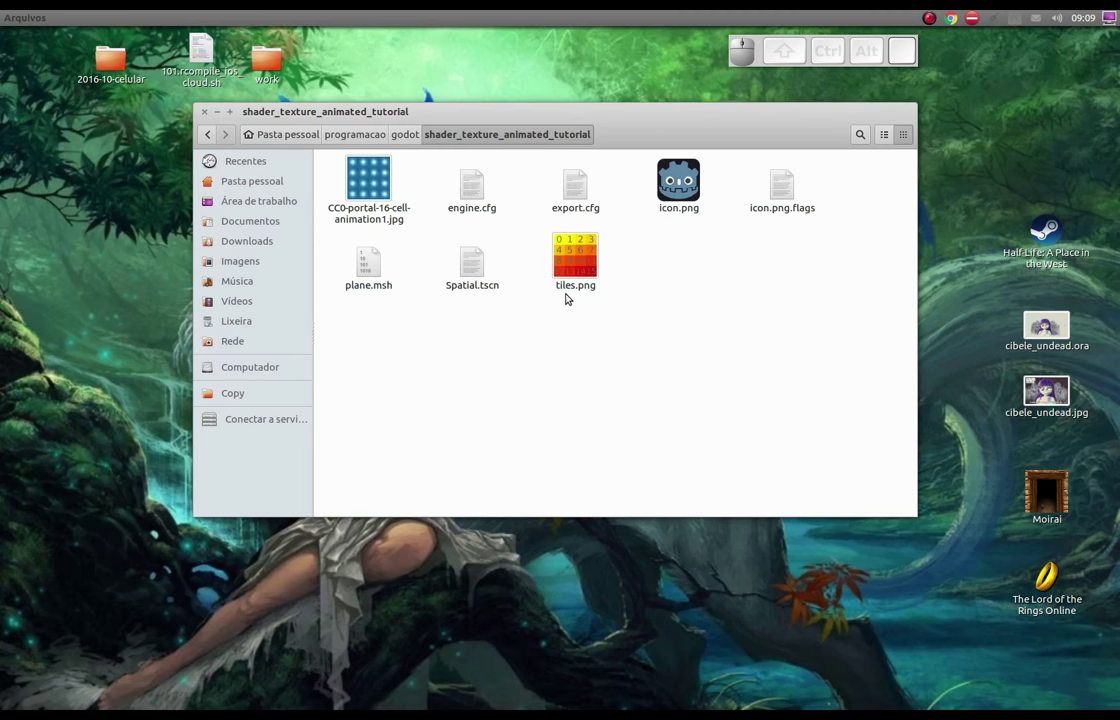
- Close the Files window and return to the Godot editor
click(534, 369)
click(220, 114)
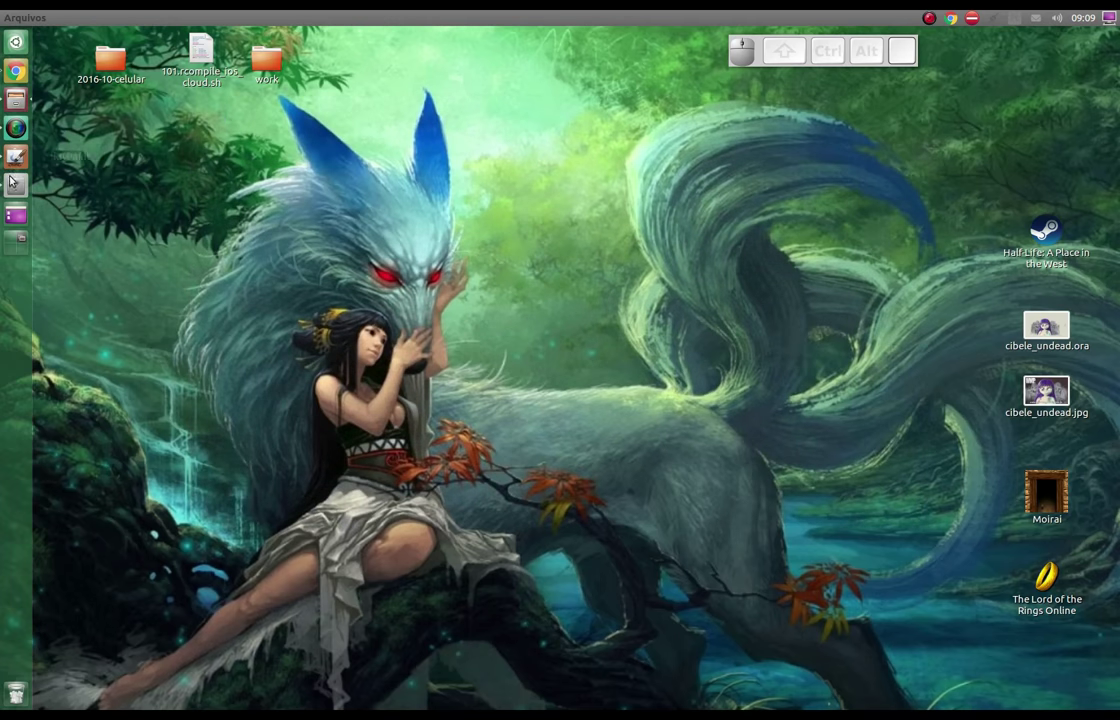
click(11, 188)
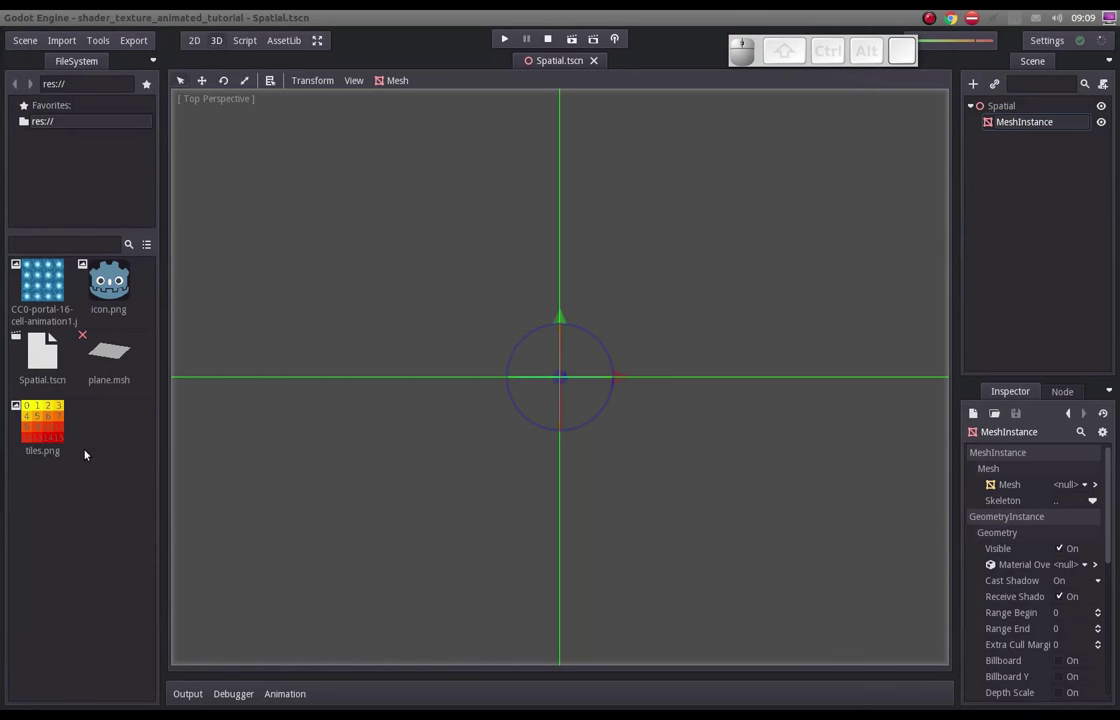
- Load plane.msh as the MeshInstance's mesh and view the plane in perspective
click(123, 368)
click(1022, 128)
click(1078, 485)
click(1080, 532)
click(402, 201)
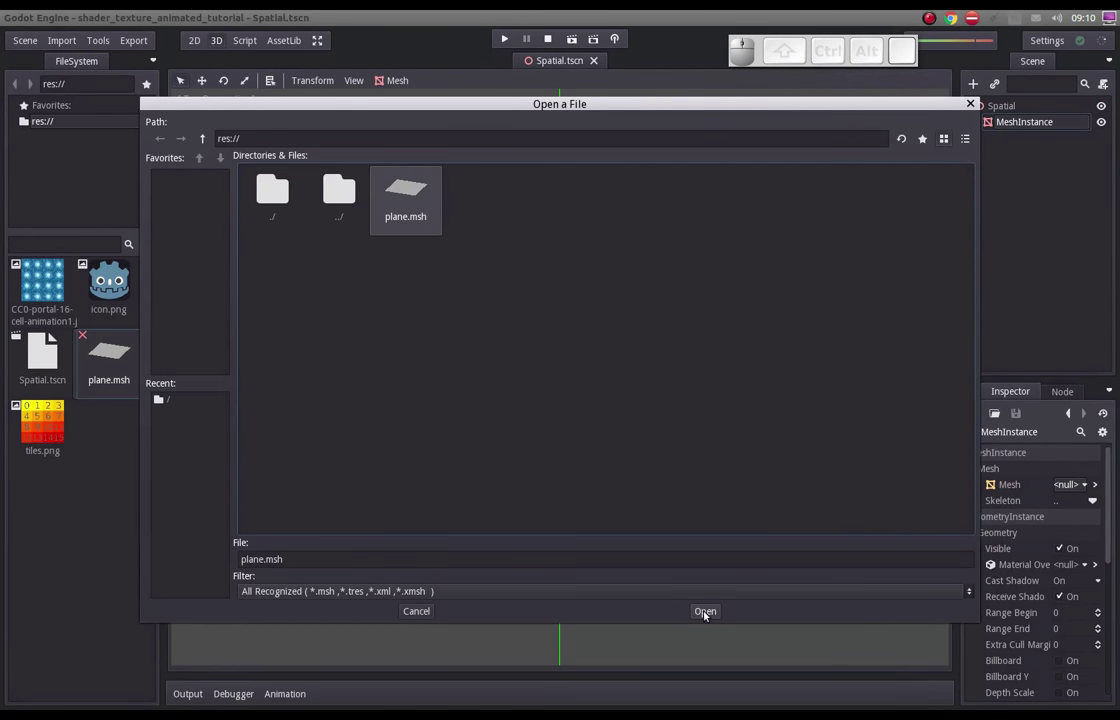
click(708, 616)
scroll(up, 3)
drag(641, 213, 551, 319)
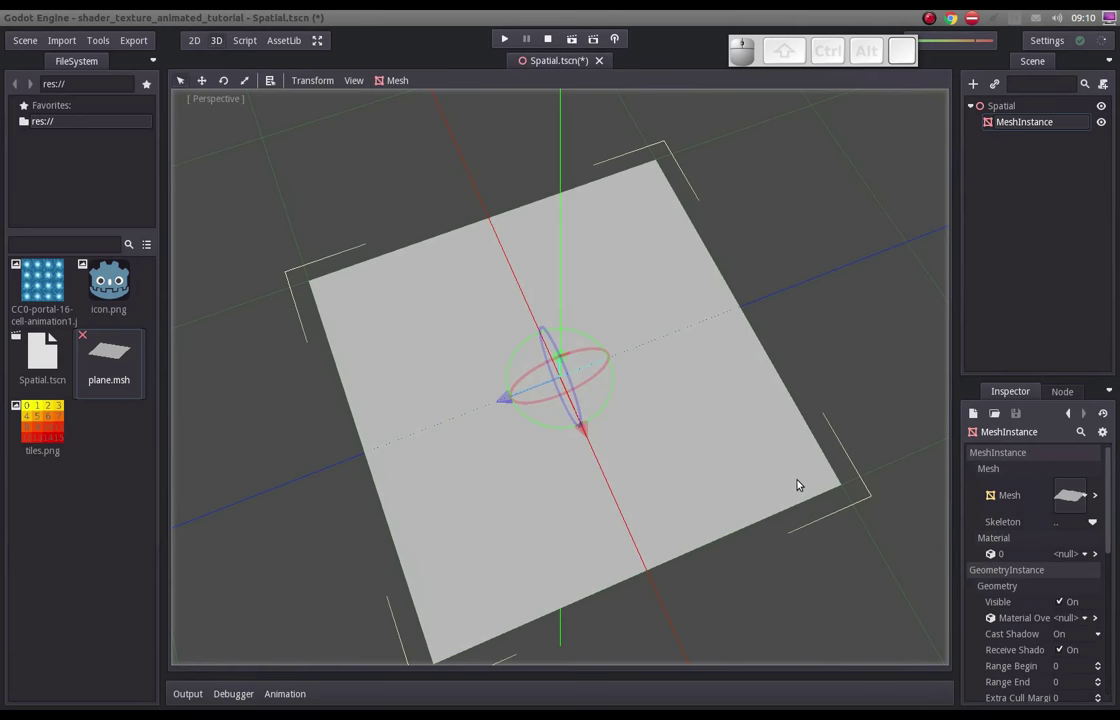
- Import tiles.png as a 3D texture to res:// with Repeat and Filter kept on, producing tiles.tex
click(72, 46)
click(82, 64)
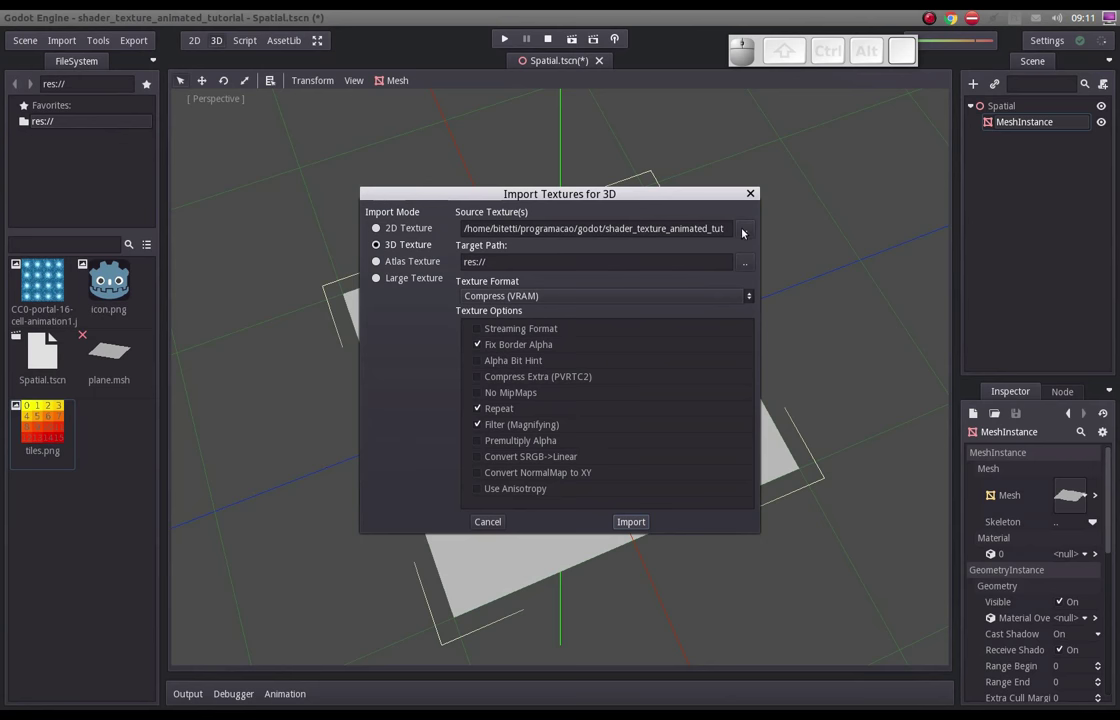
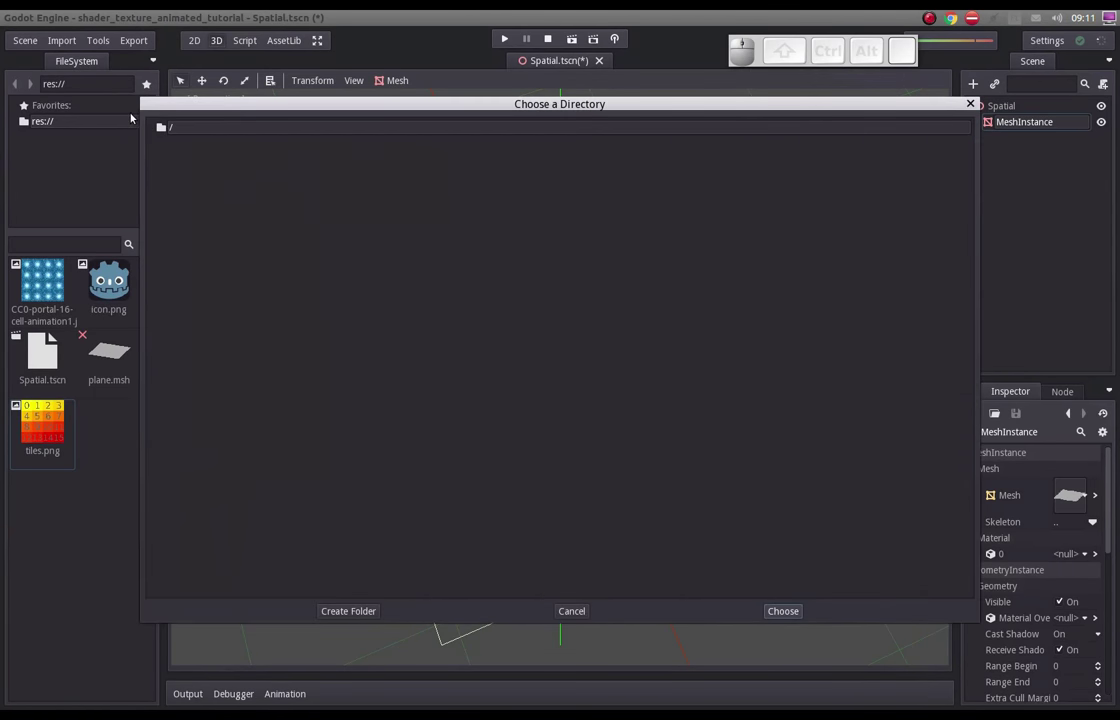
click(165, 125)
click(789, 611)
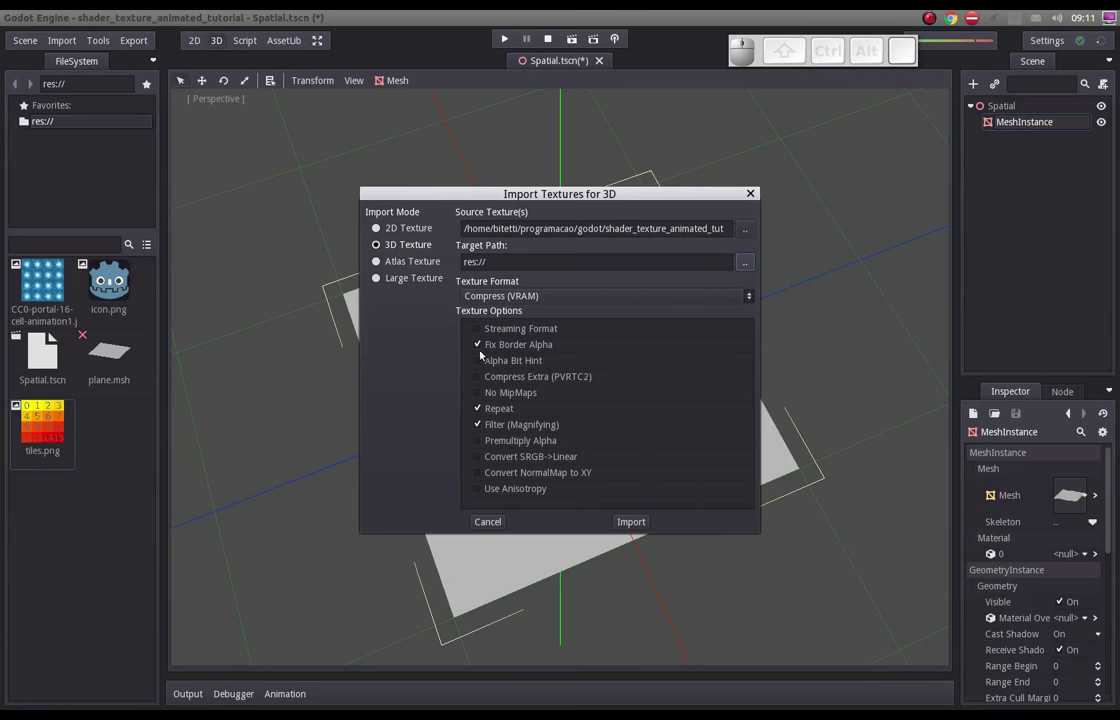
scroll(down, 3)
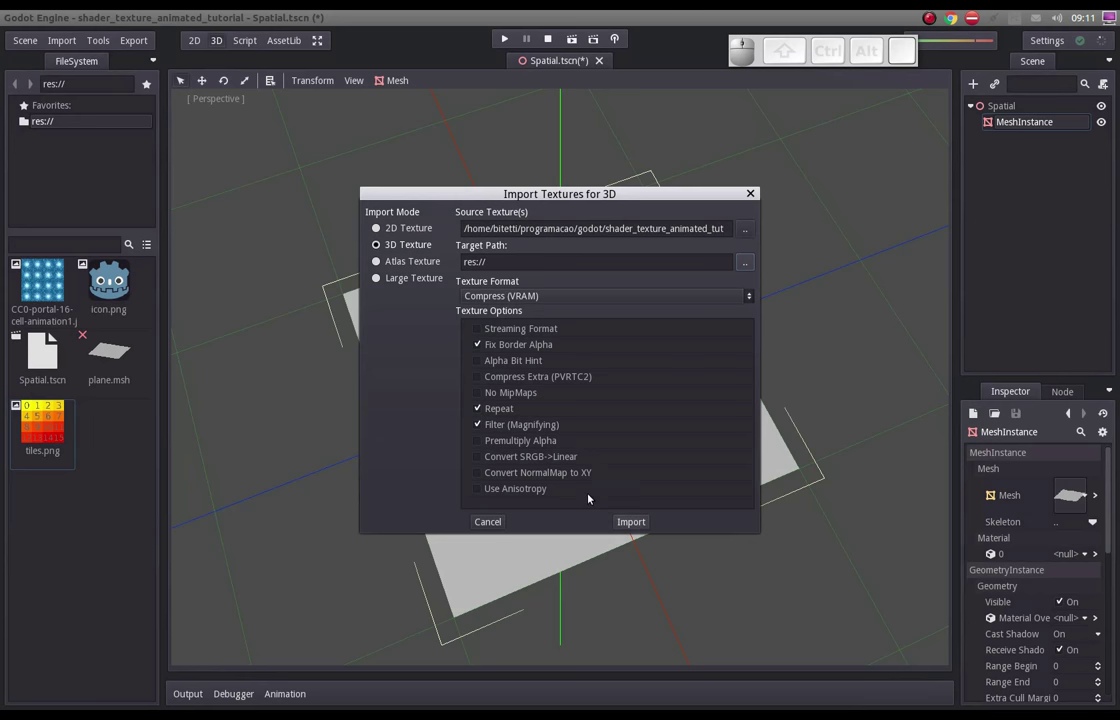
scroll(down, 3)
scroll(up, 3)
click(627, 527)
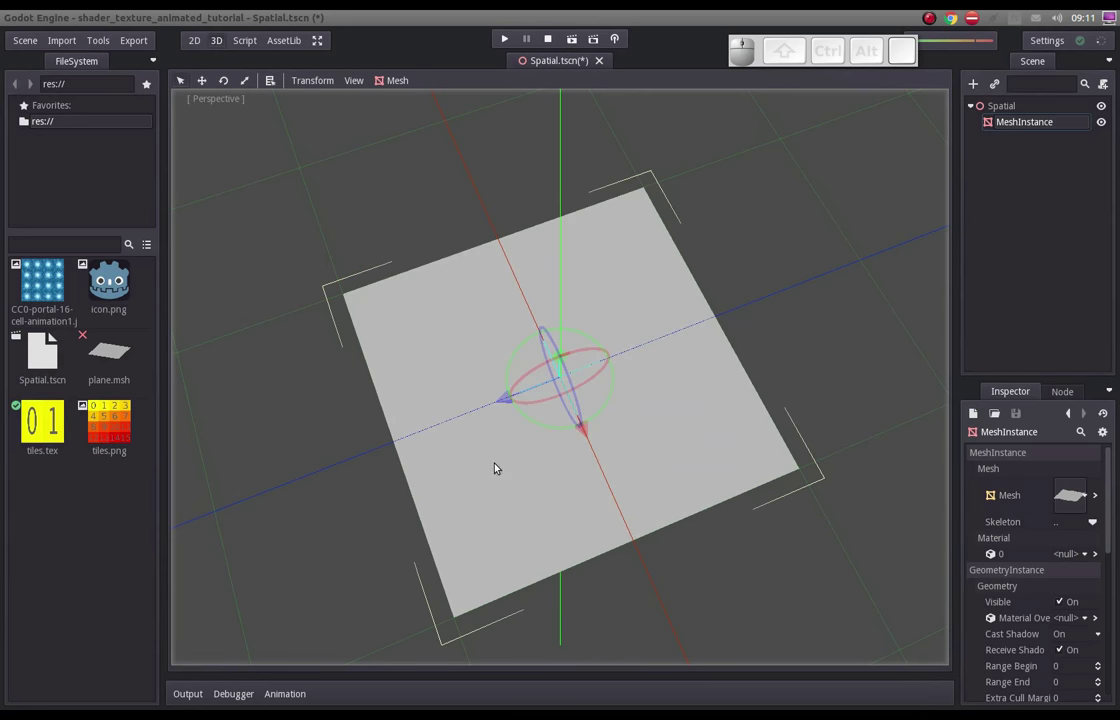
- Save the scene and set MeshInstance Material 0 to a new ShaderMaterial
click(39, 429)
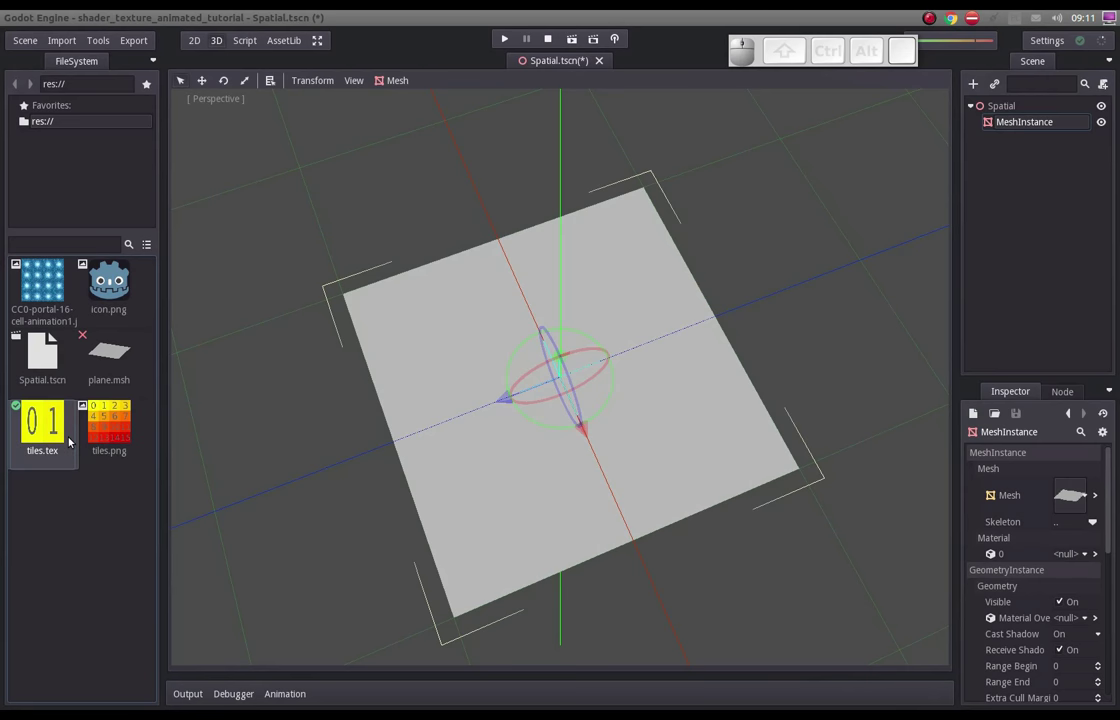
key(ctrl+s)
click(1043, 127)
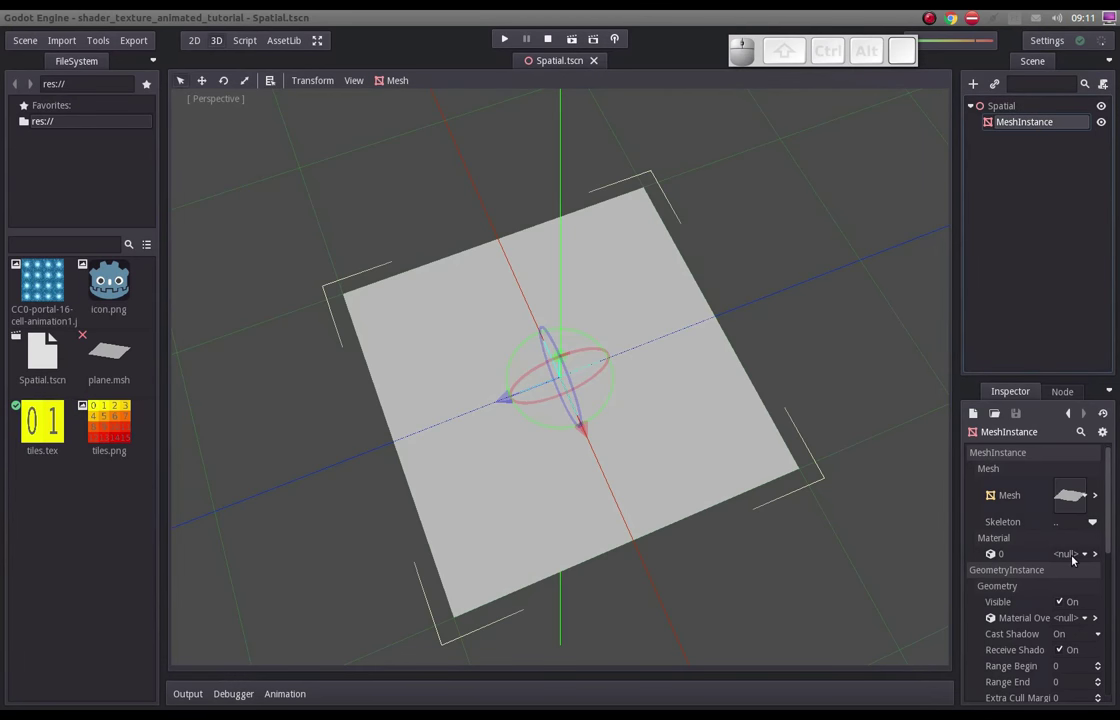
click(1076, 558)
click(1046, 587)
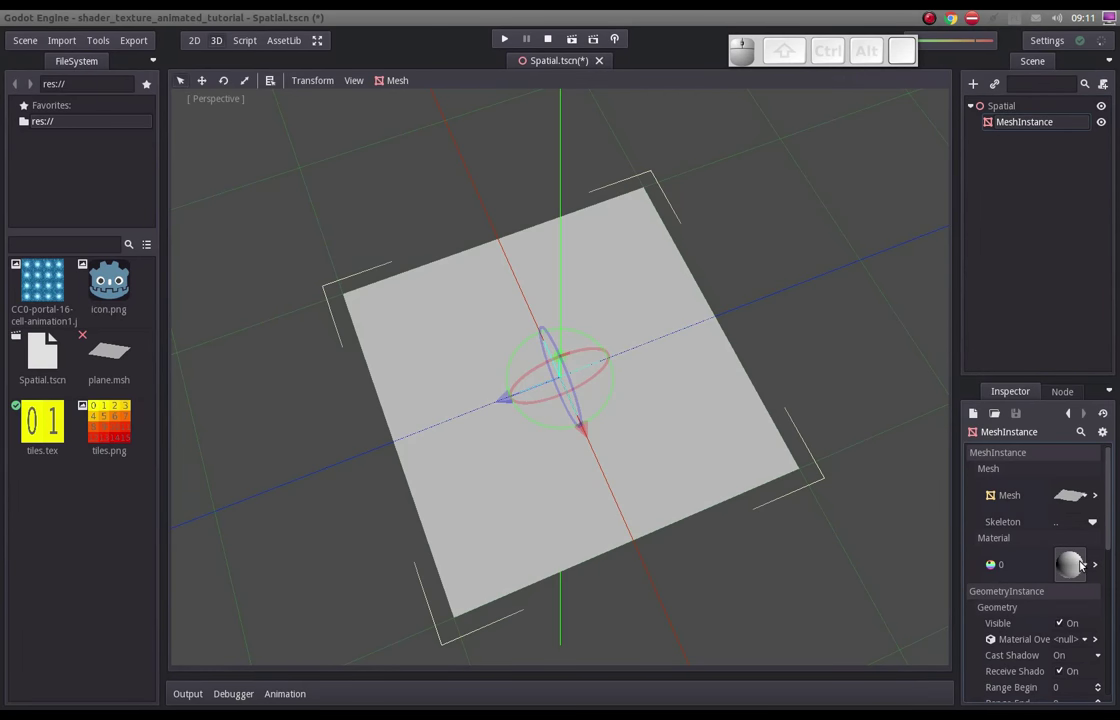
- Edit the new ShaderMaterial and enable its Unshaded flag
click(1084, 563)
click(1039, 648)
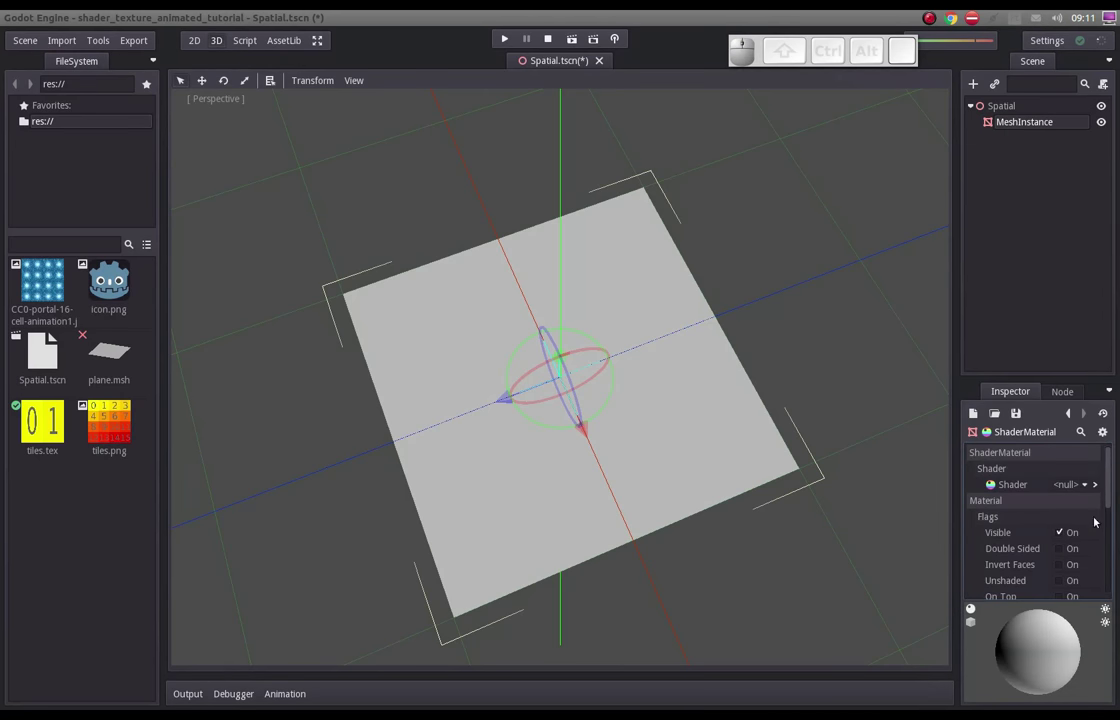
drag(1114, 488, 1088, 502)
click(1067, 479)
drag(1109, 511, 1008, 560)
scroll(up, 3)
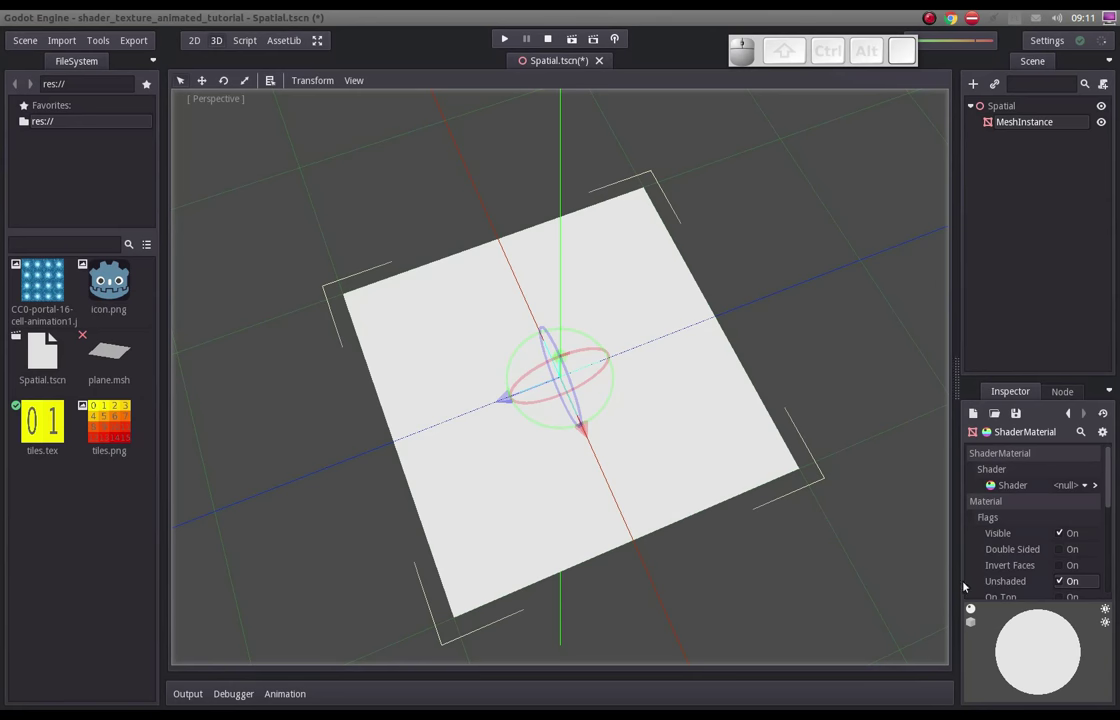
- Create a new MaterialShaderGraph for the material and add a Texture Uniform node to the fragment graph
click(1084, 486)
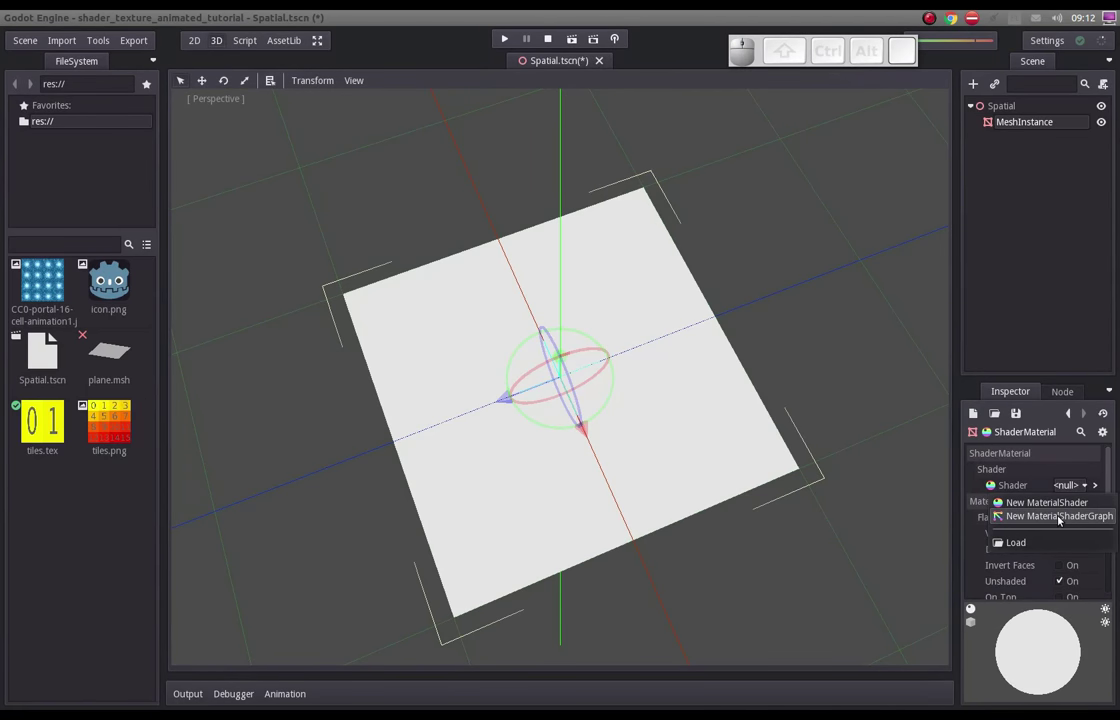
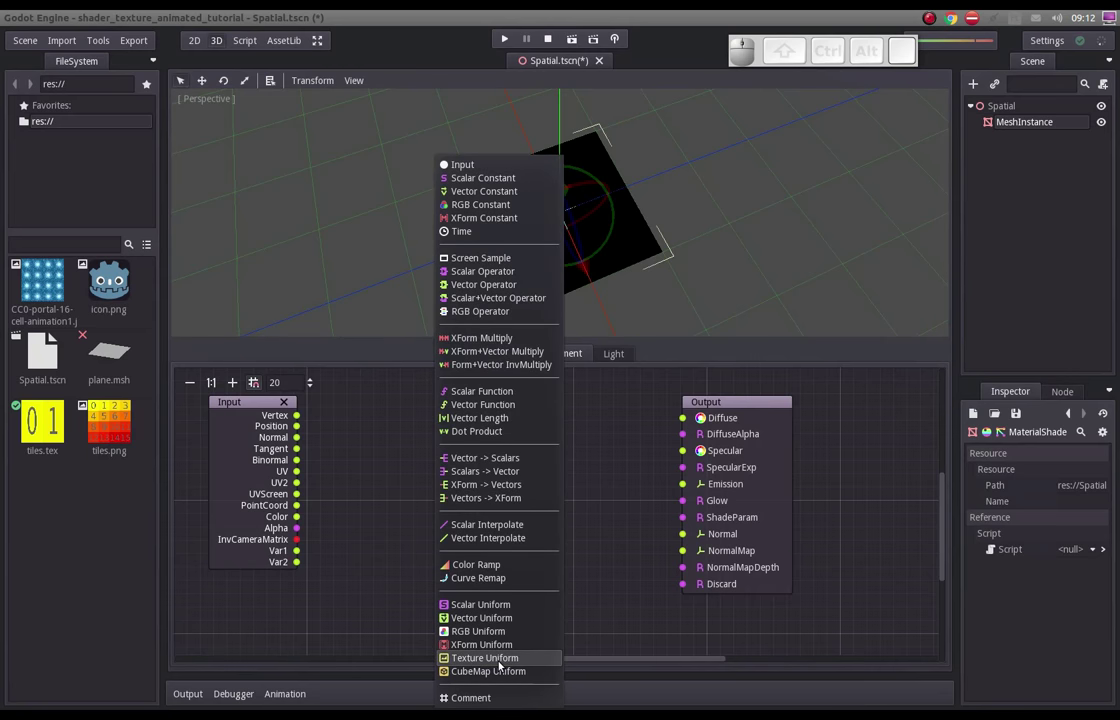
click(495, 661)
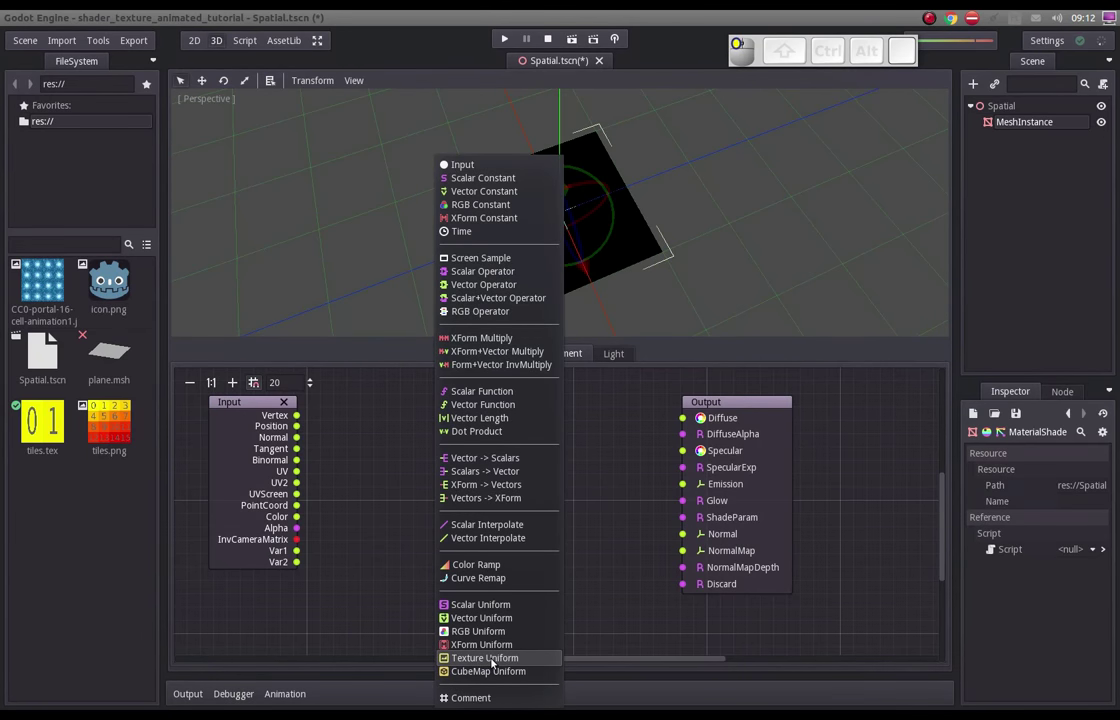
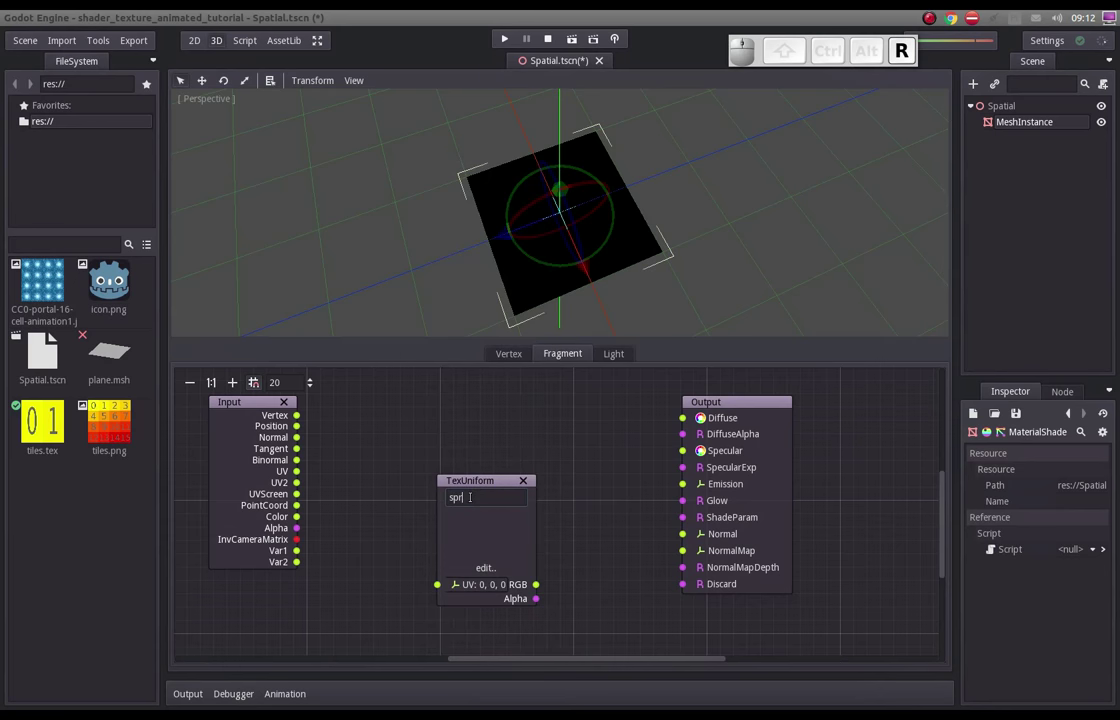
- Name the TexUniform node 'spritesheet' and load tiles.tex into it
key(s)
key(Return)
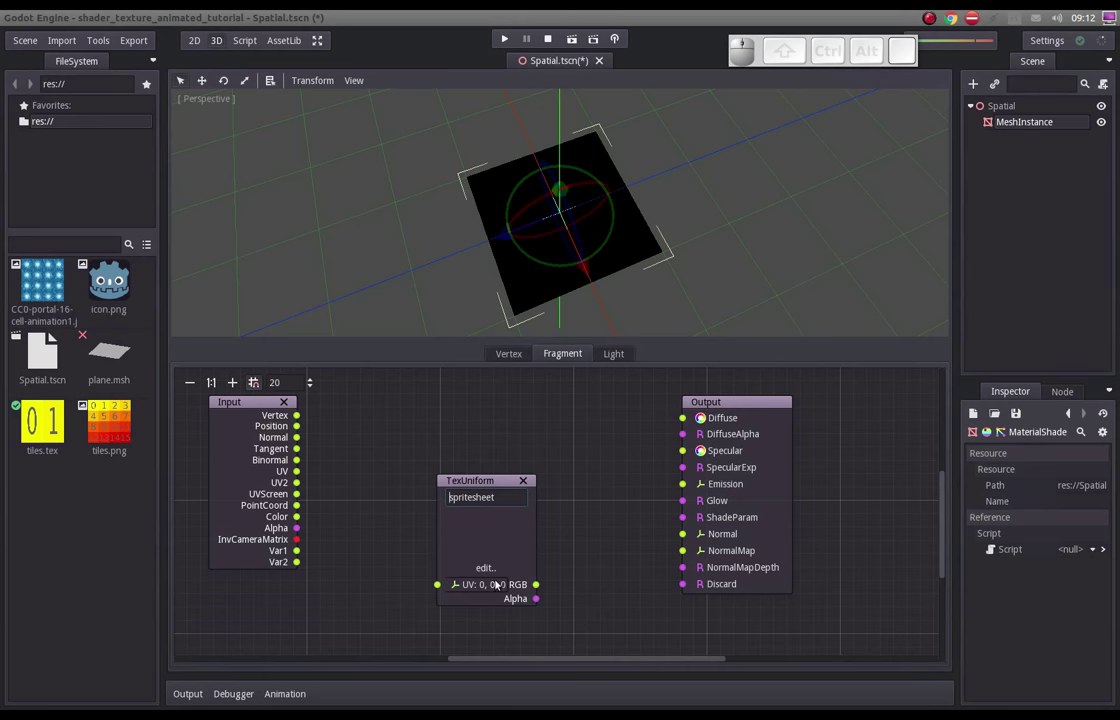
click(479, 568)
click(483, 637)
click(603, 213)
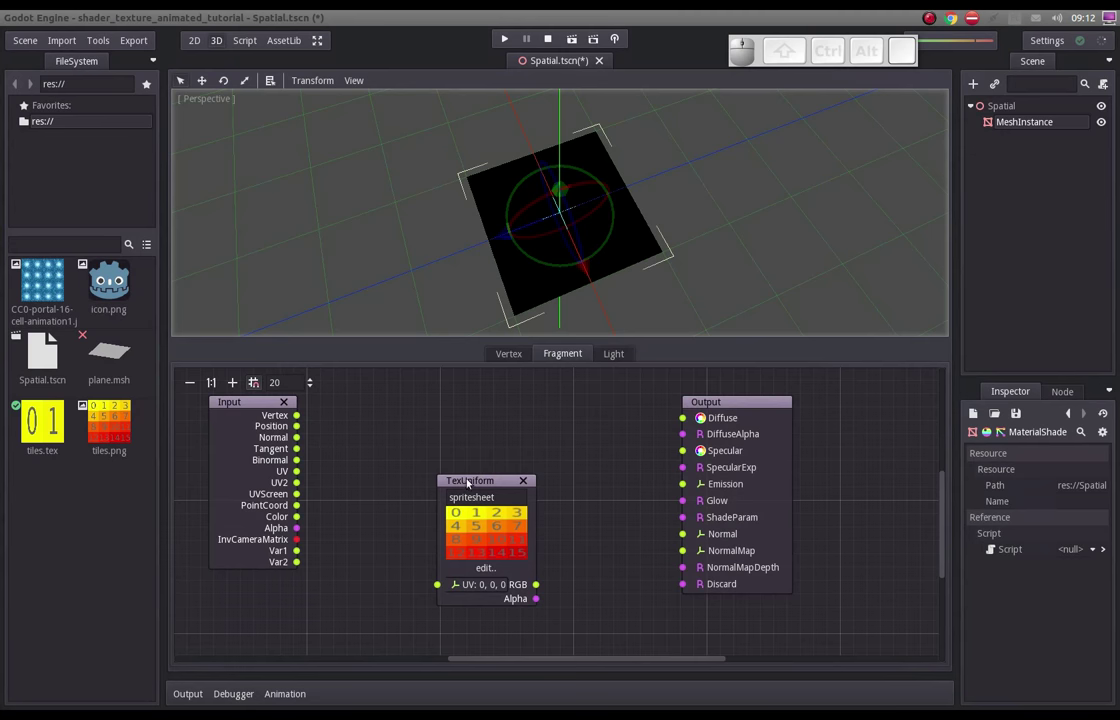
- Connect Input UV to spritesheet UV and its RGB to Output Diffuse, then save the scene
drag(469, 477, 408, 447)
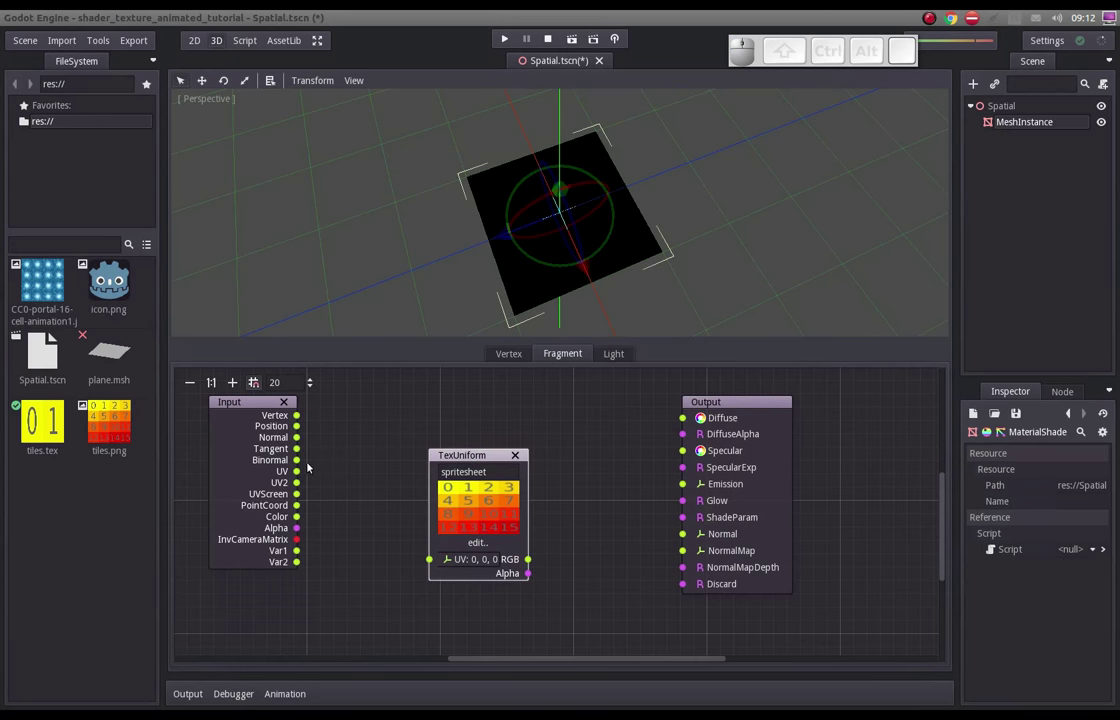
drag(299, 475, 550, 559)
drag(505, 559, 685, 417)
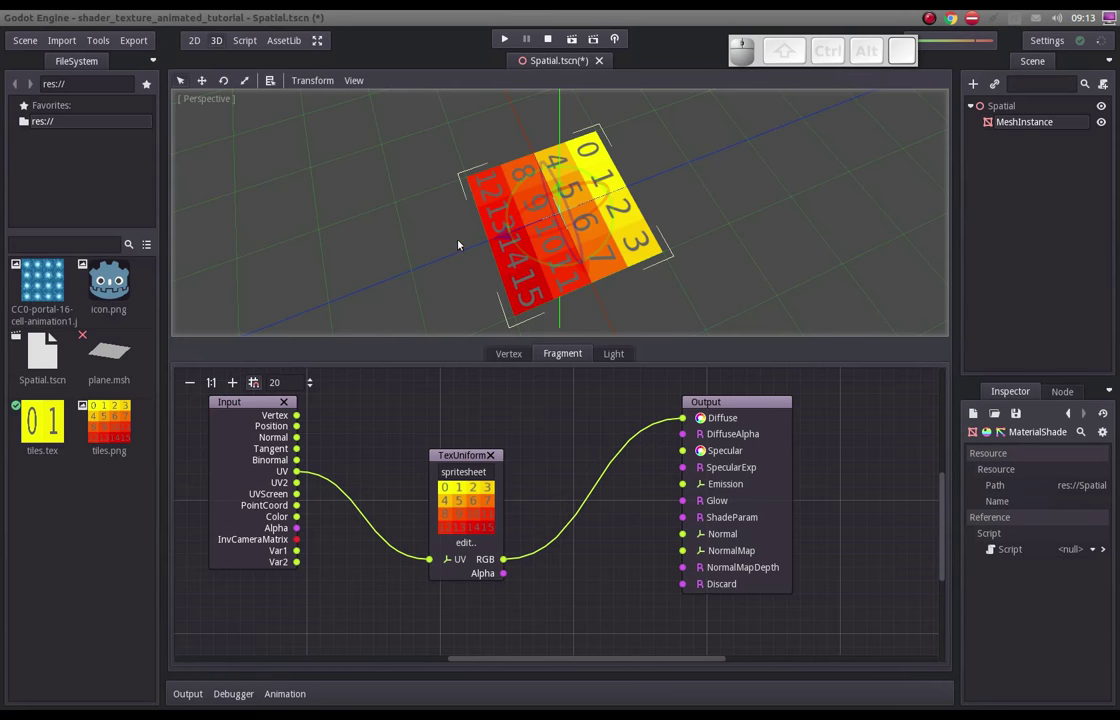
drag(528, 242, 579, 241)
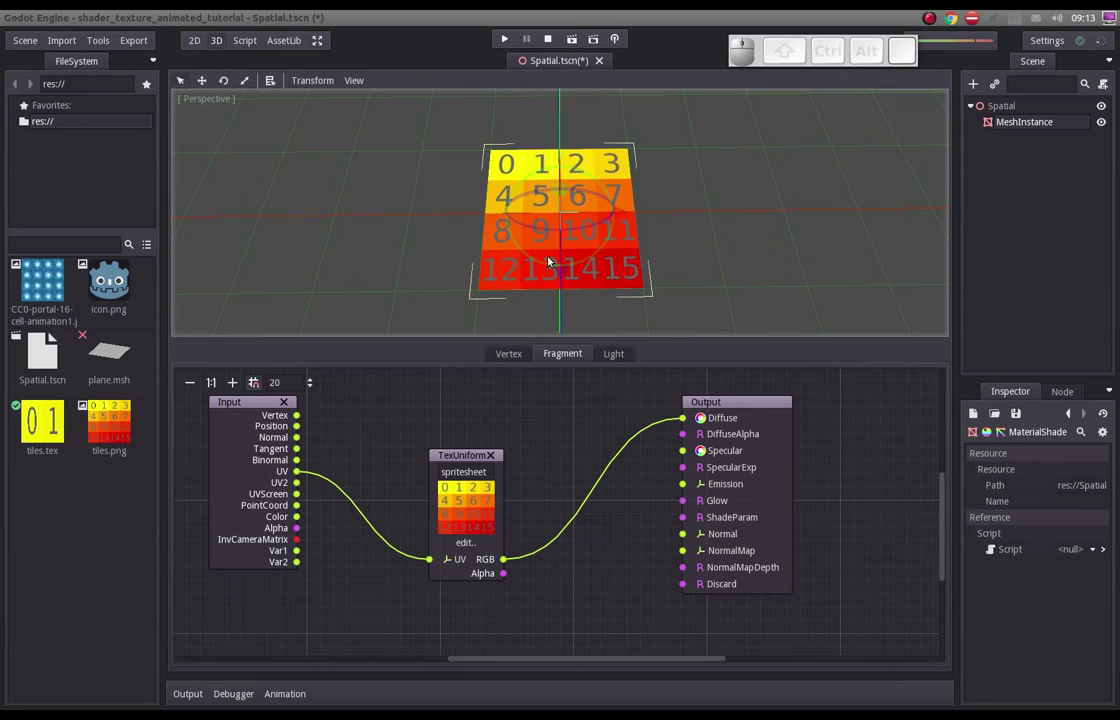
key(ctrl+s)
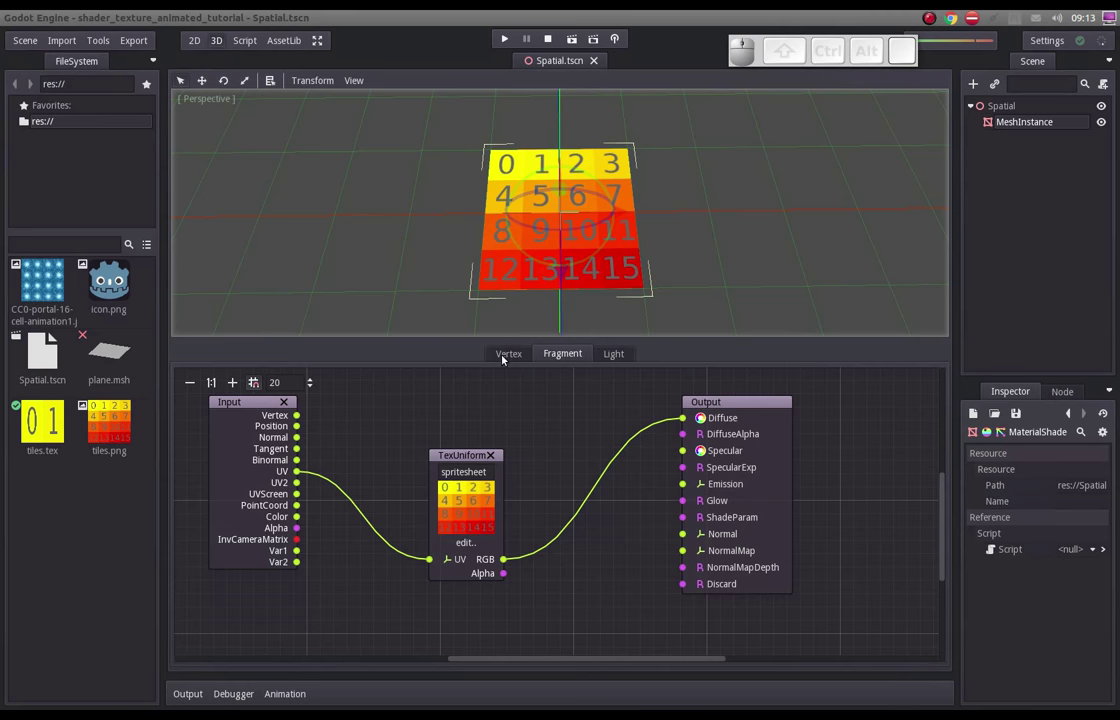
- In the vertex graph, space the Input and Output nodes apart for wiring UV through
click(506, 357)
drag(451, 401, 581, 380)
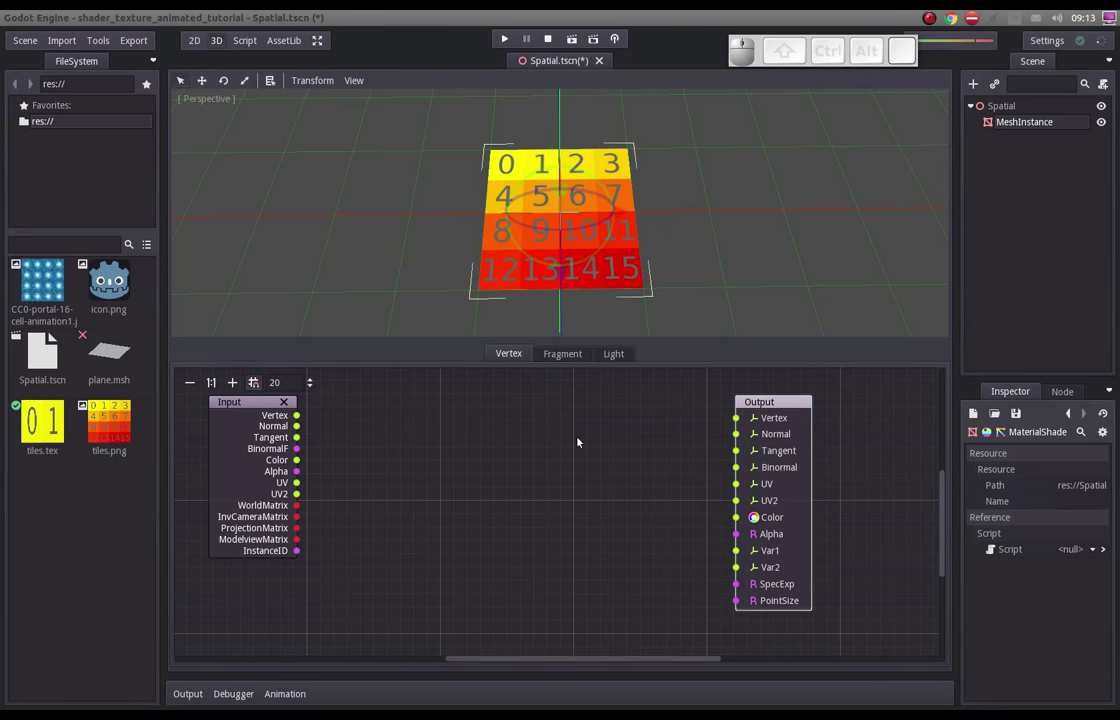
click(555, 359)
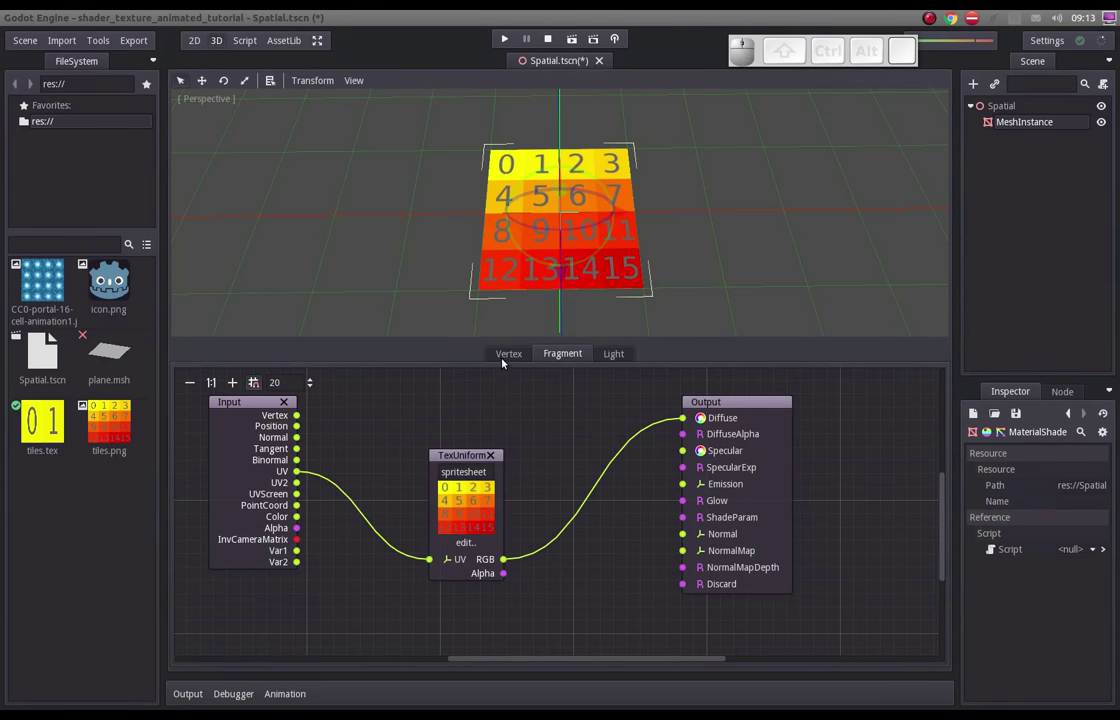
click(503, 356)
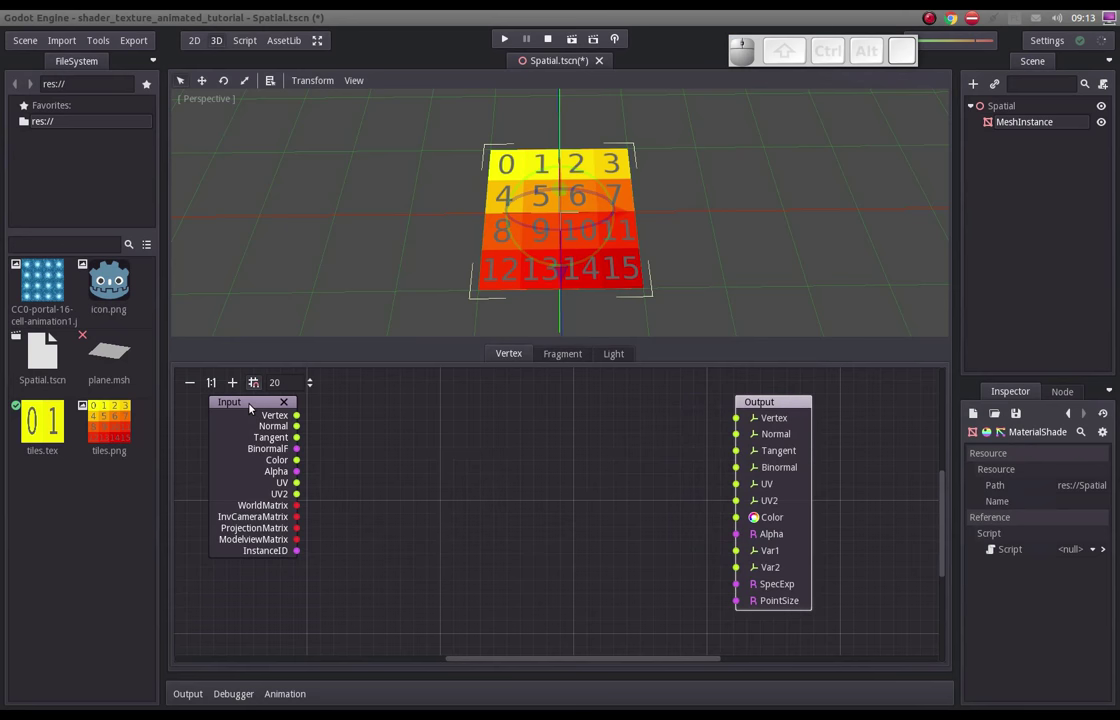
drag(253, 406, 252, 407)
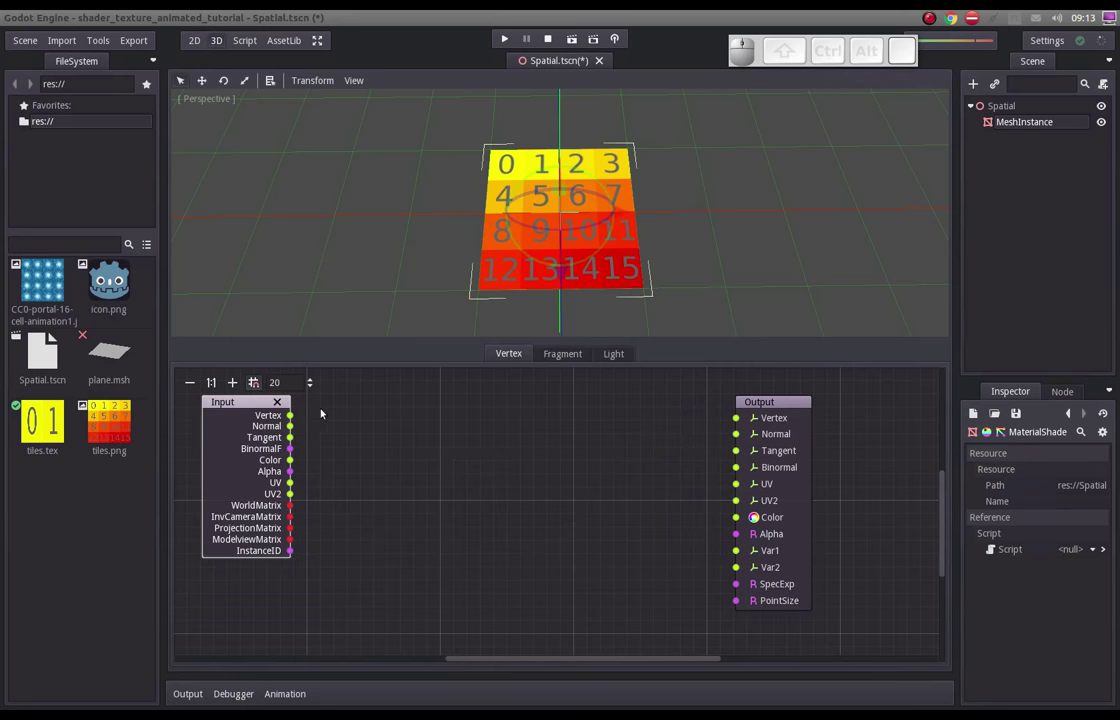
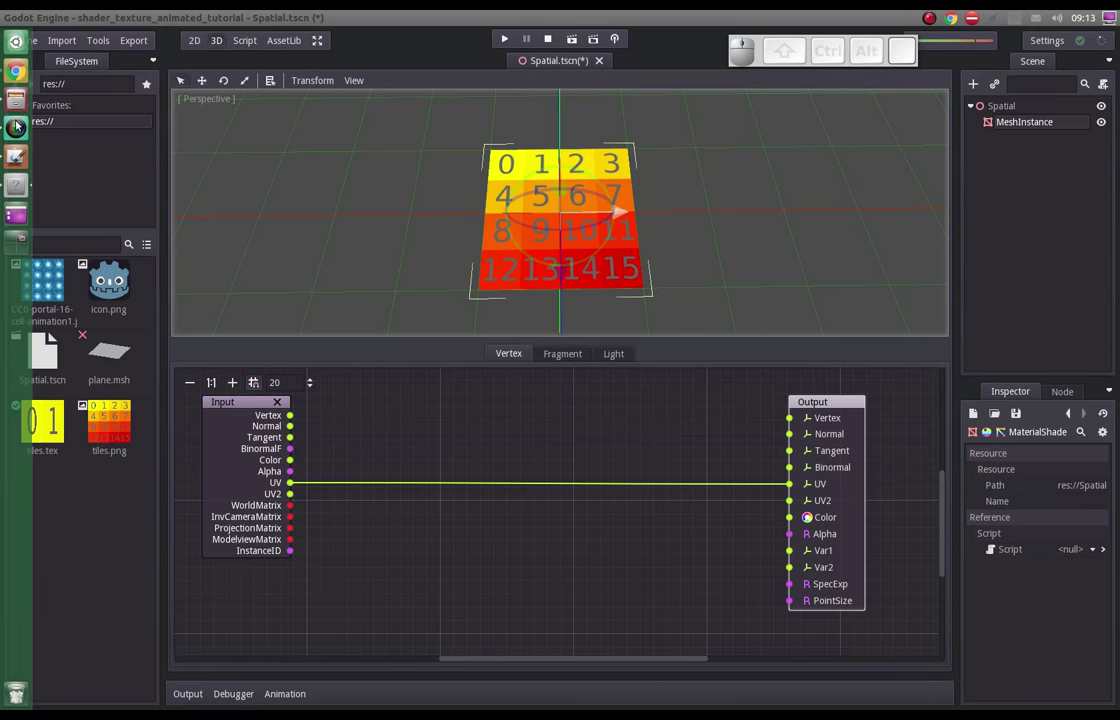
- Bring up the MyPaint sketch of the UV square from 0,0 to 1,1 in 0.25 steps, then switch back to Godot
click(19, 126)
click(19, 126)
click(722, 293)
key(alt+Tab)
key(alt+Tab)
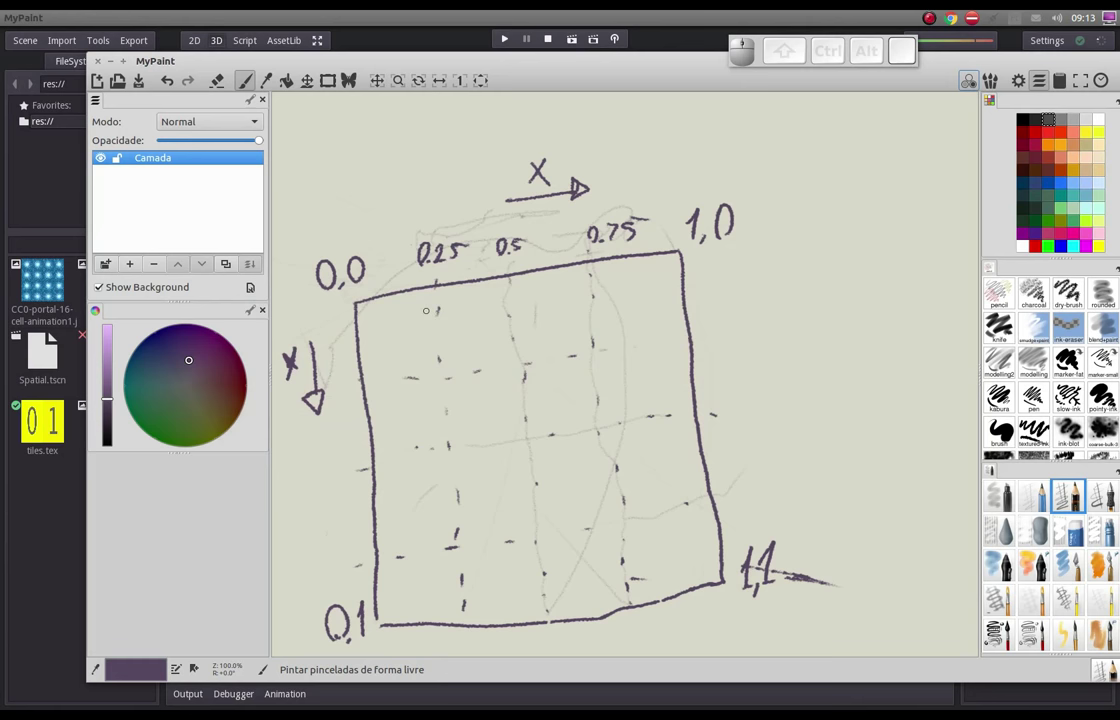
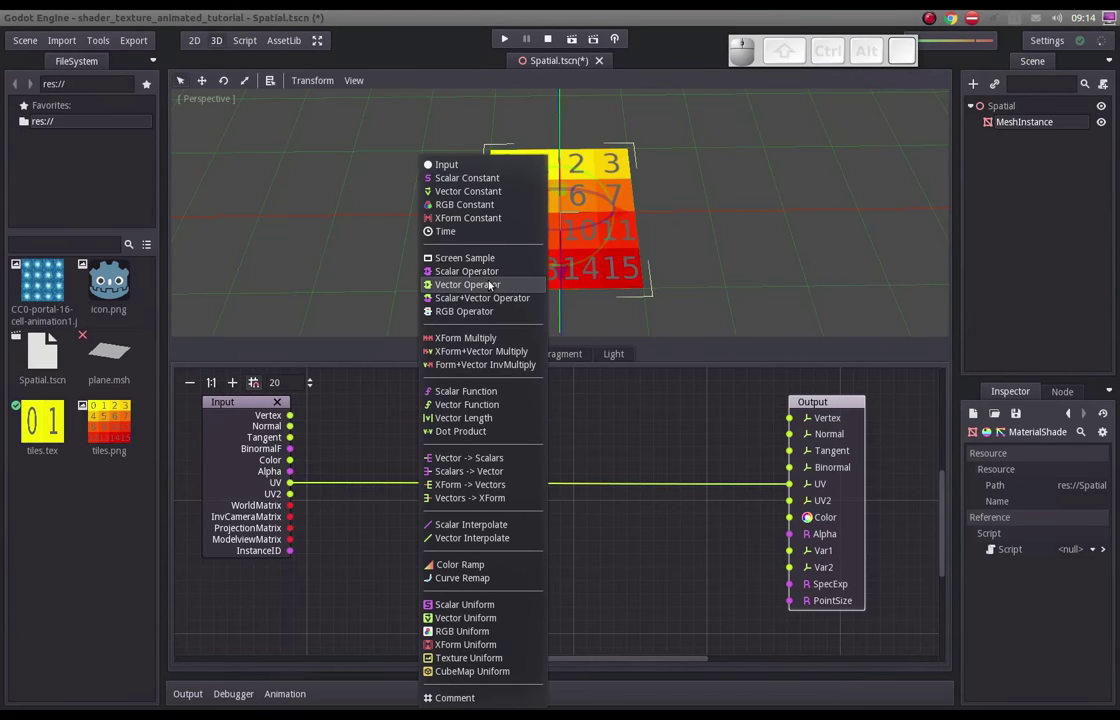
- Add a VecOp node set to Div with b = 4, 4, 0
click(492, 282)
click(491, 485)
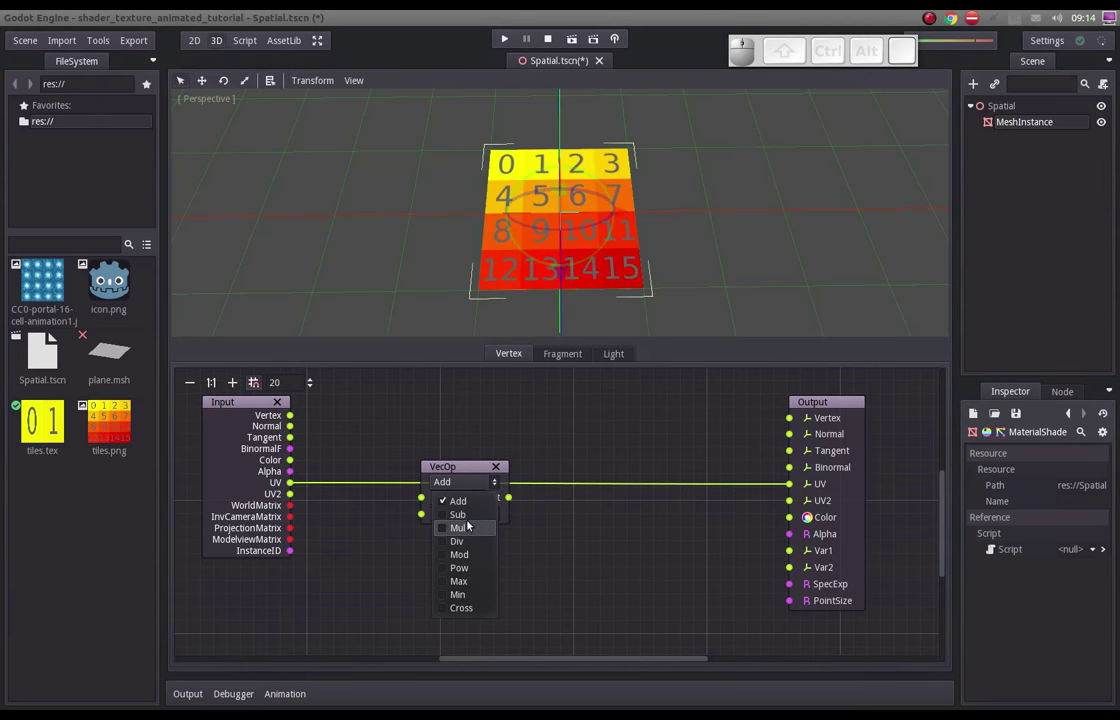
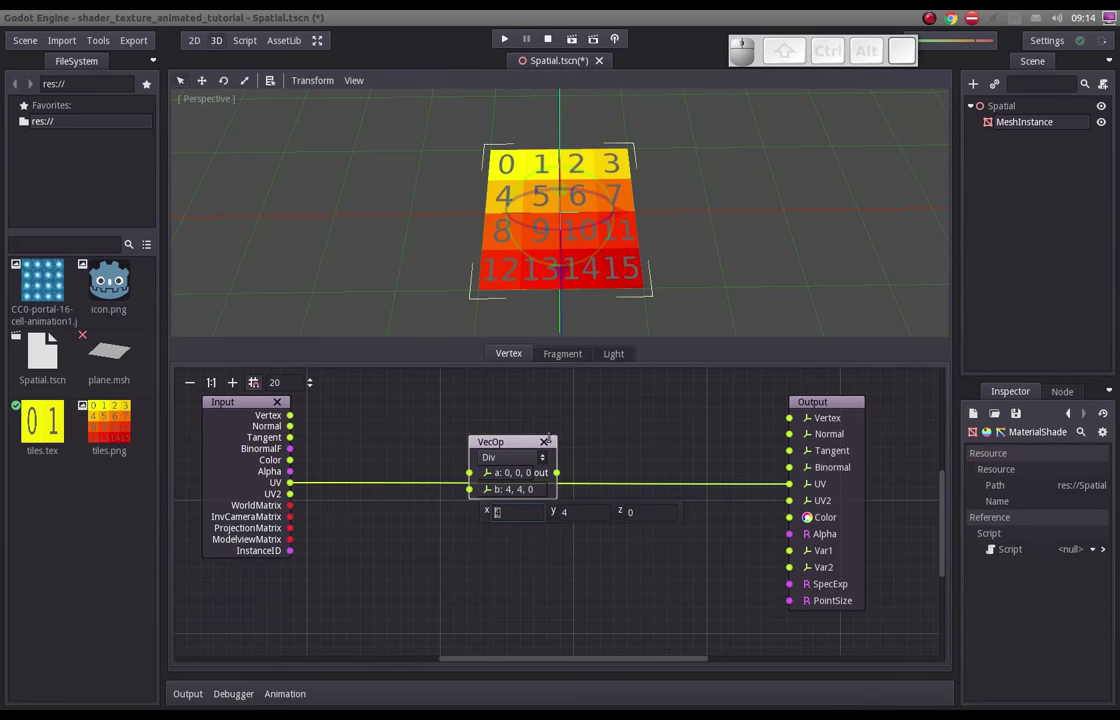
click(533, 545)
- Wire Input UV through the Div node into Output UV and reposition the node
drag(508, 446, 336, 477)
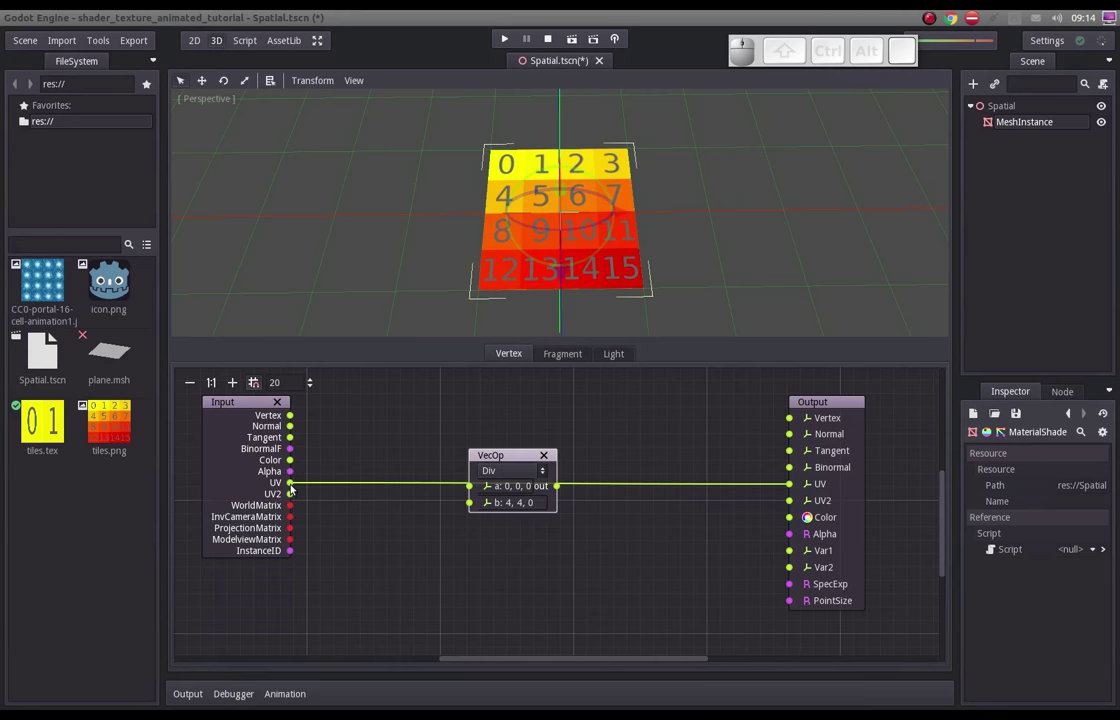
drag(294, 486, 498, 493)
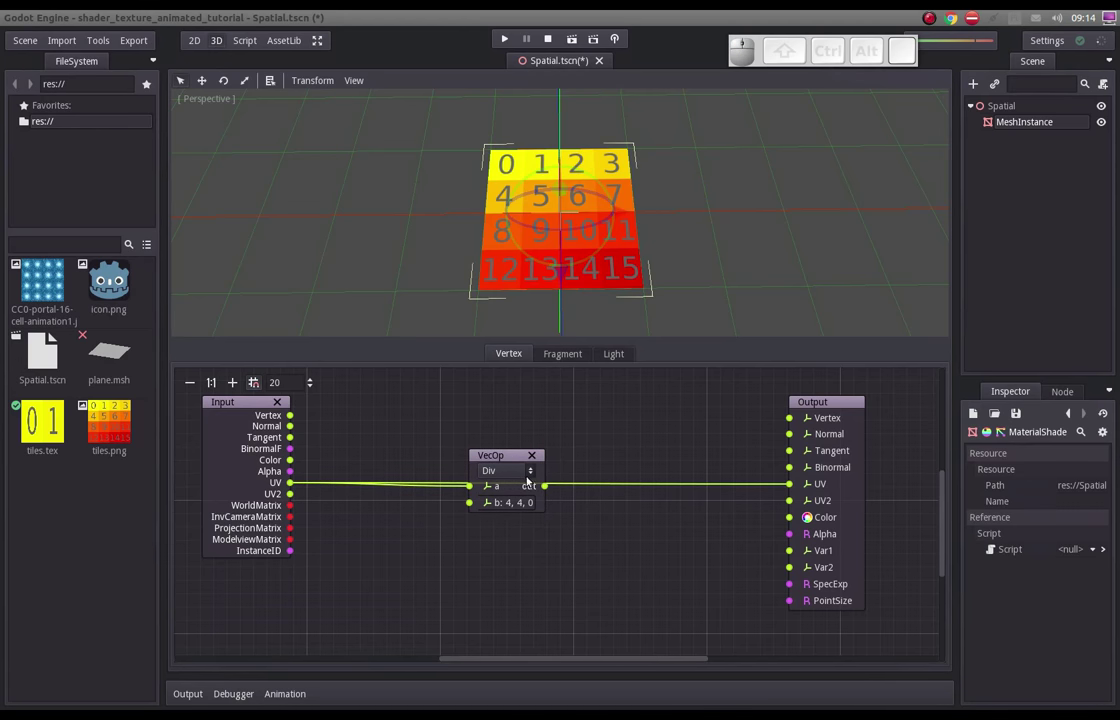
drag(546, 486, 792, 486)
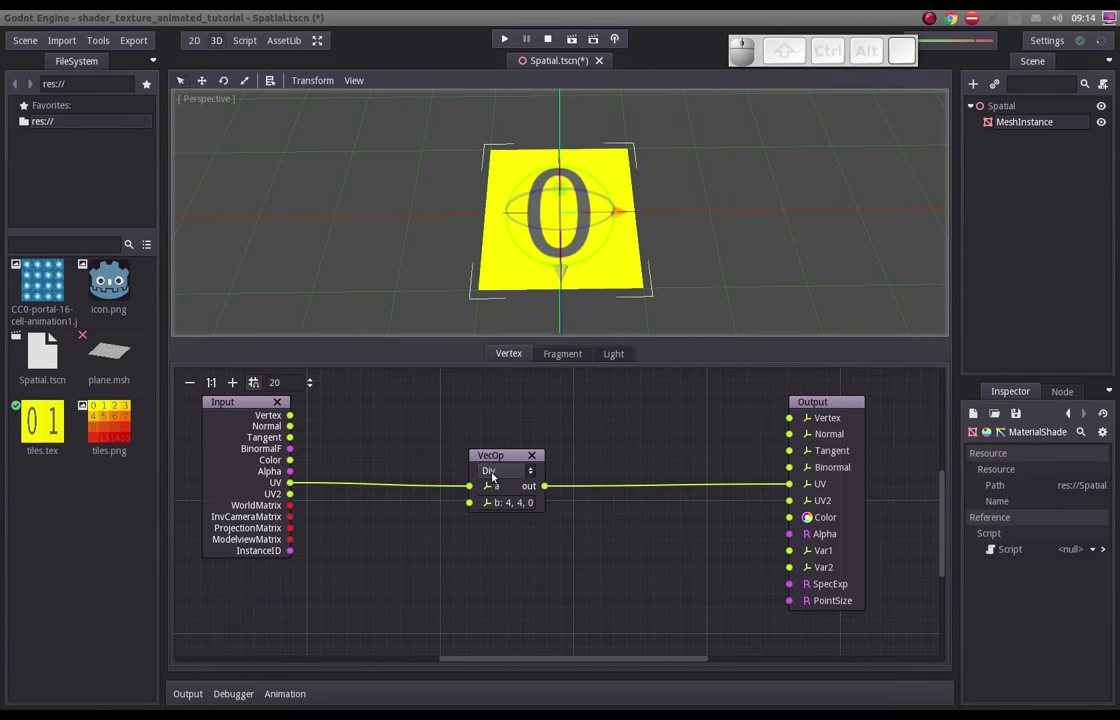
drag(502, 441, 522, 537)
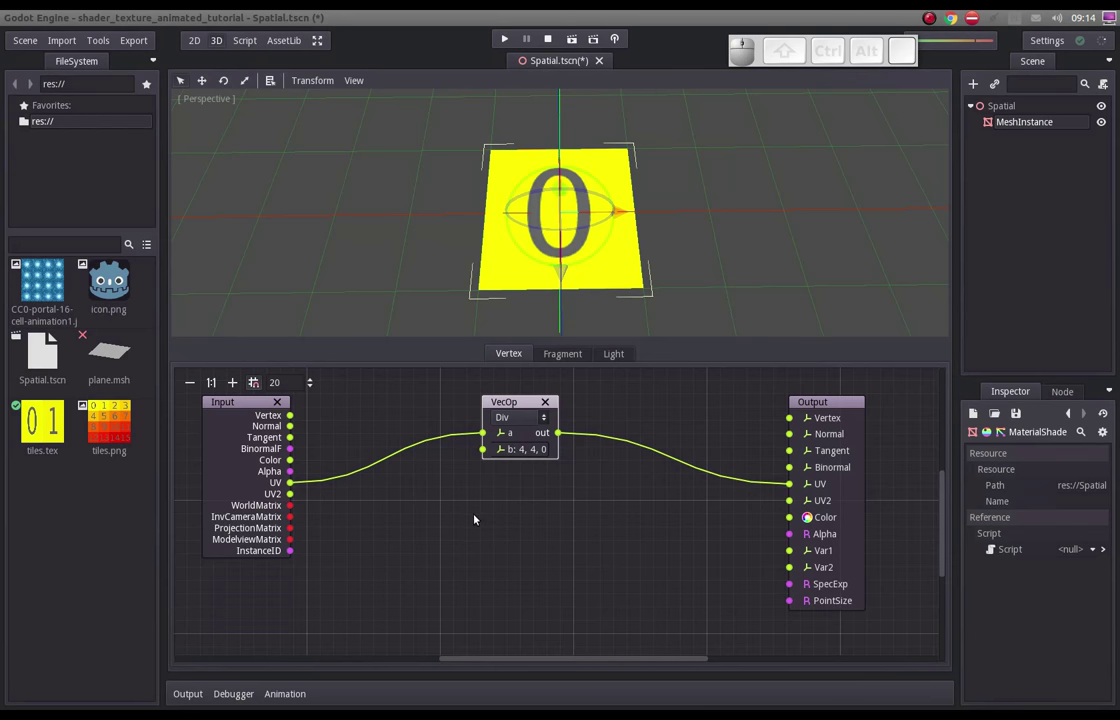
- Change the VecOp to Mul with b = 0.25, 0.25, 0 instead of dividing by 4
click(545, 419)
click(515, 463)
click(527, 453)
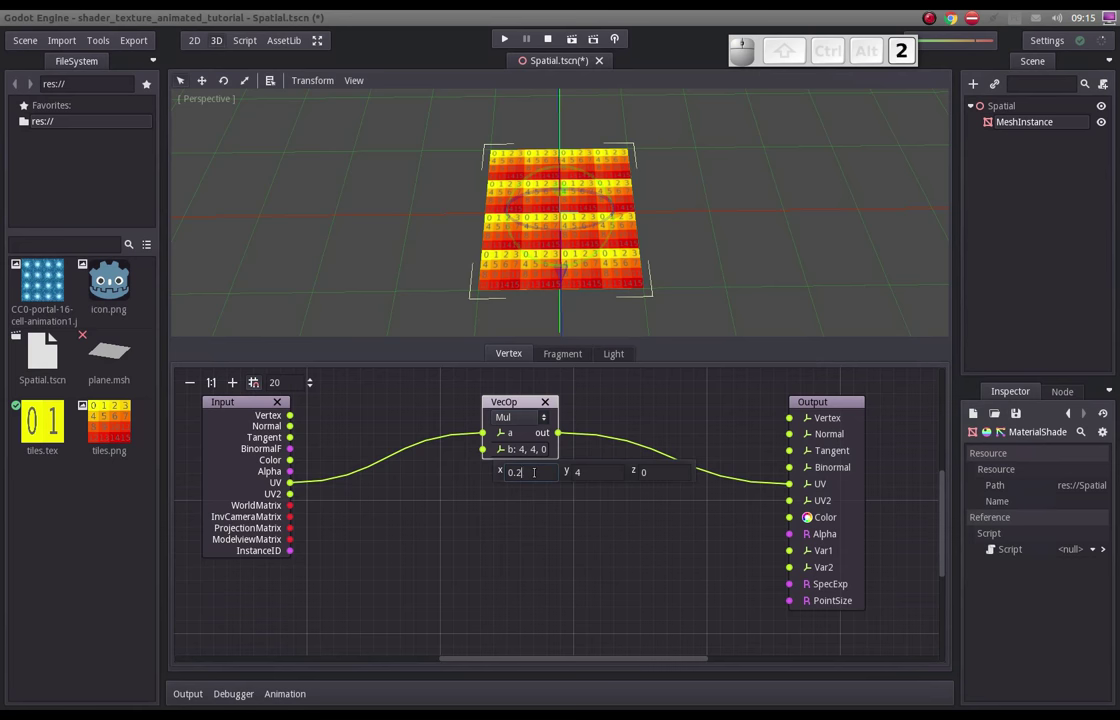
key(Tab)
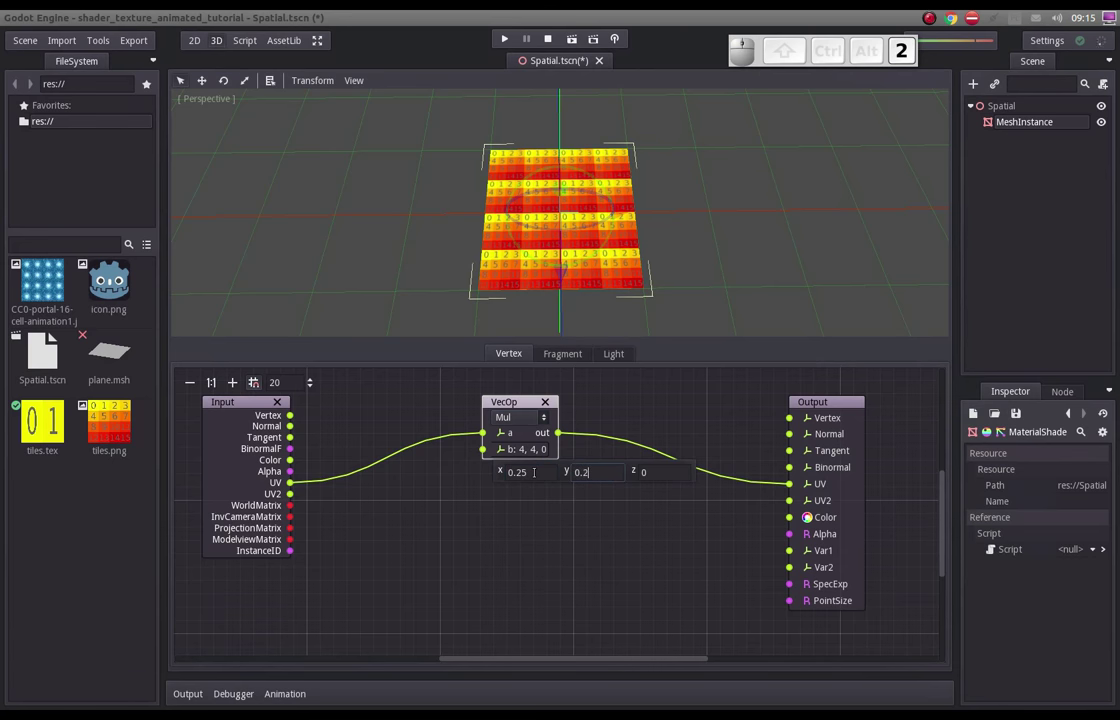
key(5)
key(Return)
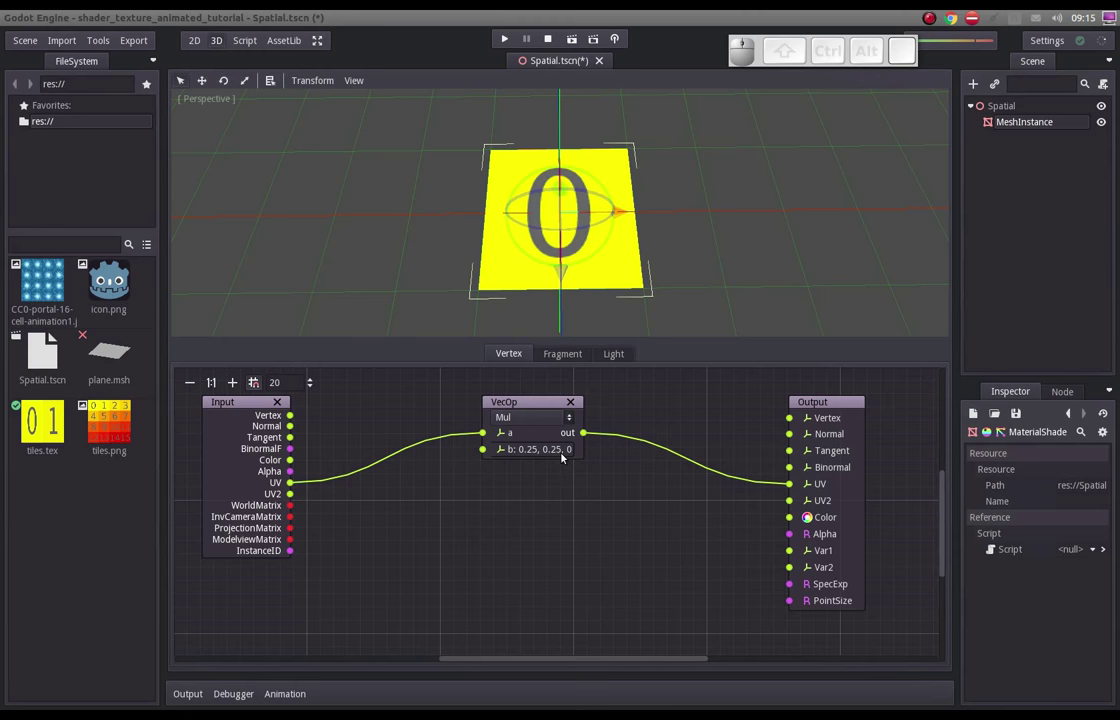
- Save the scene and rearrange the Output and multiply nodes in the graph
key(ctrl+s)
drag(822, 406, 621, 436)
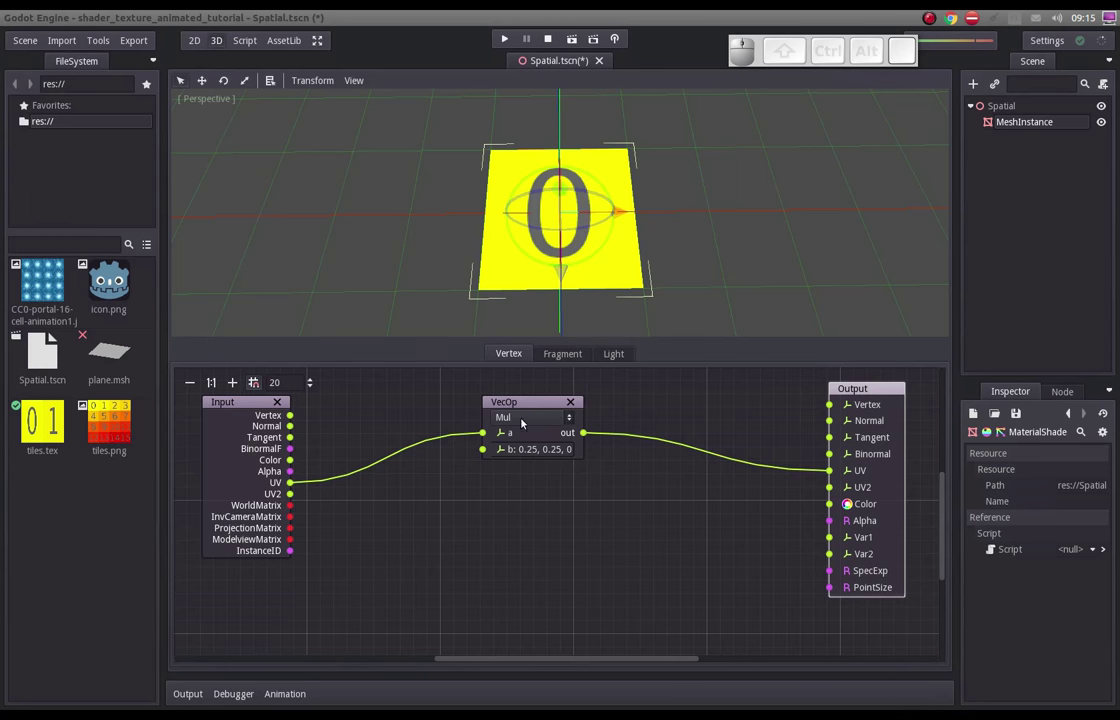
drag(525, 403, 199, 449)
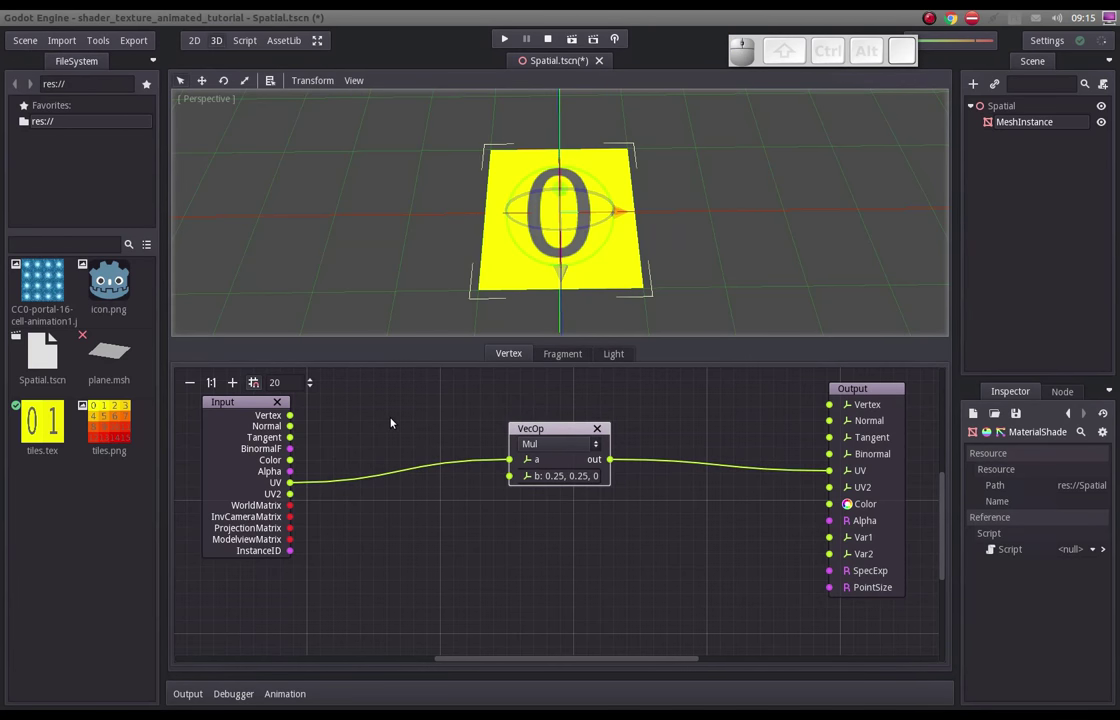
- Glance at the MyPaint UV quarter-grid sketch, then return to the Godot shader editor
key(alt+Tab)
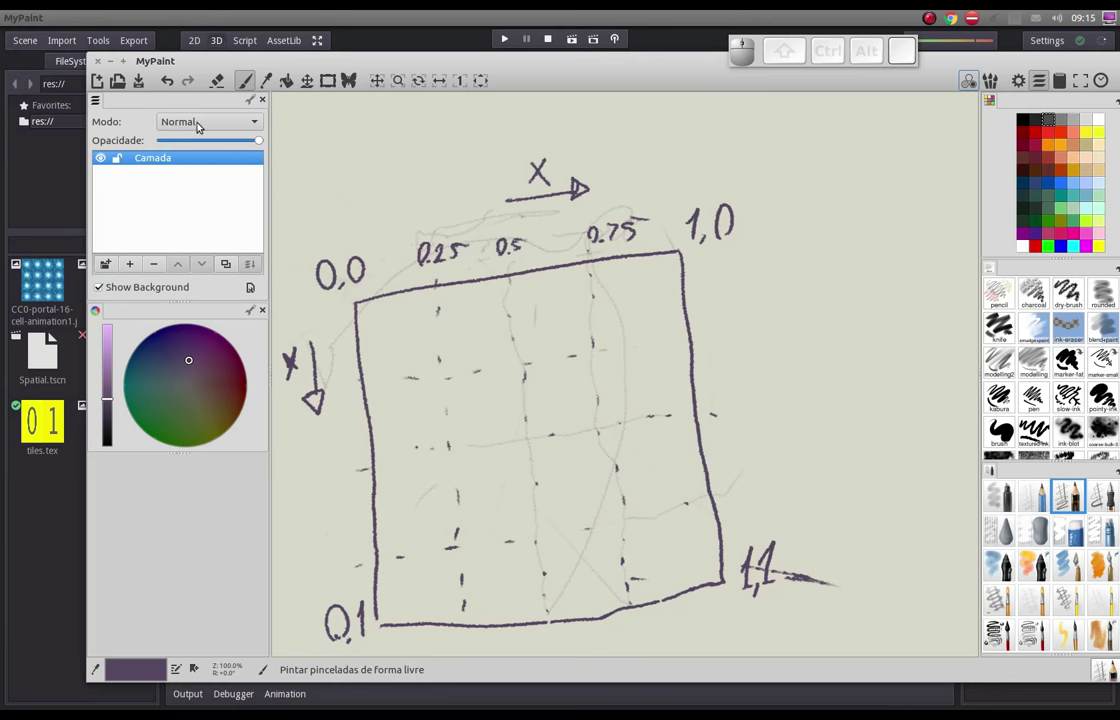
click(113, 62)
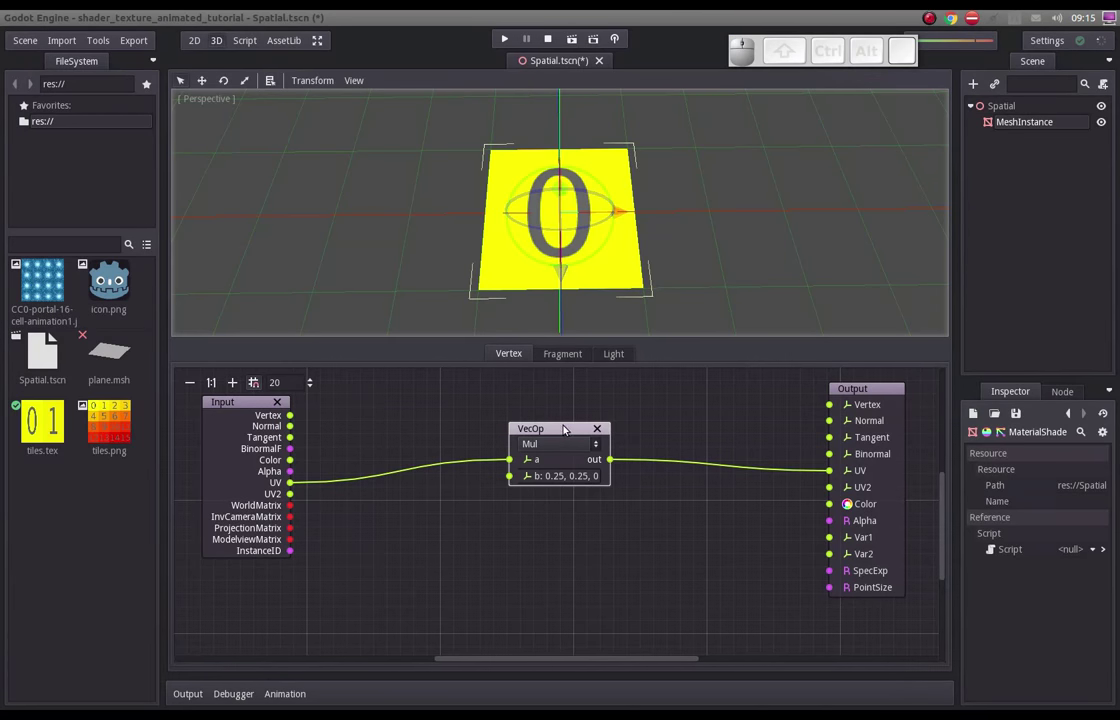
- Add a Scalar2Vec node beside the Time node and feed Time into its x input
drag(557, 434, 546, 478)
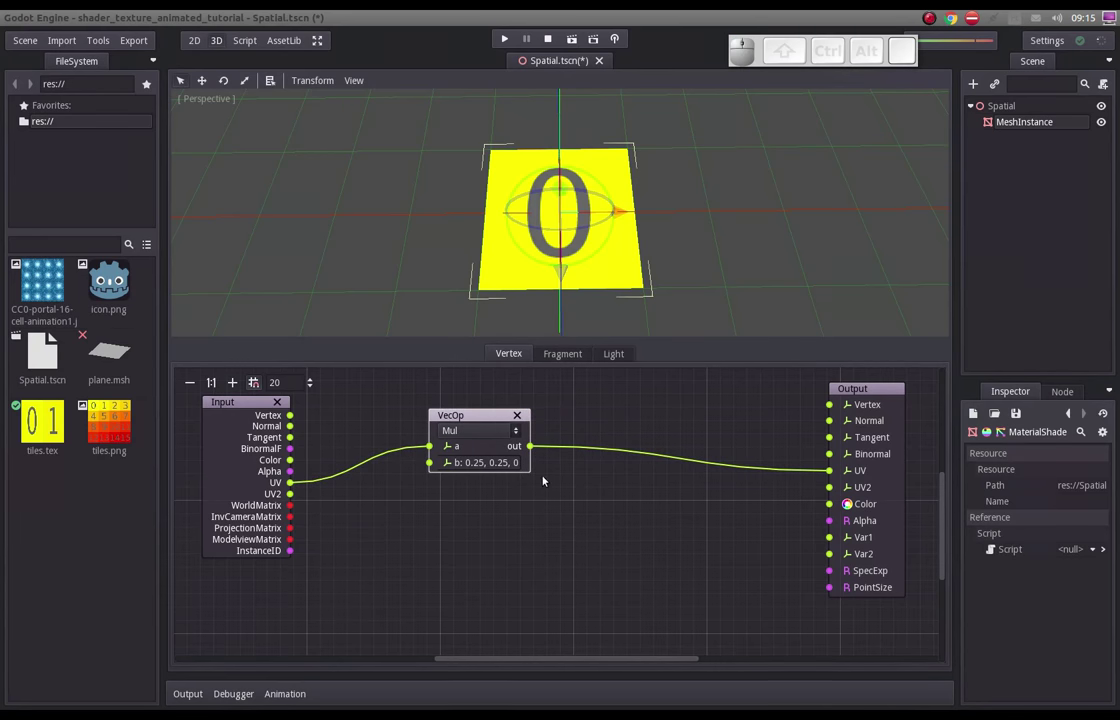
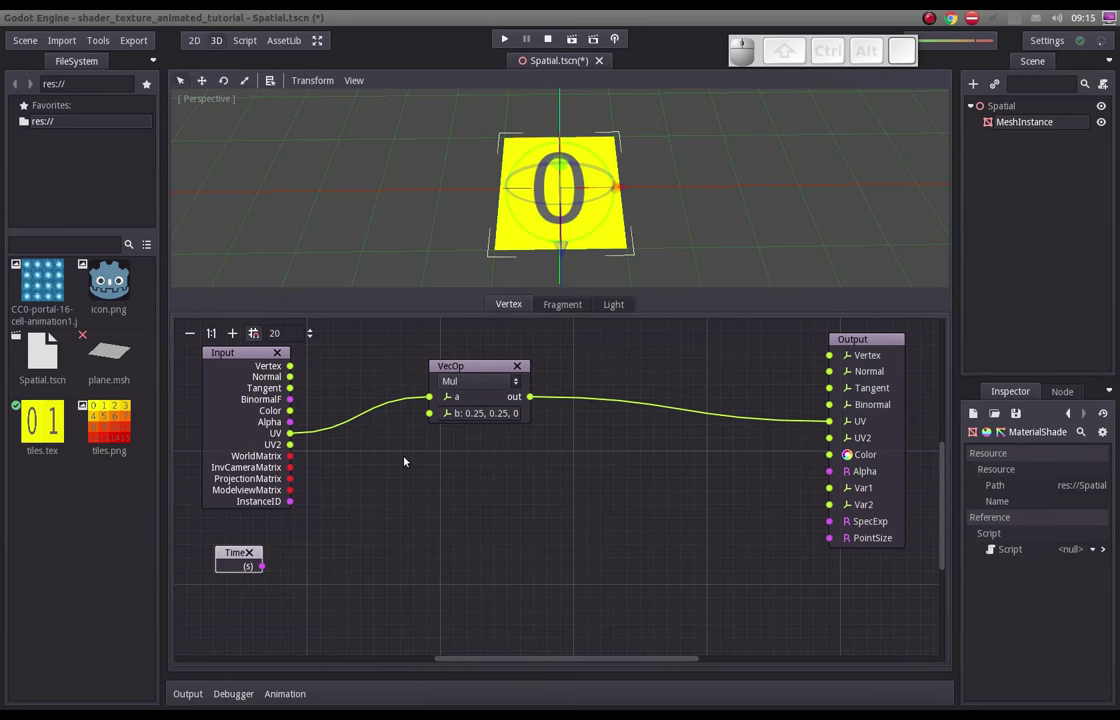
right_click(412, 471)
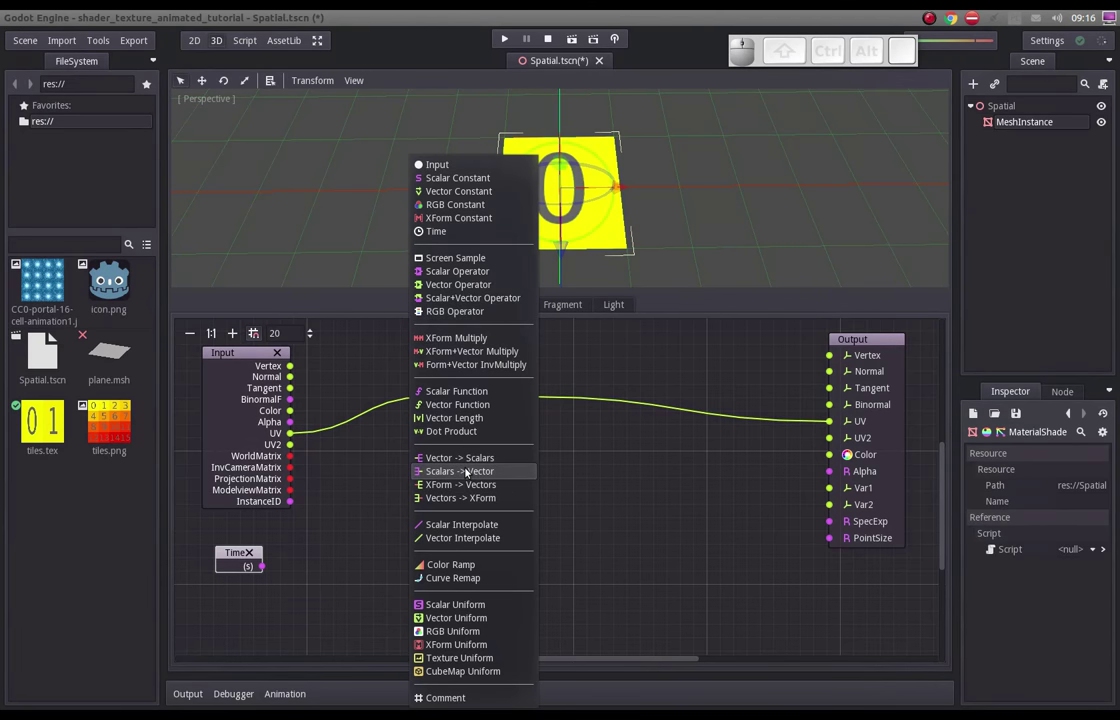
click(469, 470)
drag(433, 503, 313, 531)
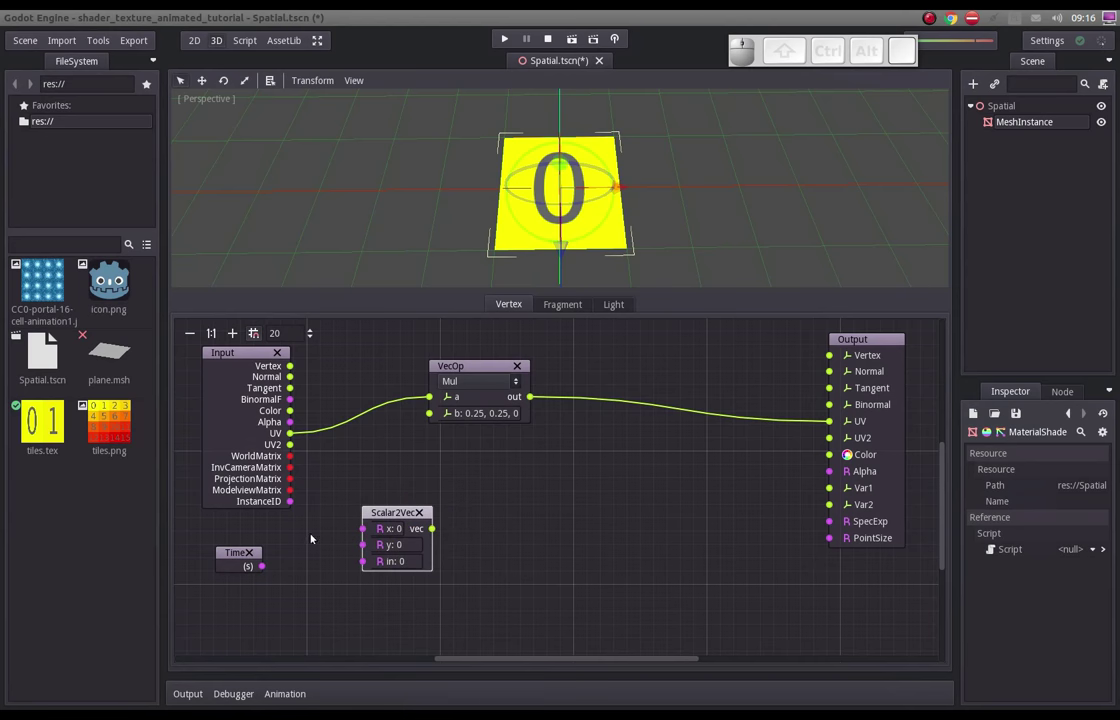
drag(276, 568, 408, 514)
drag(400, 513, 582, 464)
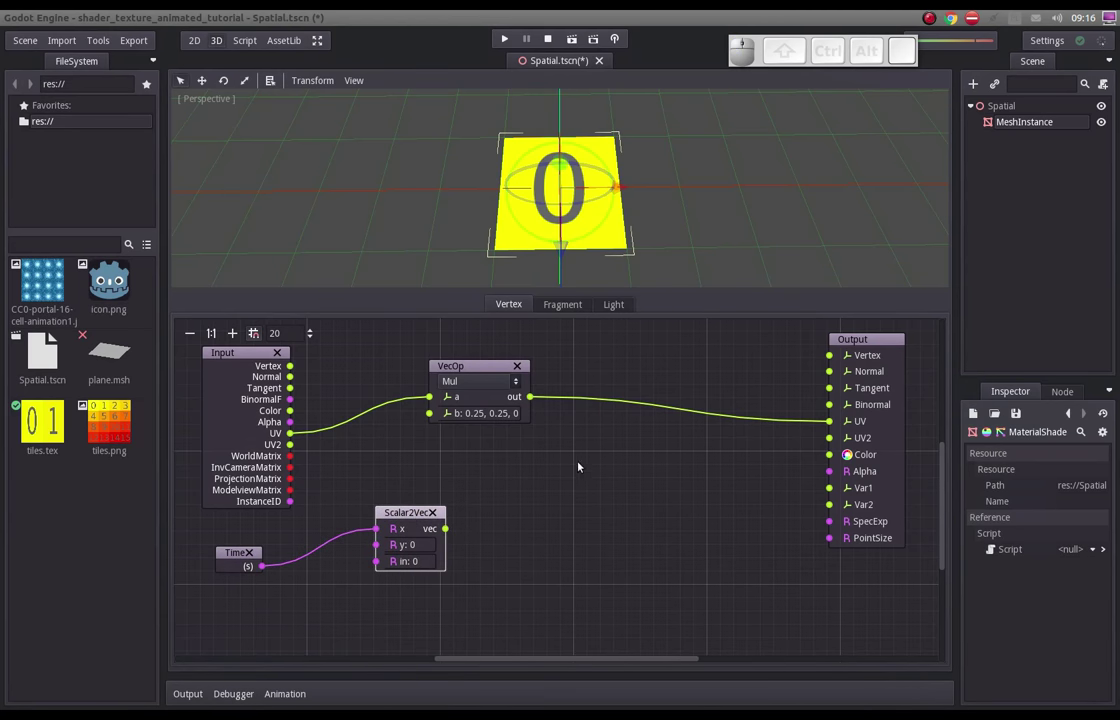
- Add a VecOp Add node taking the multiplied UV as a and the Scalar2Vec vector as b
right_click(546, 481)
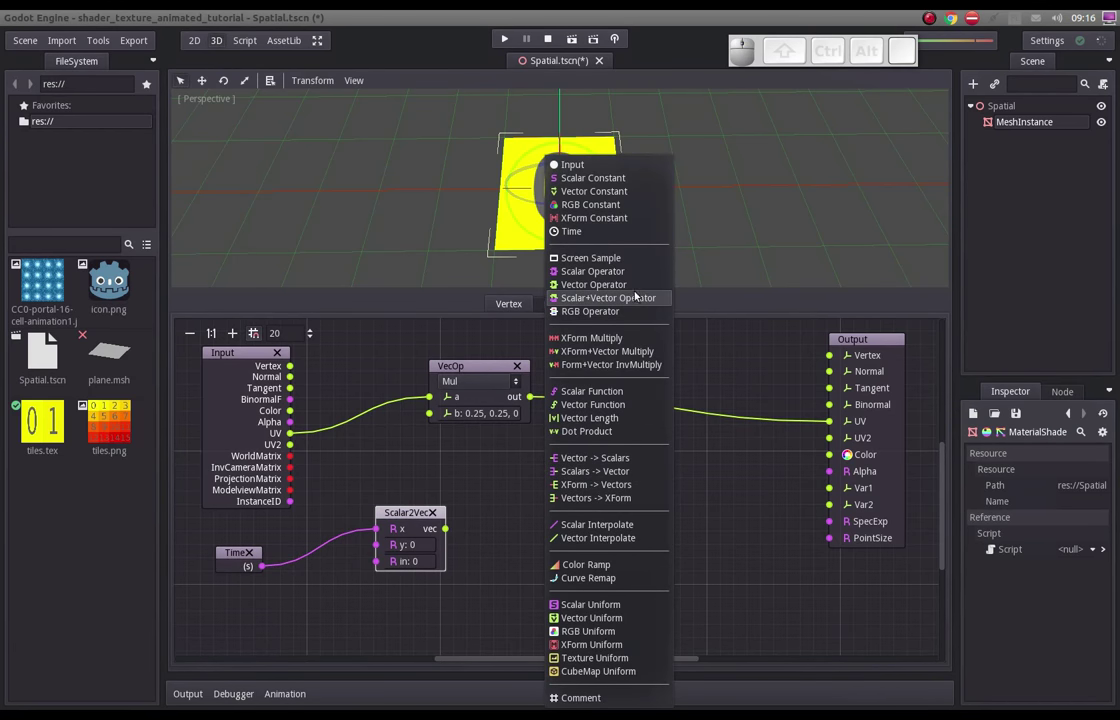
click(609, 283)
drag(587, 517, 627, 488)
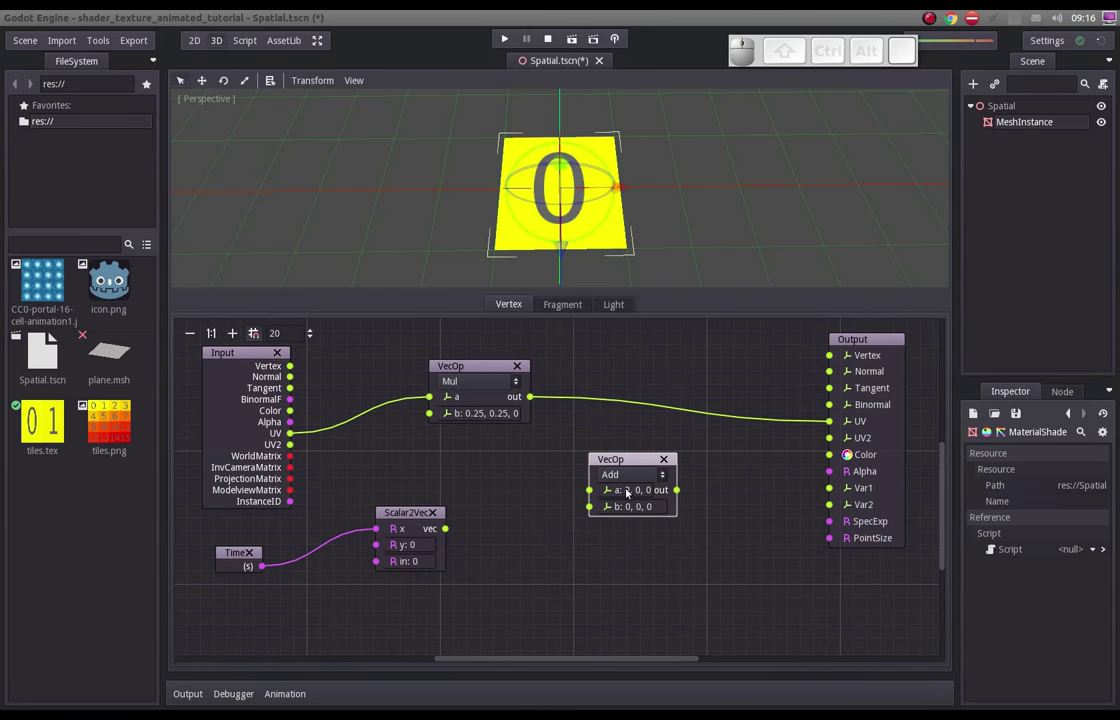
drag(451, 531, 505, 373)
drag(537, 401, 705, 491)
- Send the Add result to Output UV and tidy the Add node beside the Output
drag(655, 492, 831, 425)
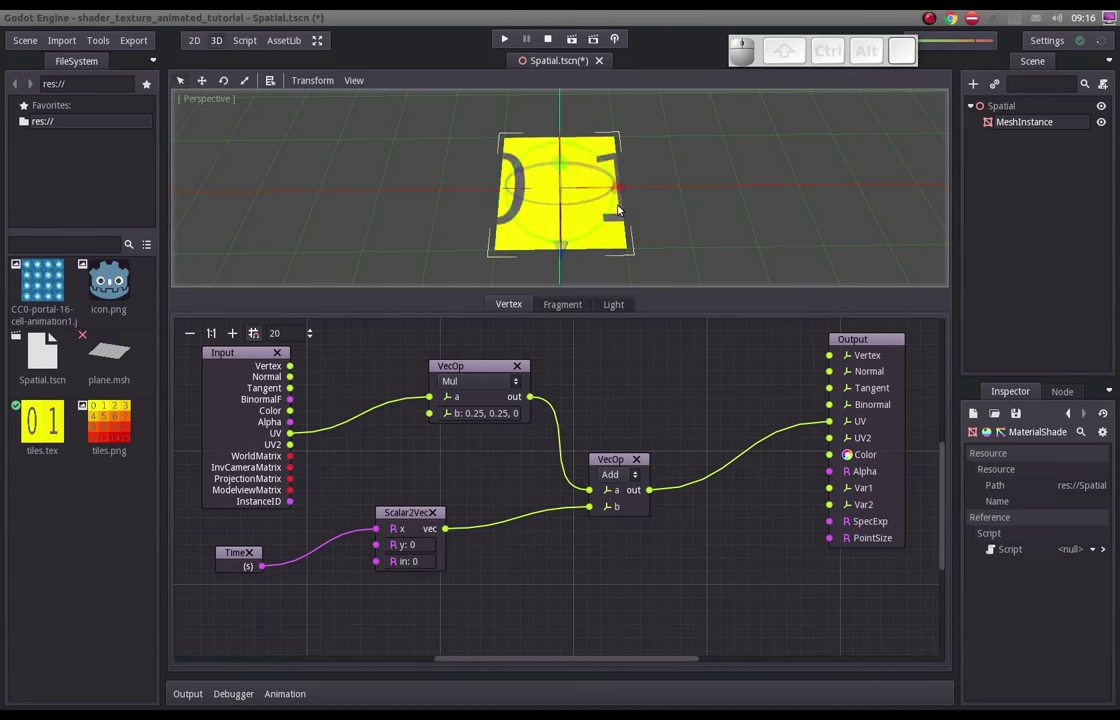
click(652, 422)
drag(655, 454, 678, 441)
click(478, 486)
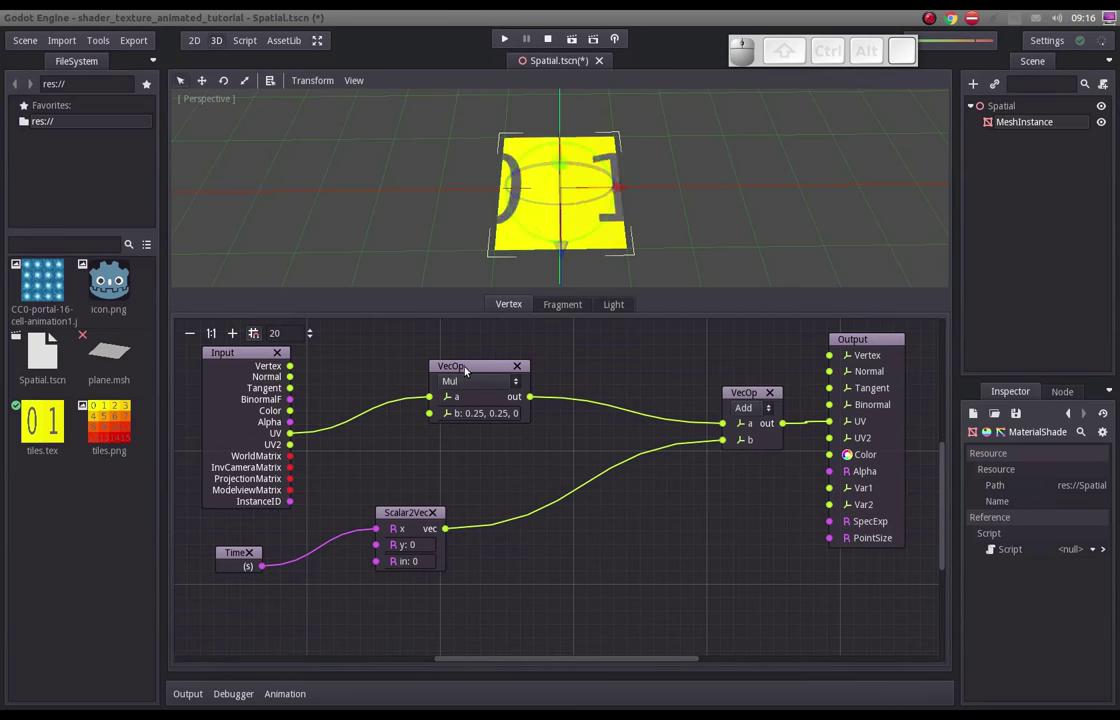
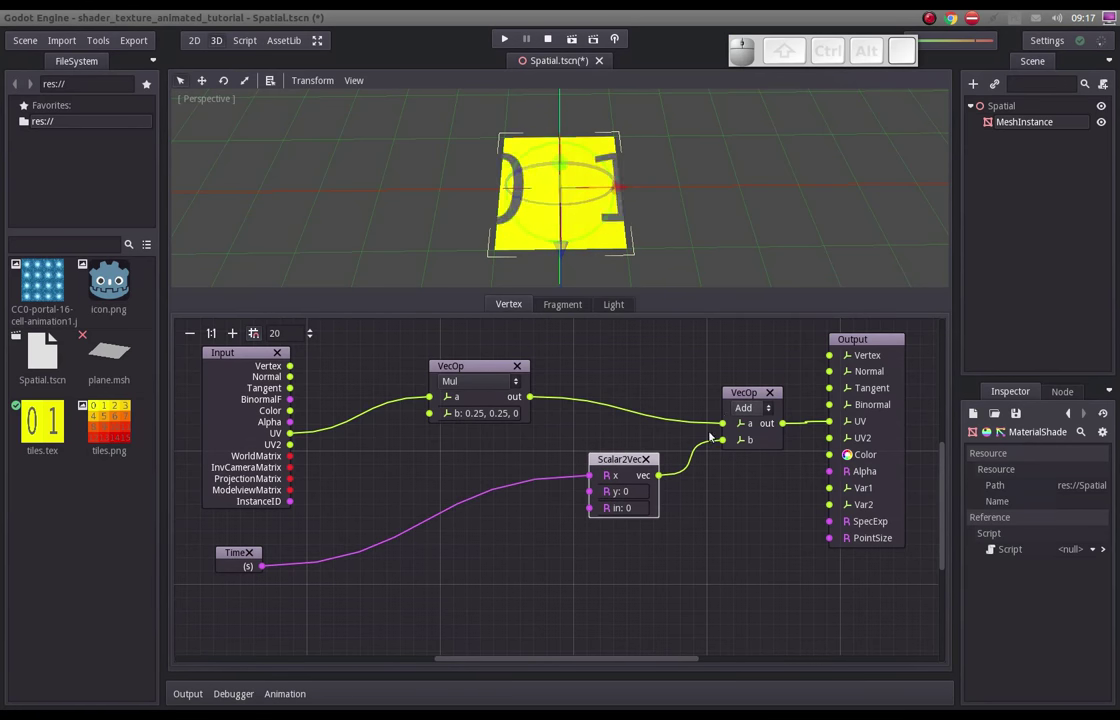
- Add a ScalarOp node set to Mod with b = 4
click(388, 578)
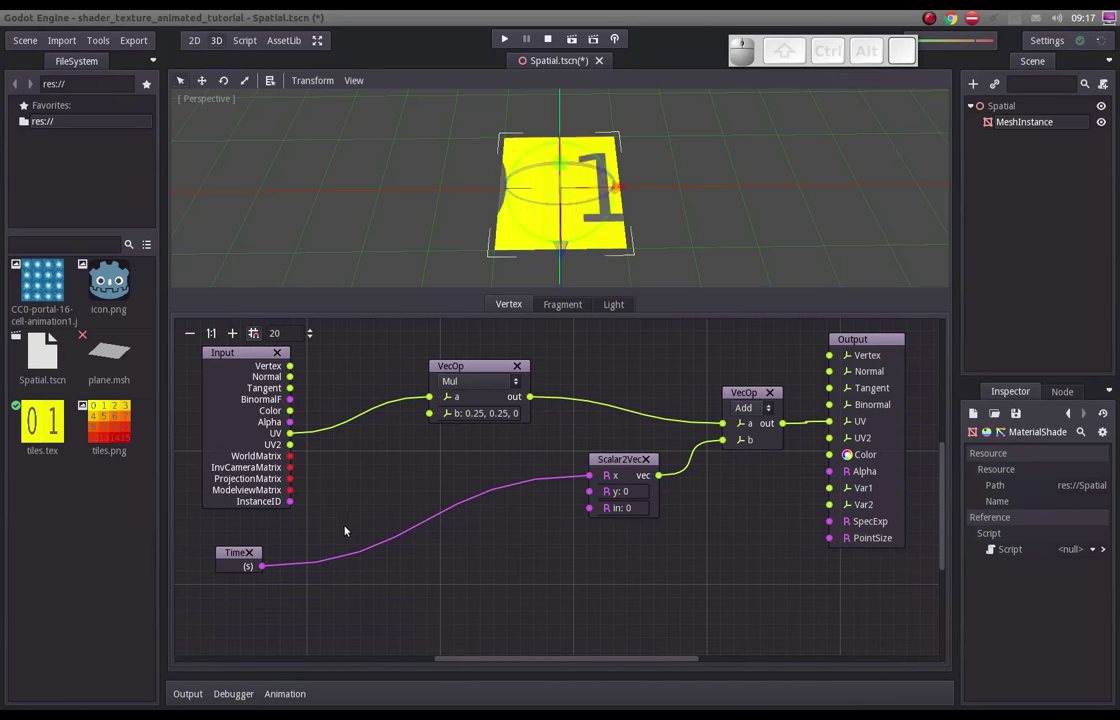
right_click(363, 495)
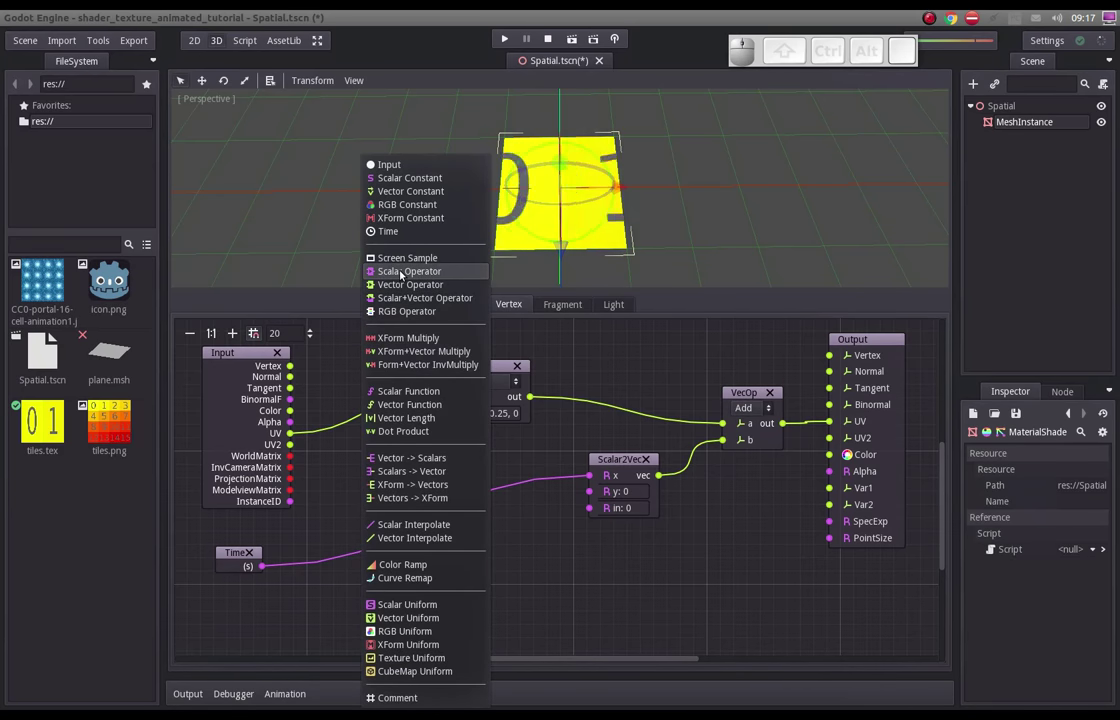
click(404, 275)
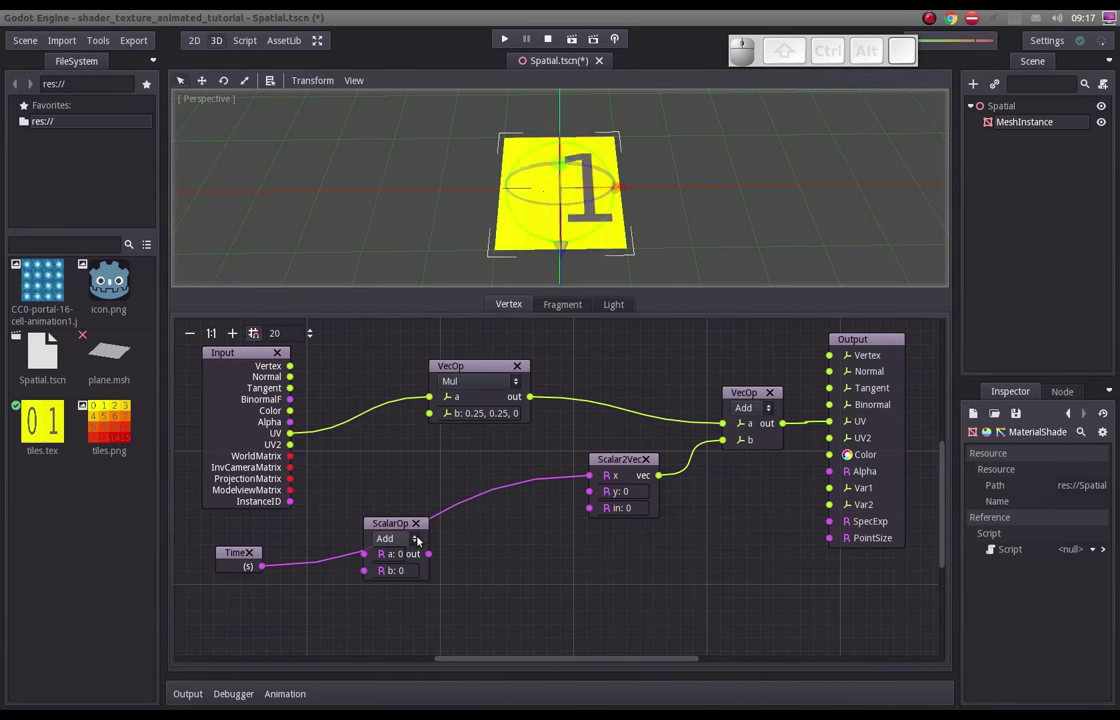
click(414, 542)
click(393, 615)
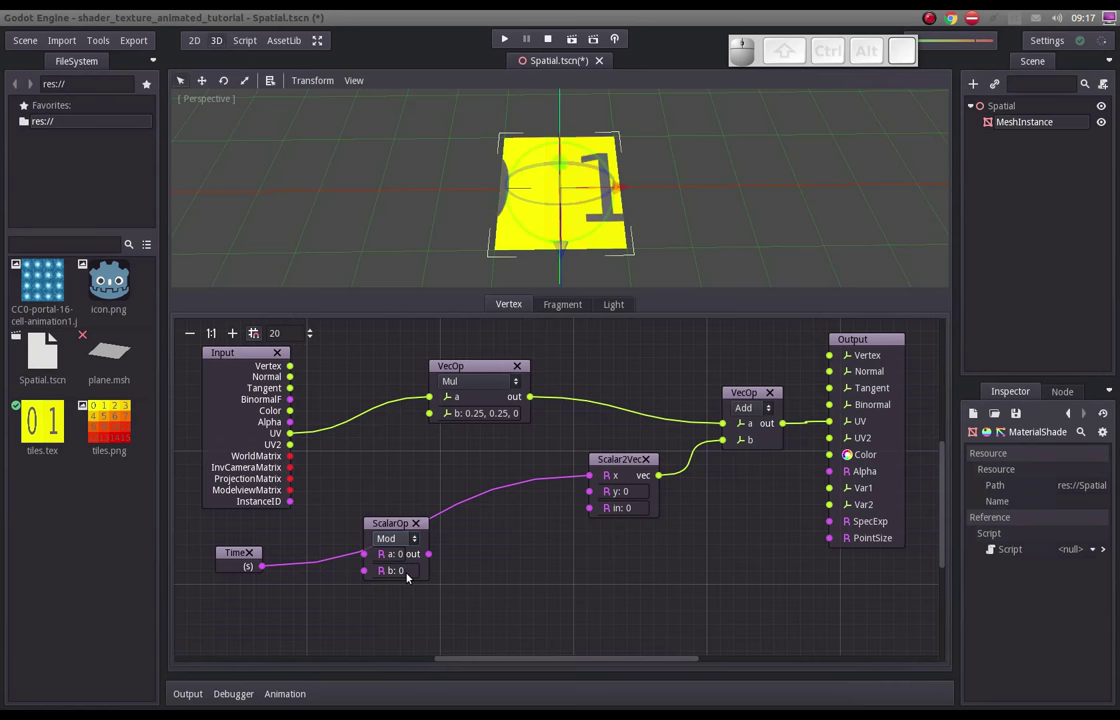
click(410, 577)
key(Delete)
key(4)
key(Return)
click(436, 600)
- Wire Time through the Mod node into Scalar2Vec x and tidy the node layout
drag(391, 522, 362, 531)
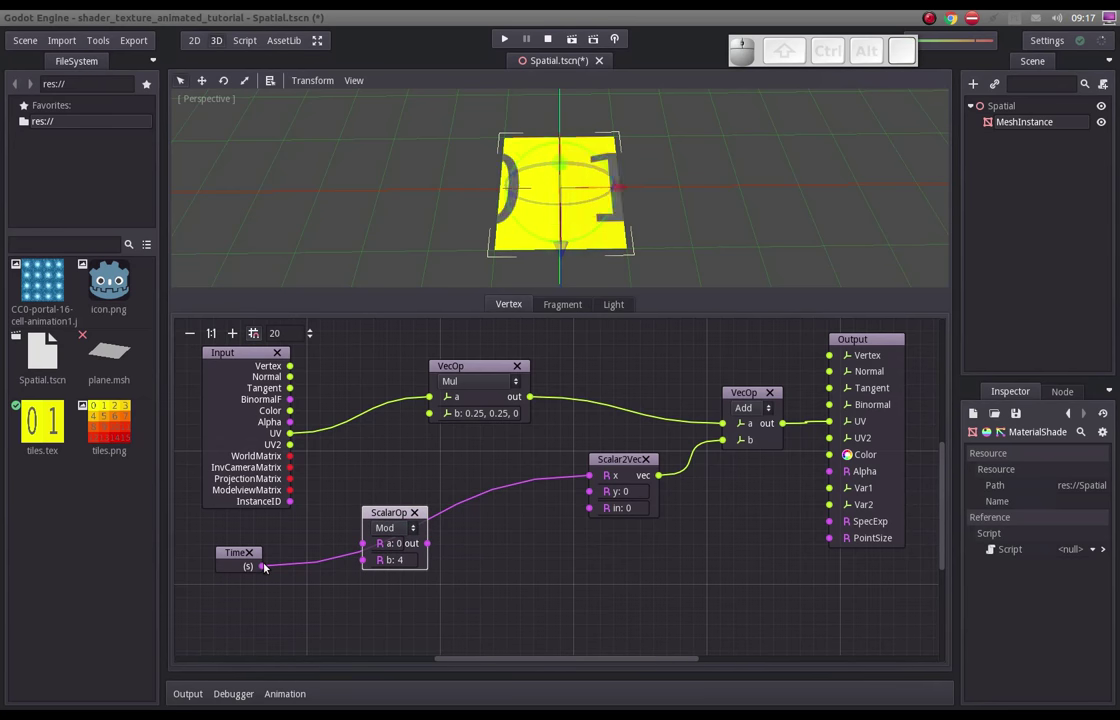
drag(268, 566, 361, 544)
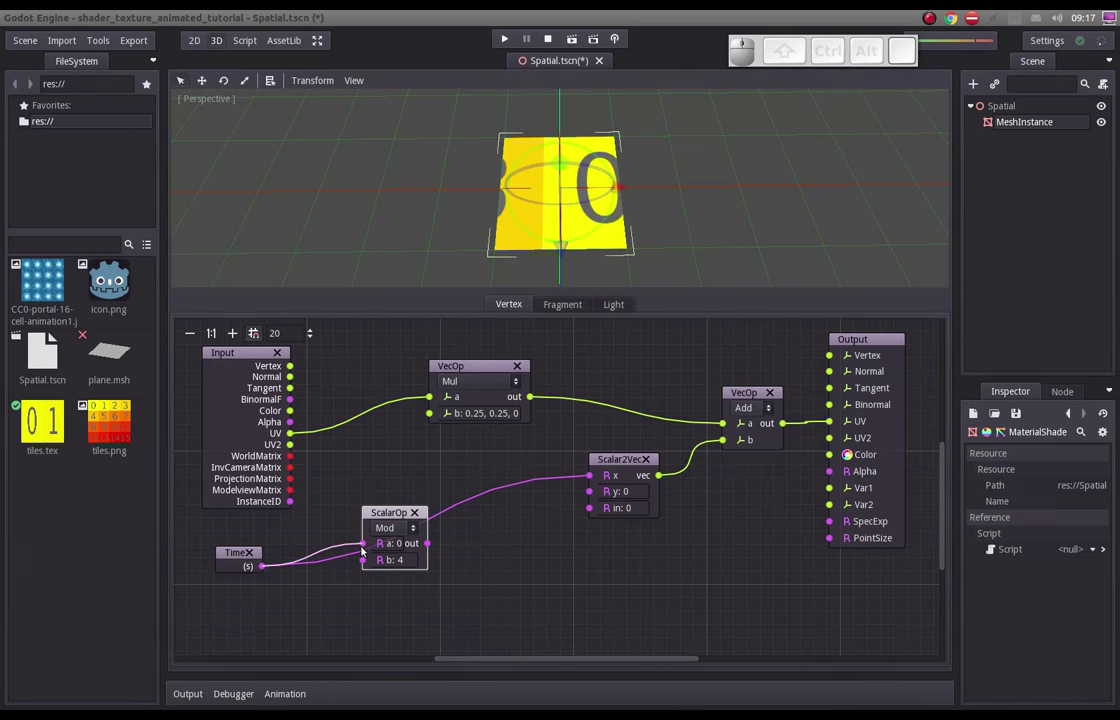
drag(399, 516, 454, 575)
drag(442, 533, 588, 475)
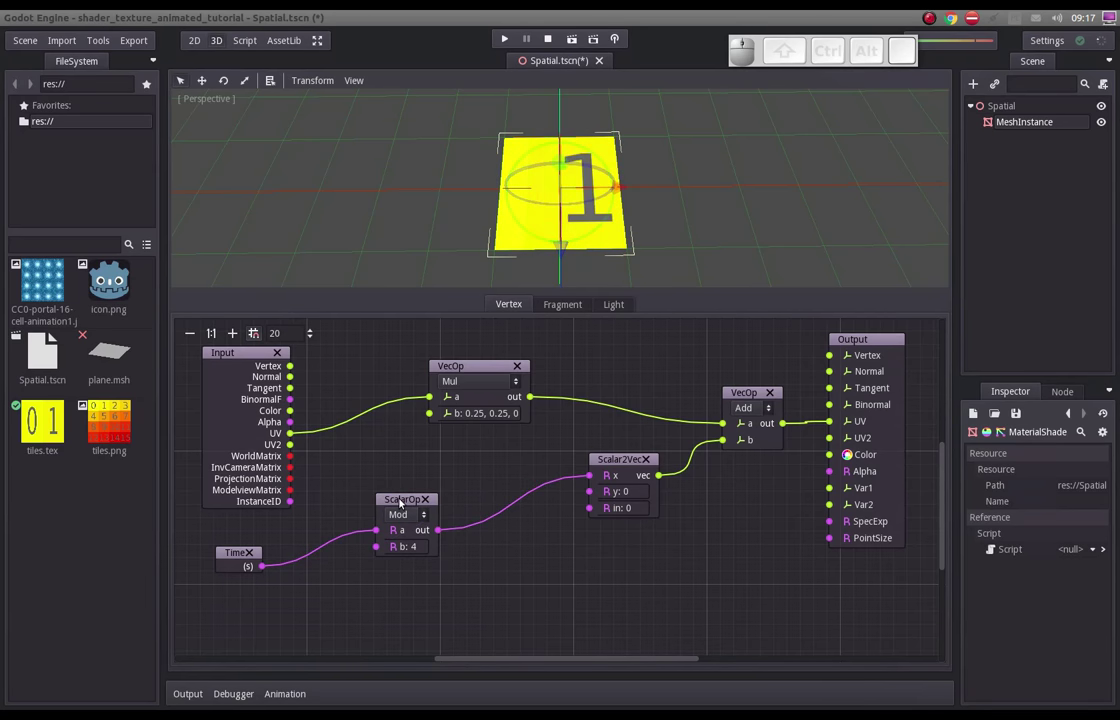
drag(403, 501, 377, 495)
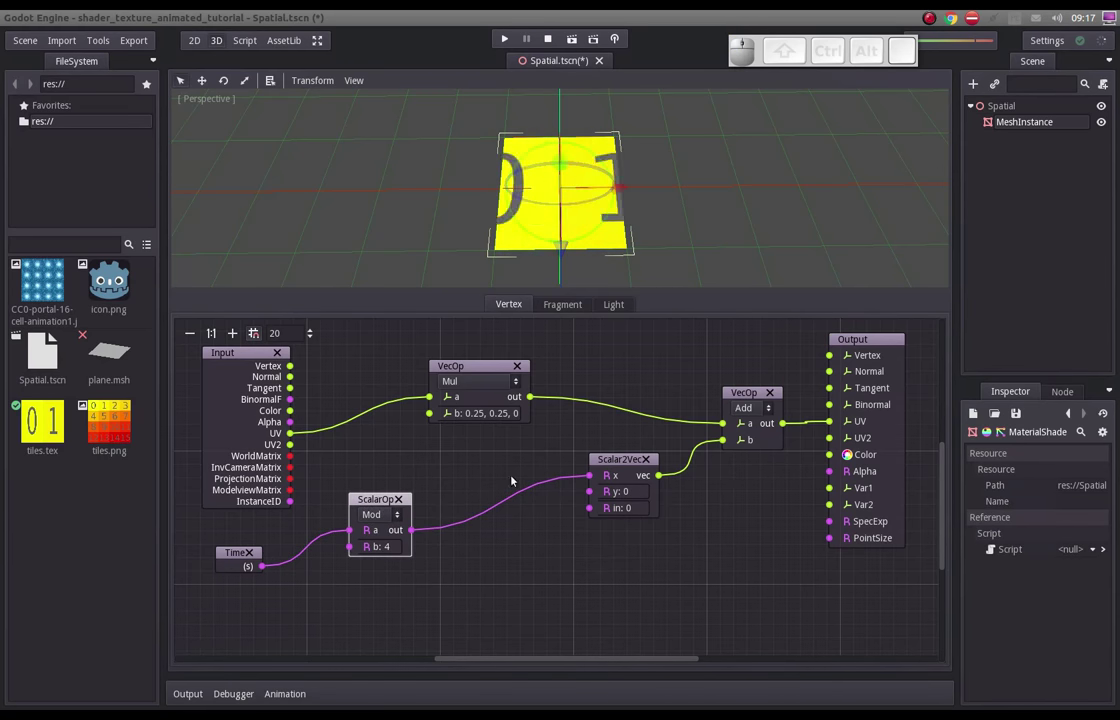
click(750, 393)
drag(630, 466, 614, 389)
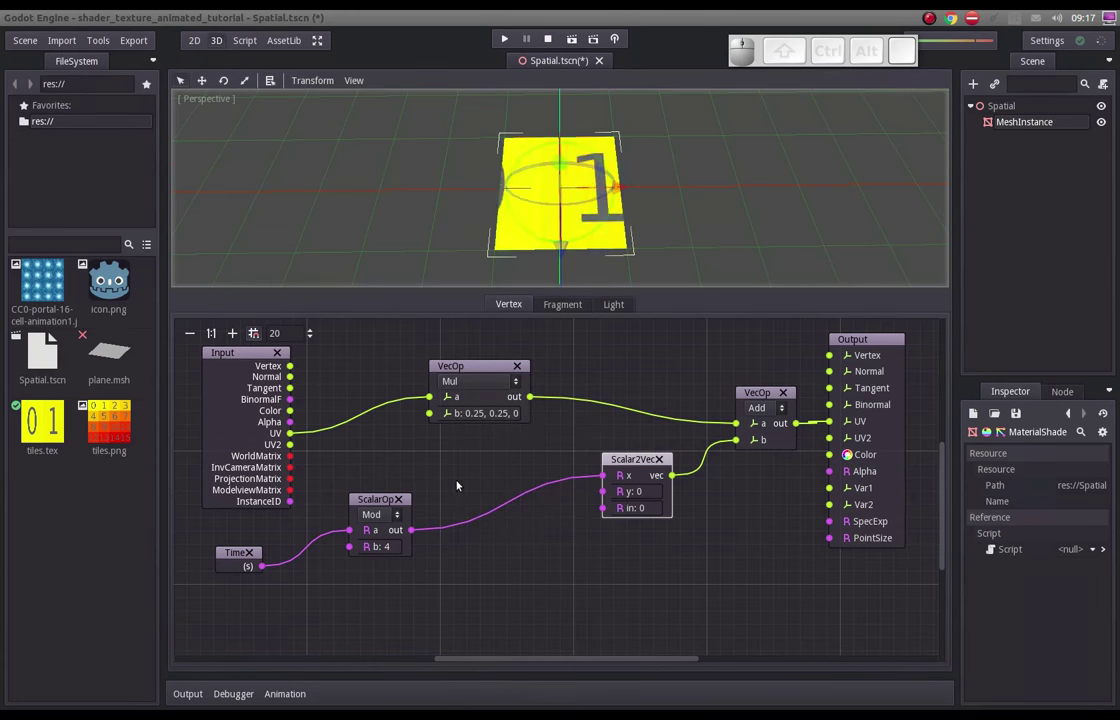
- Add a ScalarFunc node after the Mod and set it to Floor
right_click(461, 485)
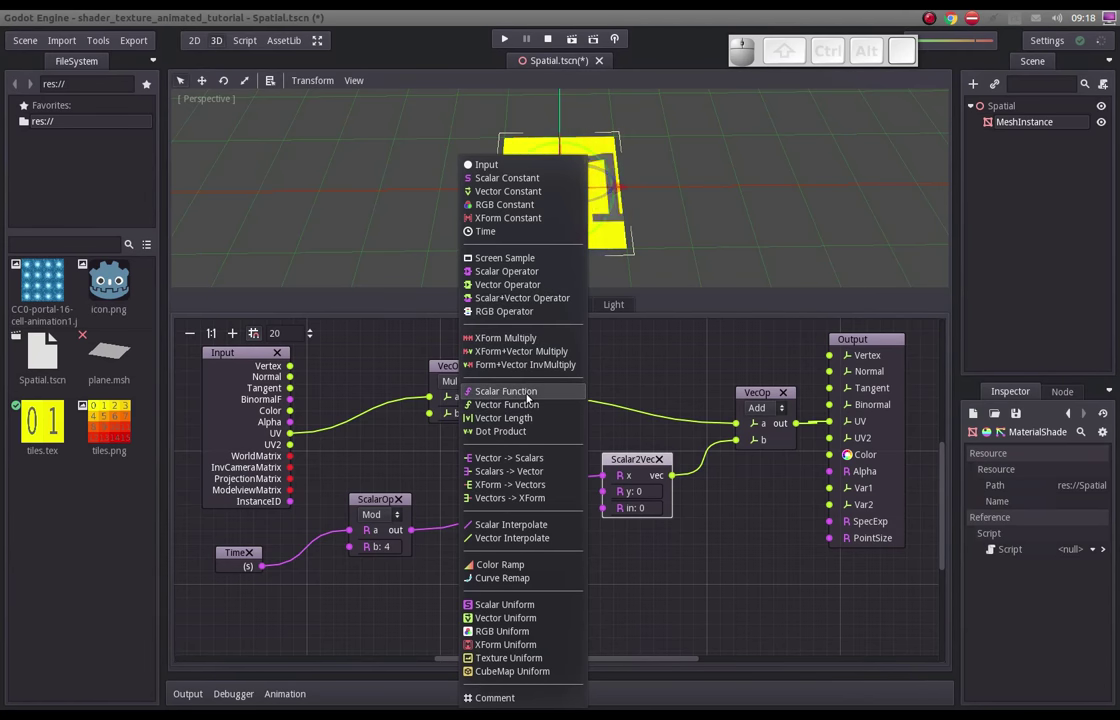
click(530, 396)
drag(499, 511, 520, 503)
click(512, 517)
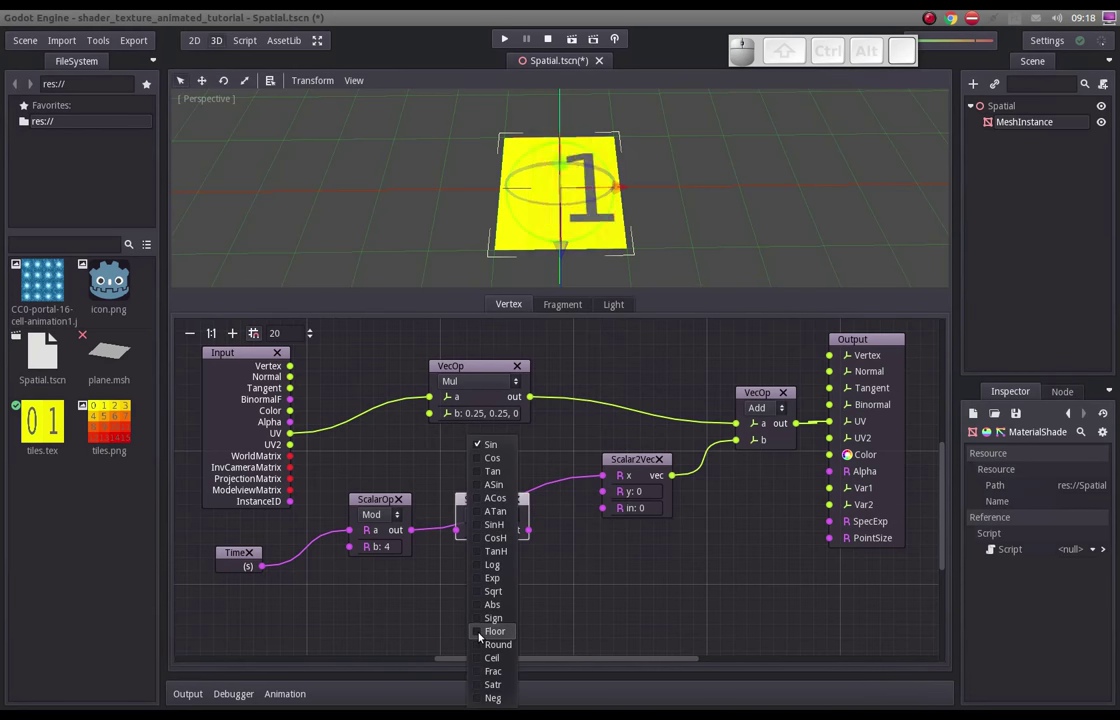
click(483, 637)
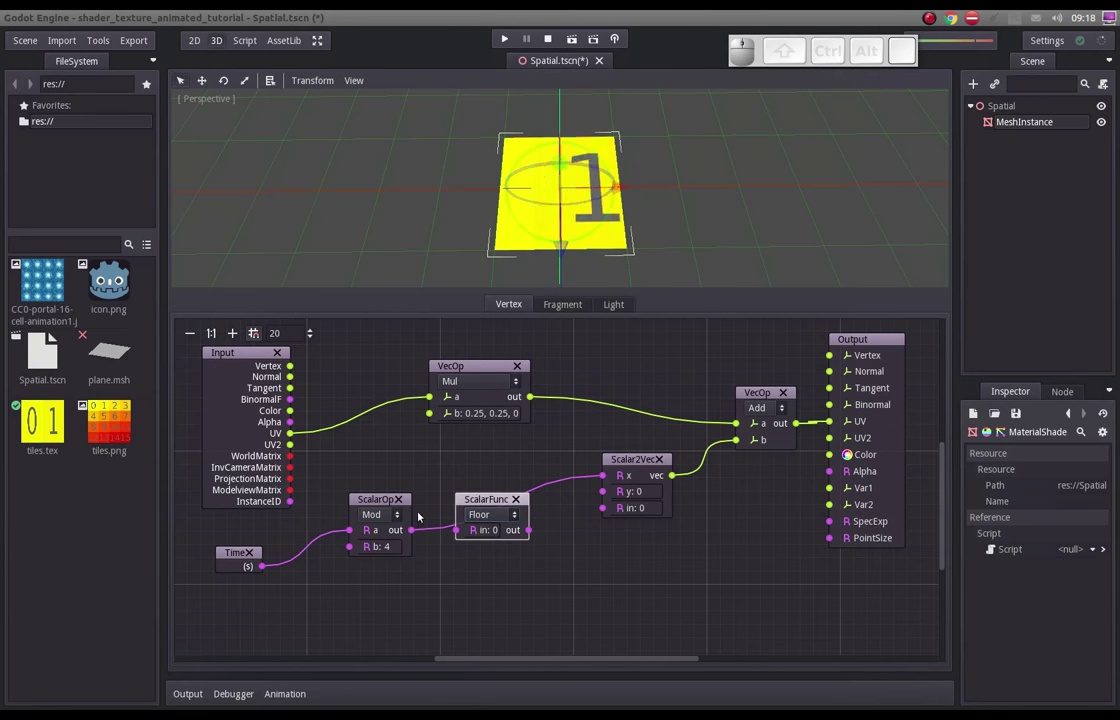
- Insert the Floor between the Mod output and Scalar2Vec x
drag(415, 529, 531, 541)
drag(529, 532, 606, 493)
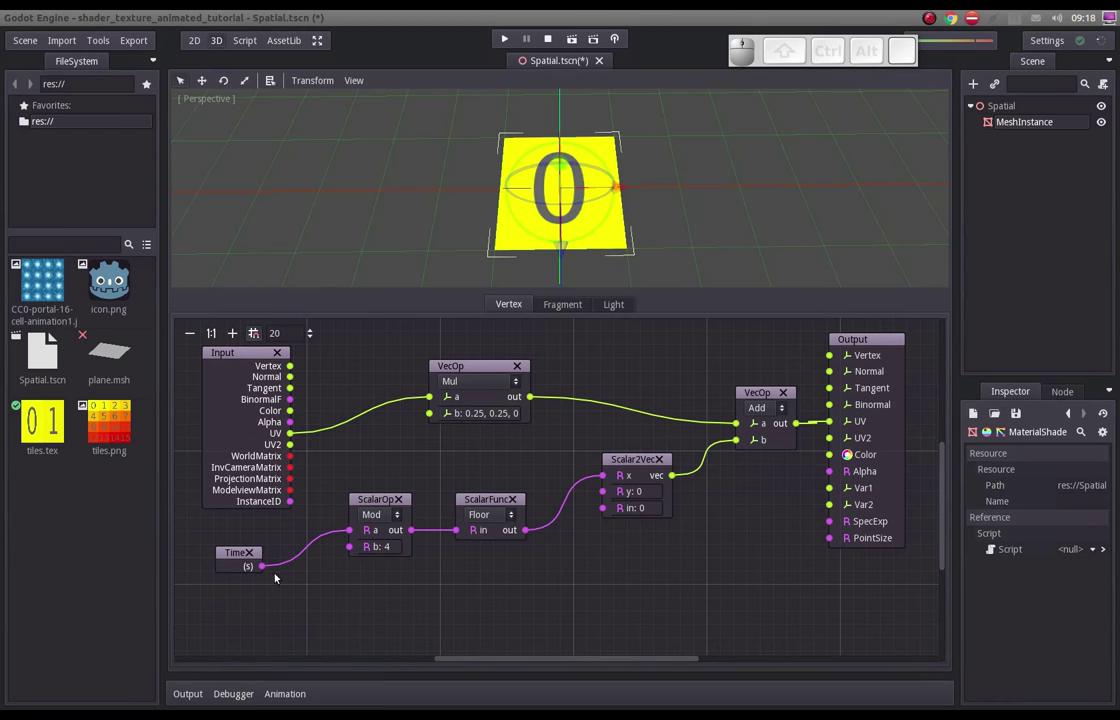
click(495, 499)
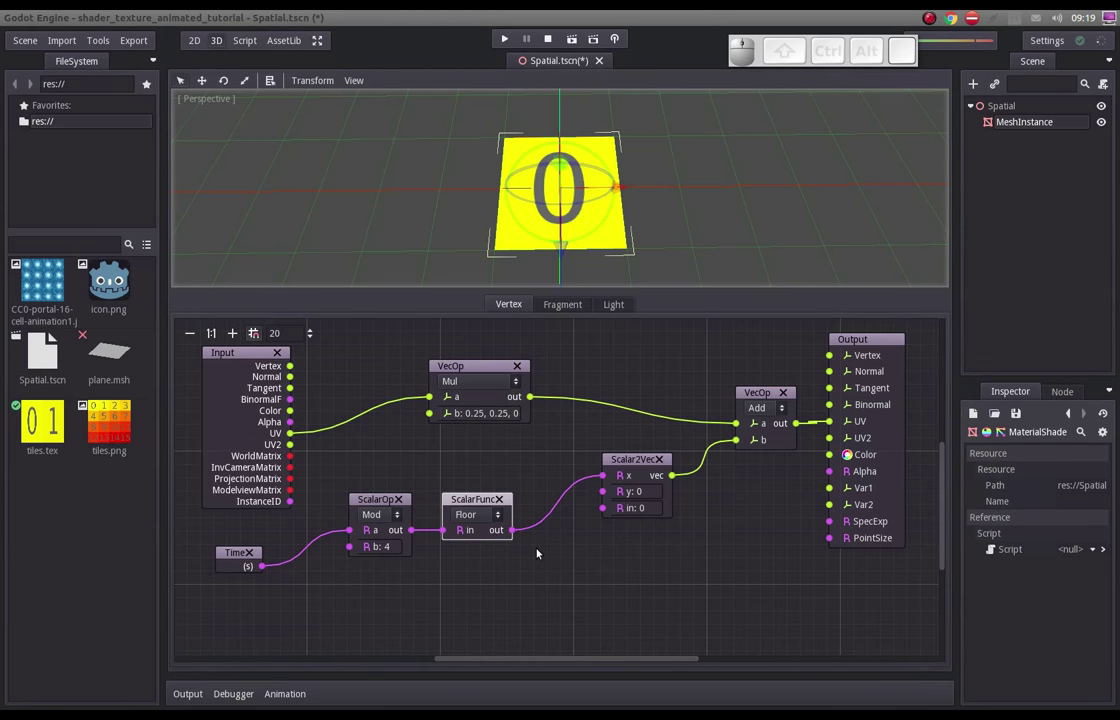
- Add a ScalarOp node set to Mul with b = 0.25
right_click(541, 553)
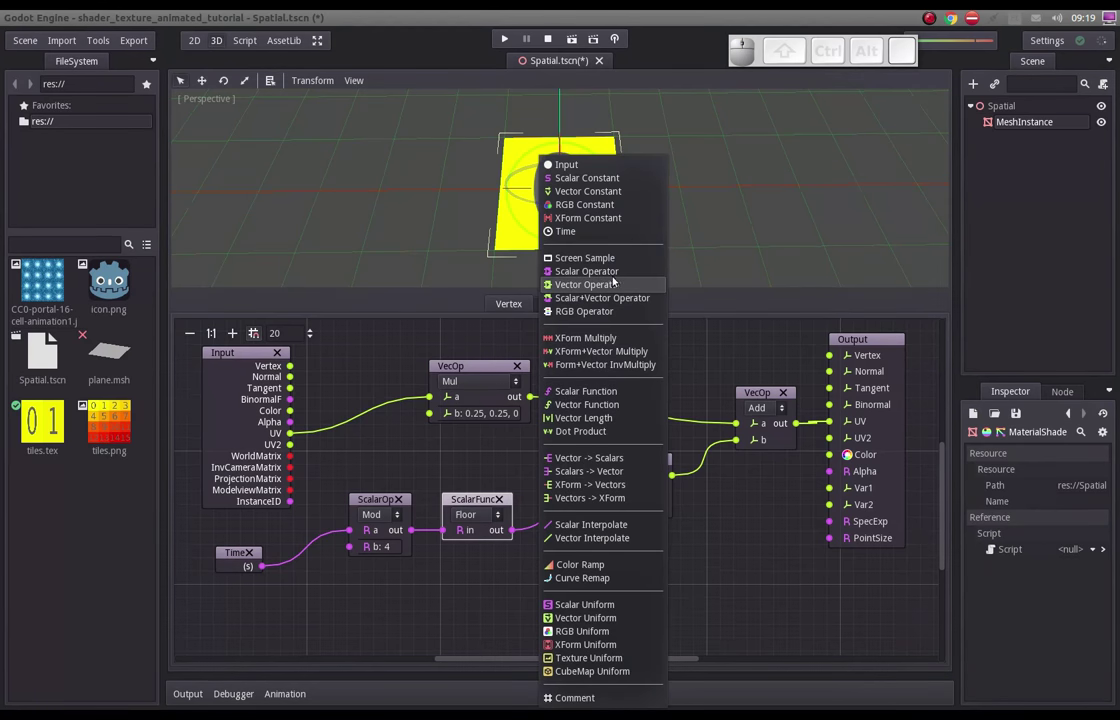
click(583, 271)
click(598, 598)
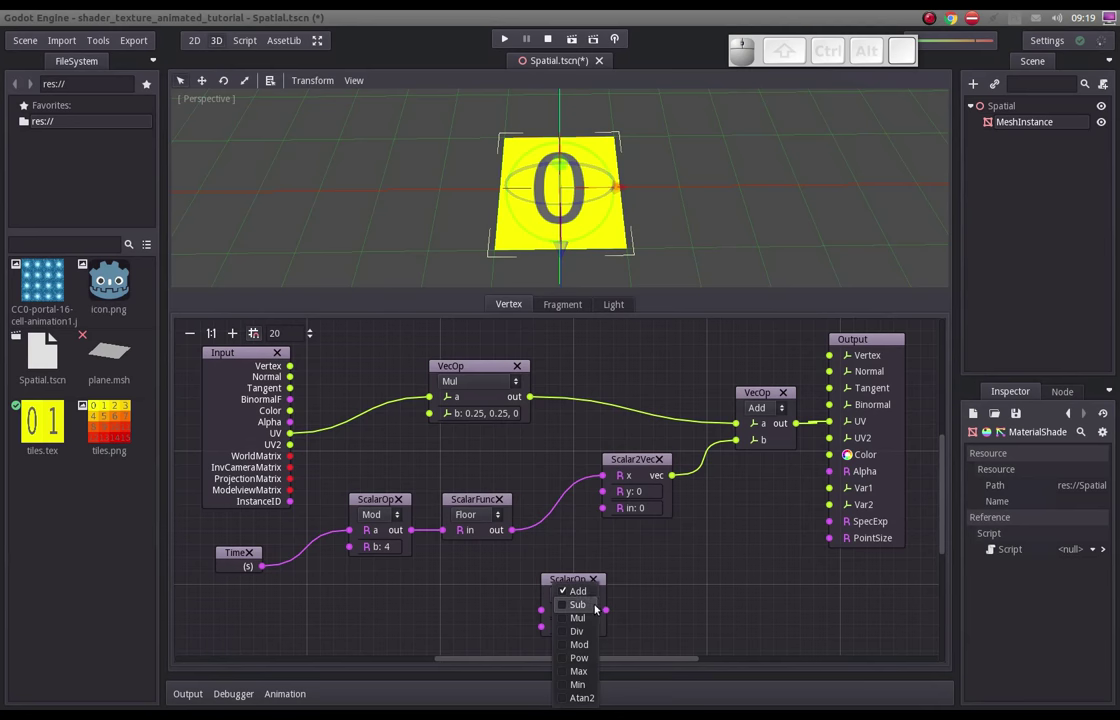
click(577, 617)
click(586, 623)
key(Delete)
key(0)
key(.)
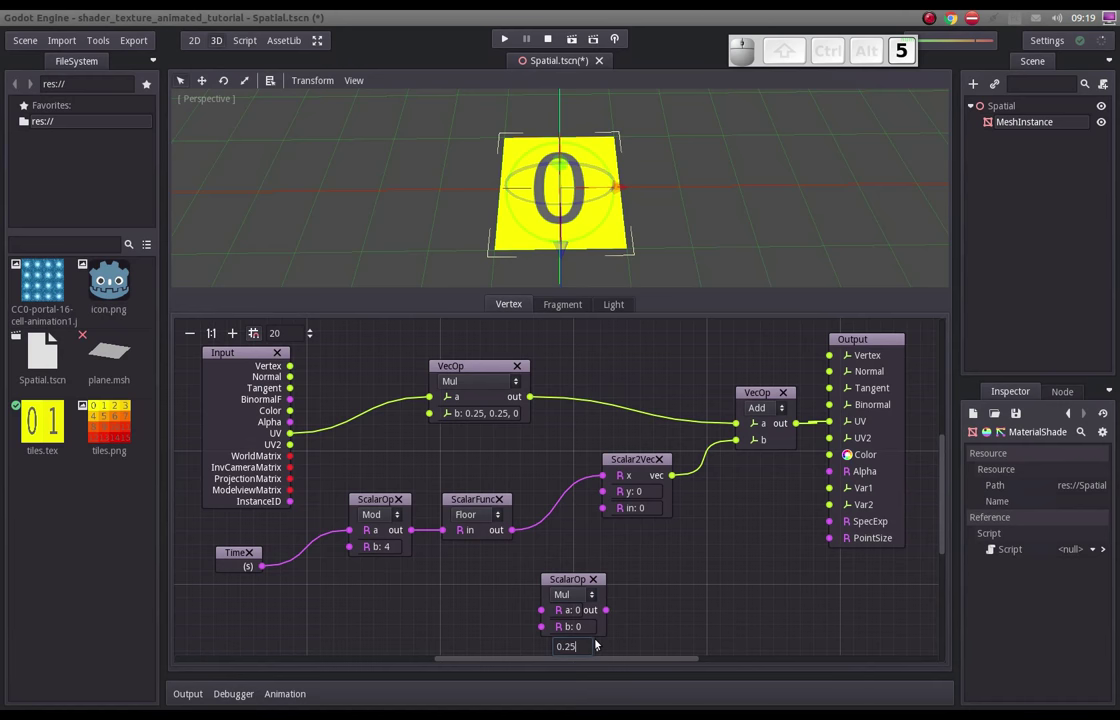
key(Return)
click(639, 627)
- Insert the Mul 0.25 between Floor and Scalar2Vec x, tidy the nodes and save the scene
drag(572, 578, 514, 544)
drag(520, 532, 635, 470)
drag(638, 462, 635, 495)
drag(606, 518, 629, 480)
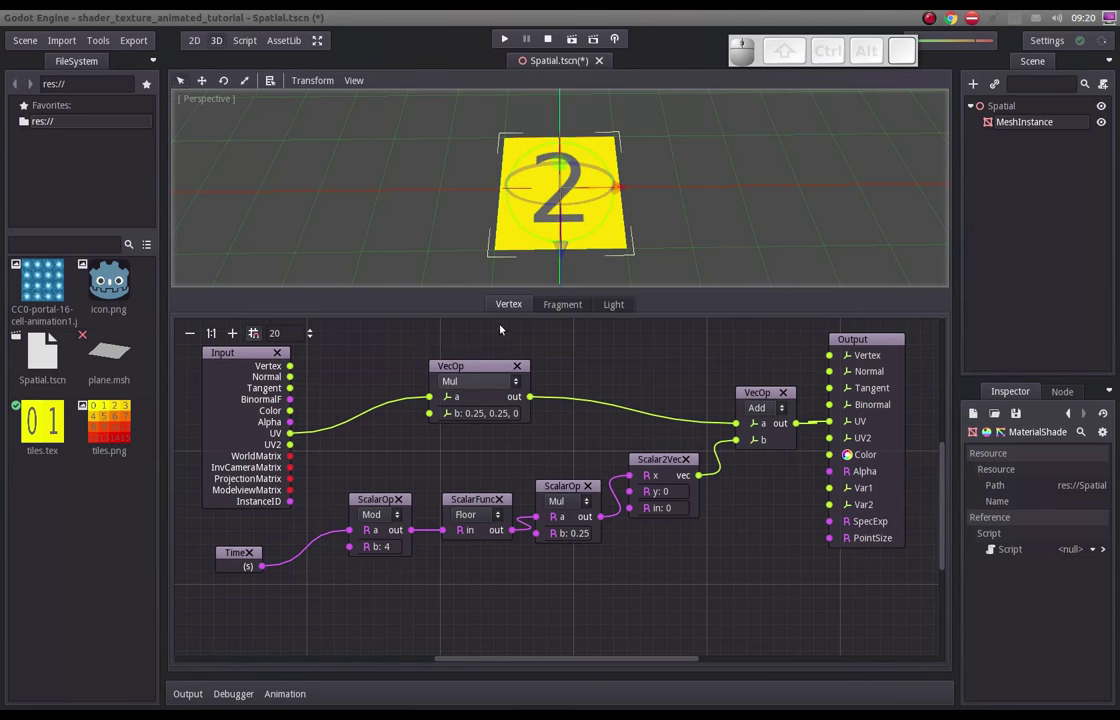
drag(463, 580, 465, 553)
key(ctrl+s)
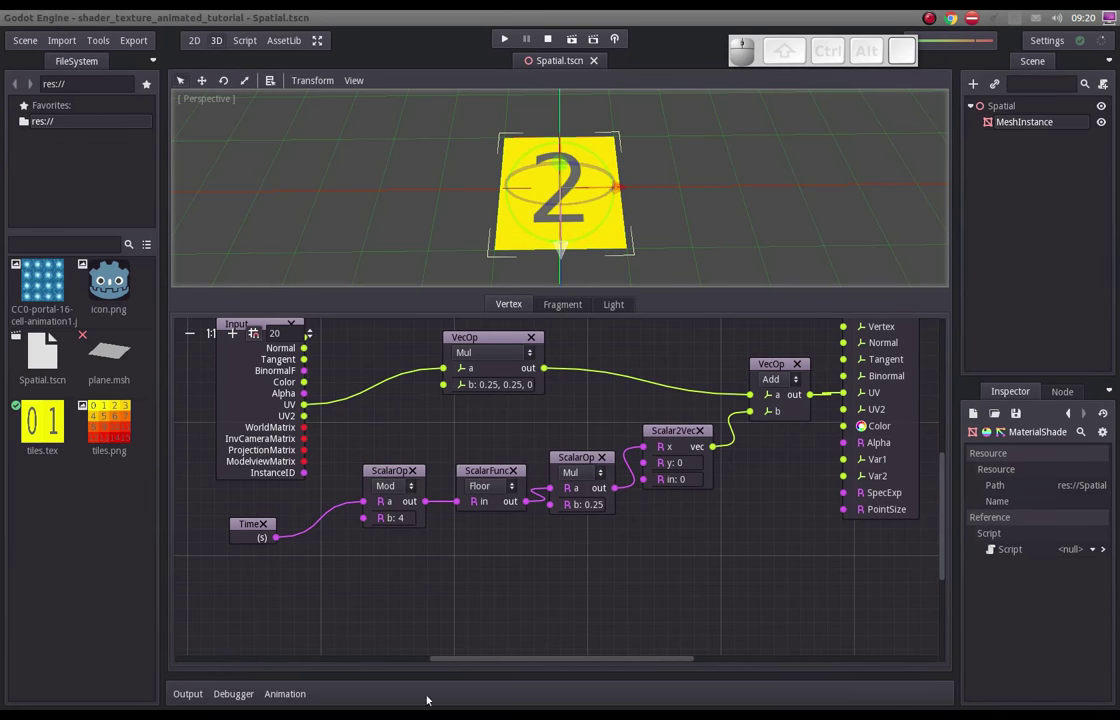
key(alt+Tab)
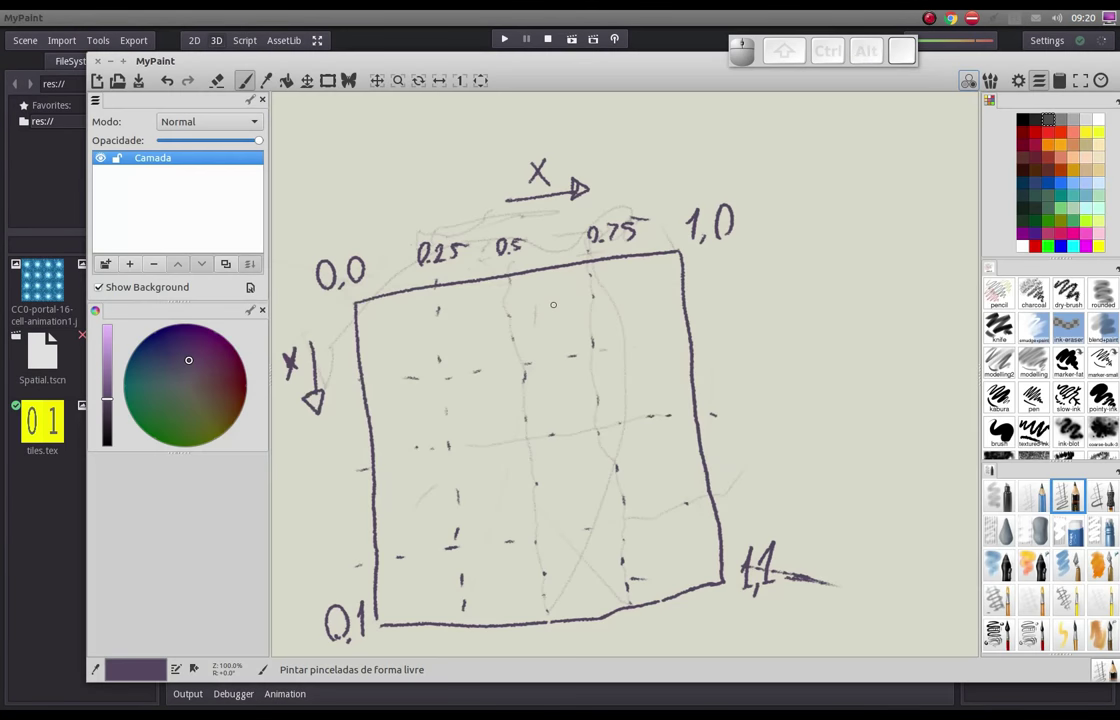
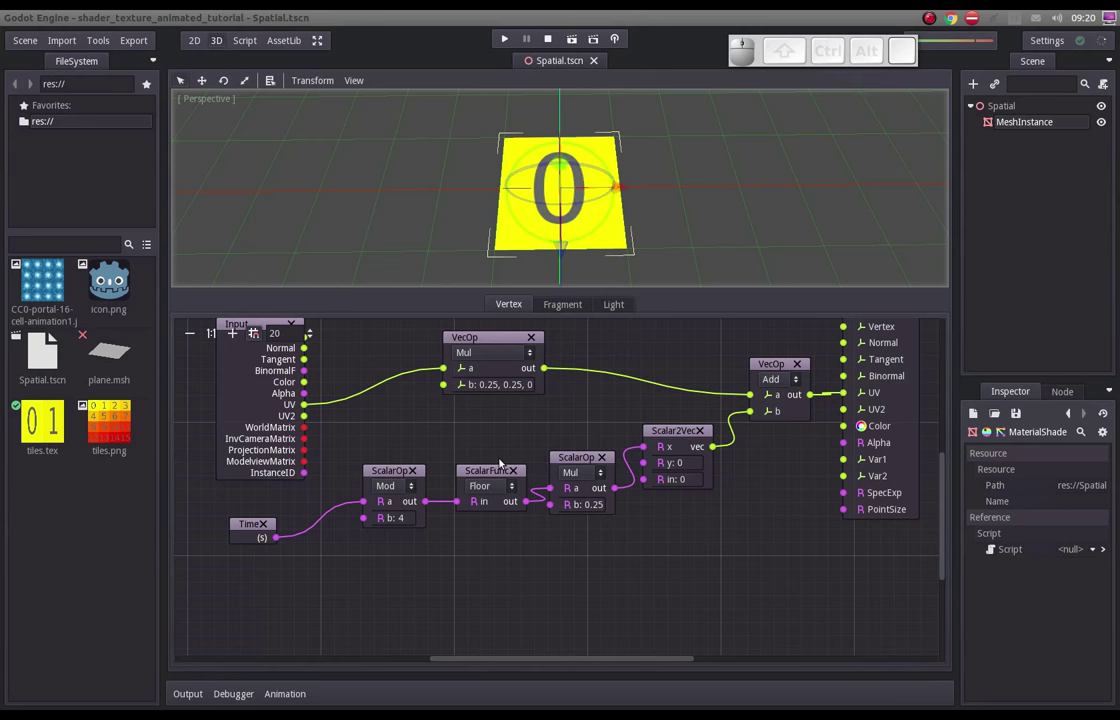
- Duplicate the Mod, Floor and Mul 0.25 nodes as a second chain below the first
click(392, 471)
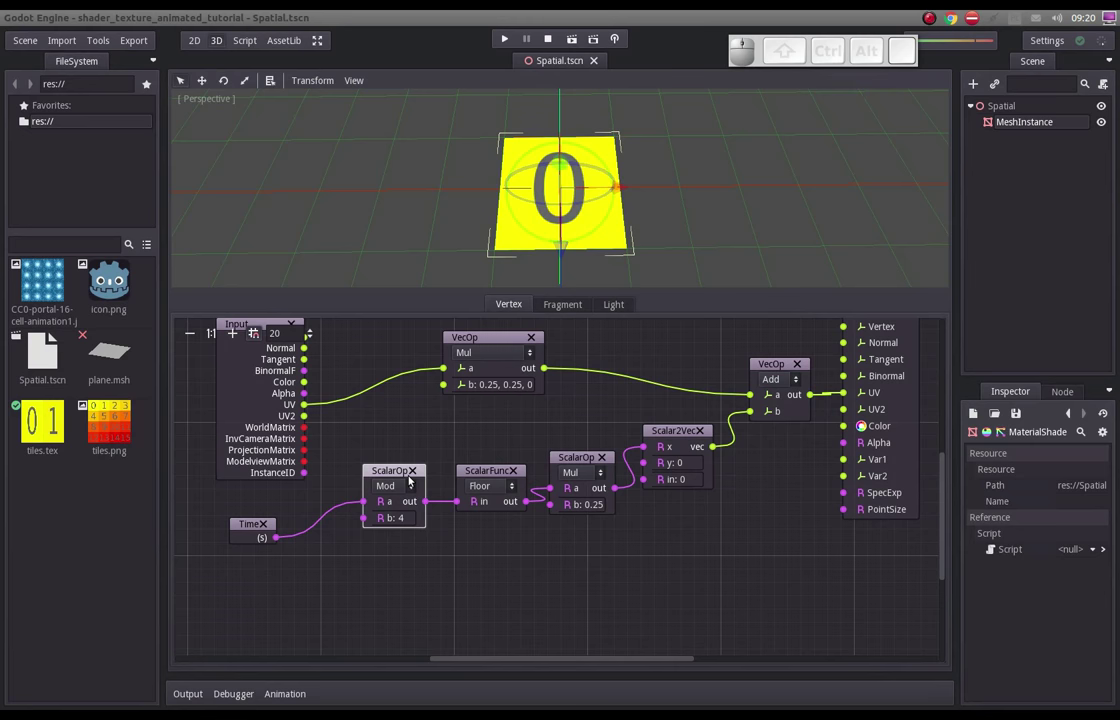
key(ctrl+d)
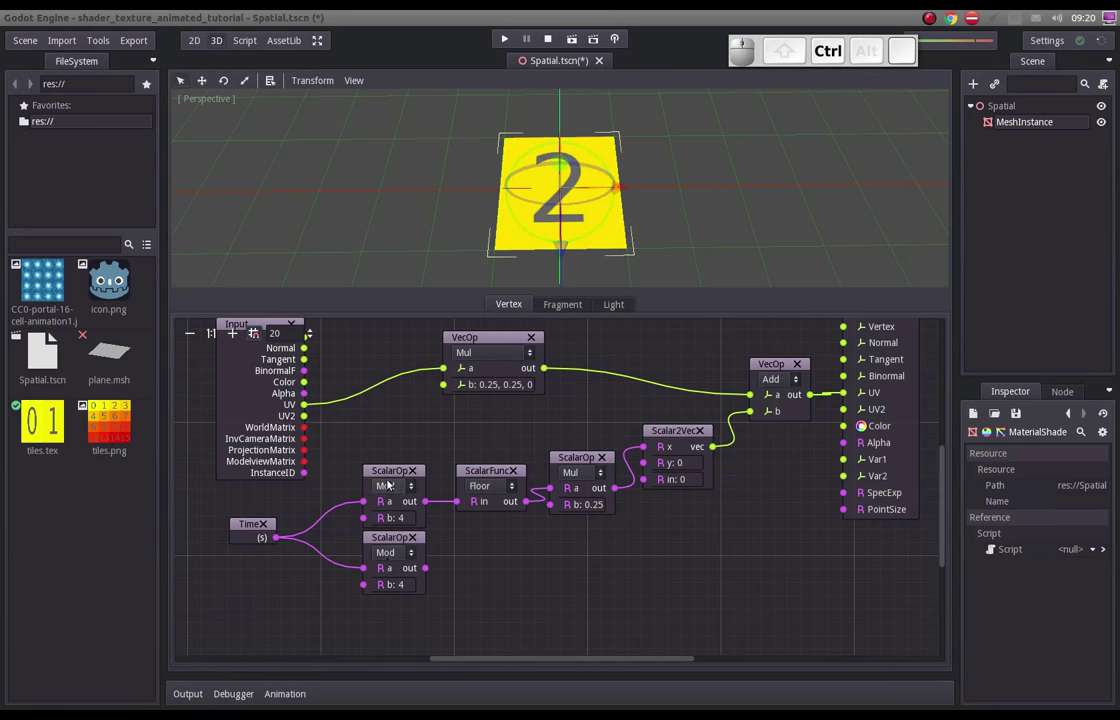
drag(389, 541, 470, 532)
click(479, 537)
click(501, 470)
click(573, 453)
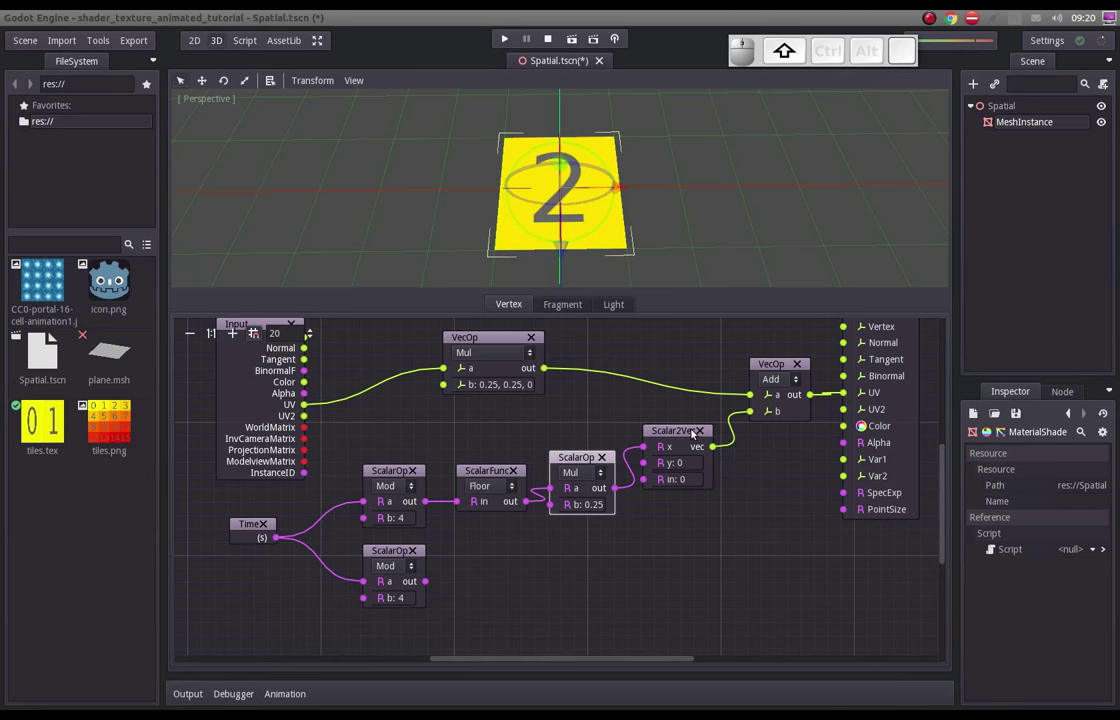
click(695, 431)
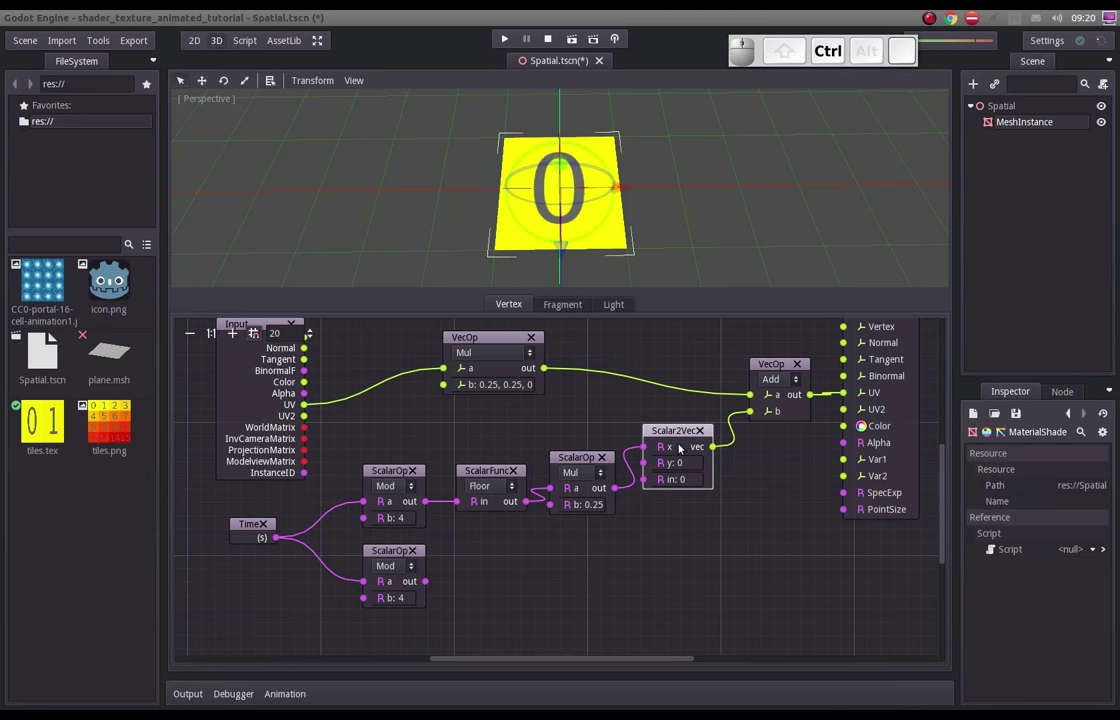
click(683, 429)
click(680, 431)
click(645, 525)
click(580, 456)
click(500, 473)
key(ctrl+shift+d)
click(590, 458)
key(ctrl+d)
- Chain the copies Mod→Floor→Mul into Scalar2Vec y and disconnect the x offset
drag(435, 583, 527, 563)
drag(531, 570, 622, 510)
drag(648, 449, 615, 486)
drag(629, 530, 735, 428)
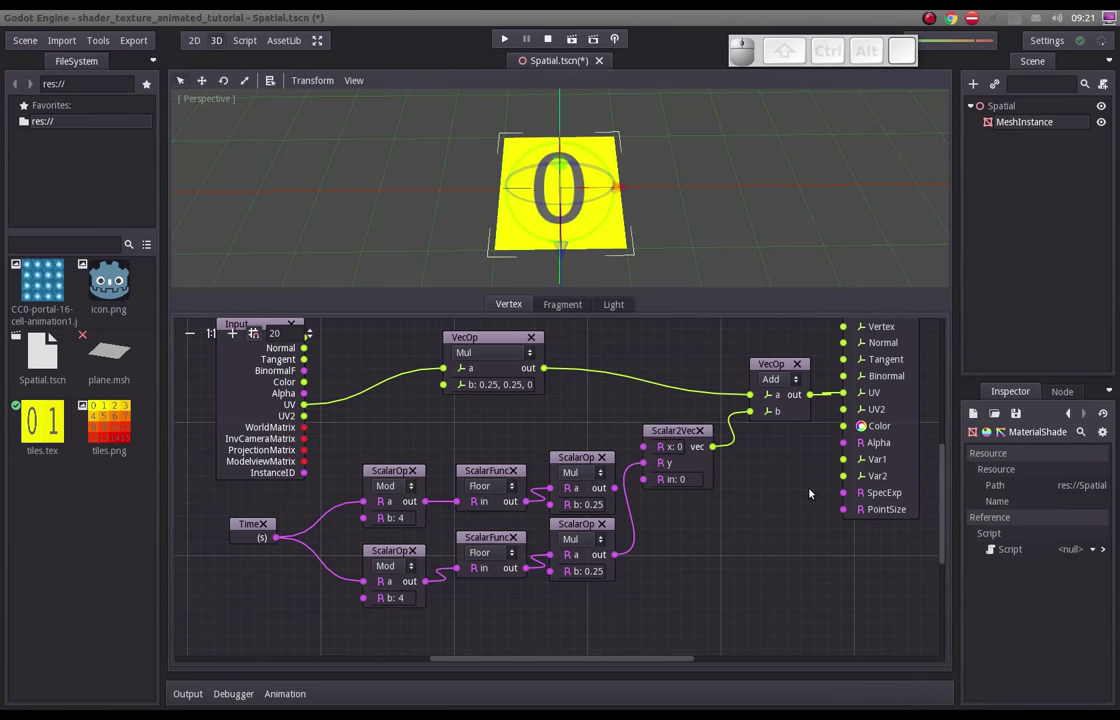
- Bring the graph into view and line up the copied nodes in their own row
middle_click(789, 501)
drag(844, 369, 737, 453)
drag(732, 426, 677, 477)
drag(636, 489, 652, 504)
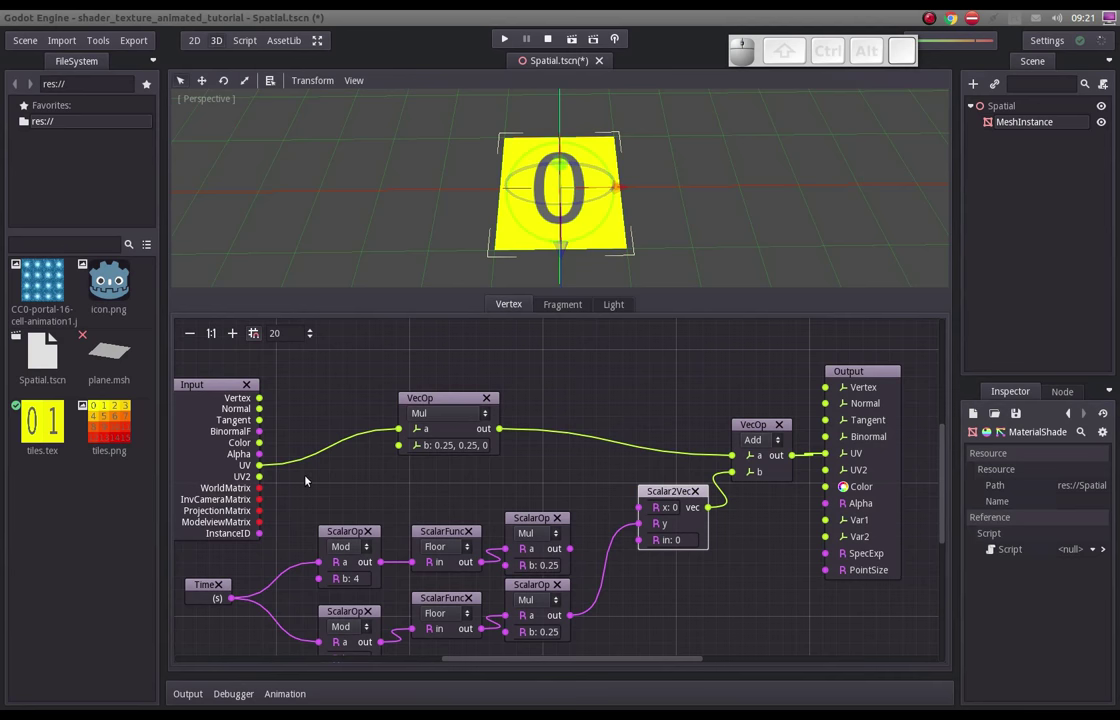
drag(540, 489, 573, 417)
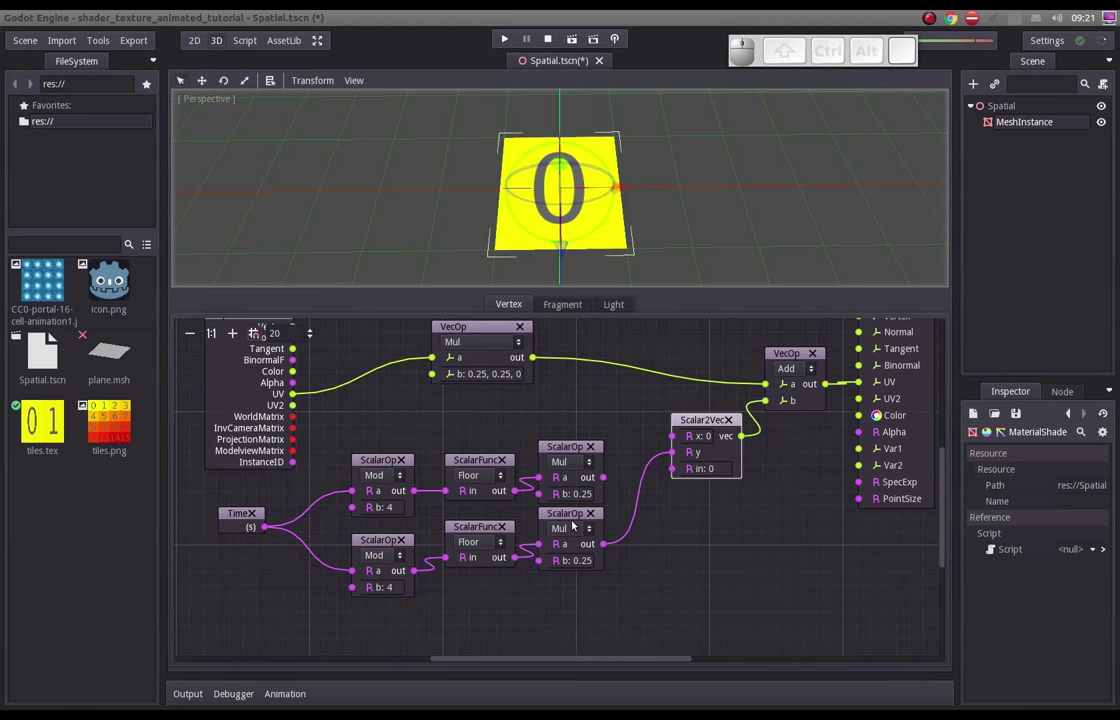
drag(569, 523, 537, 530)
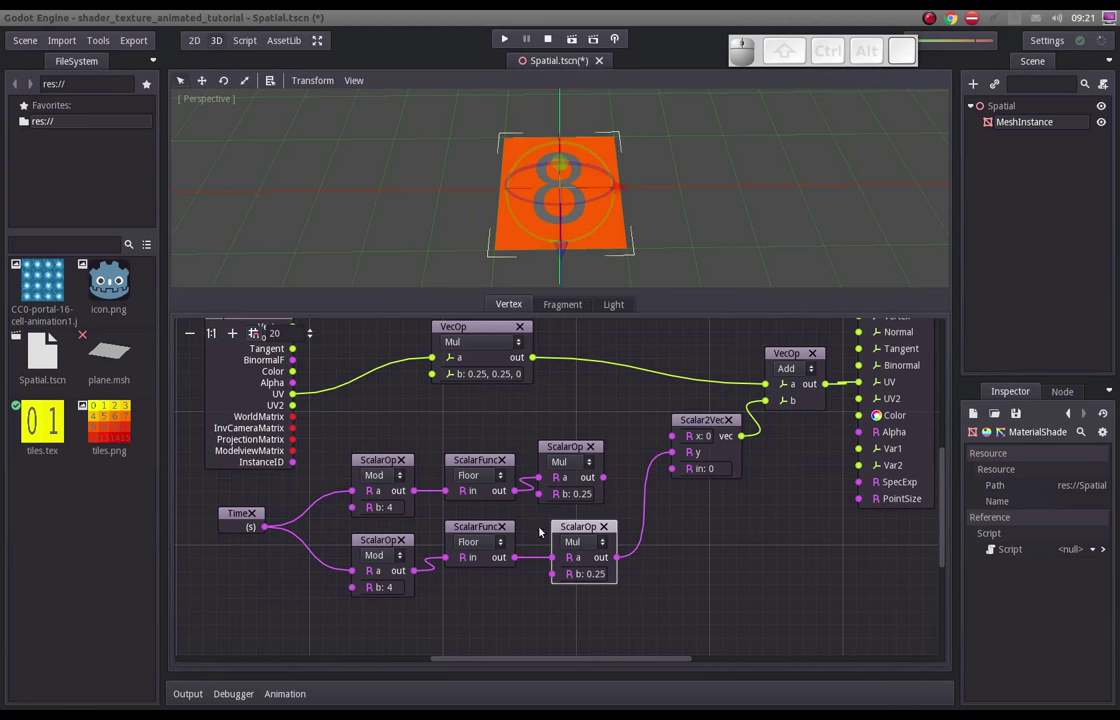
click(473, 531)
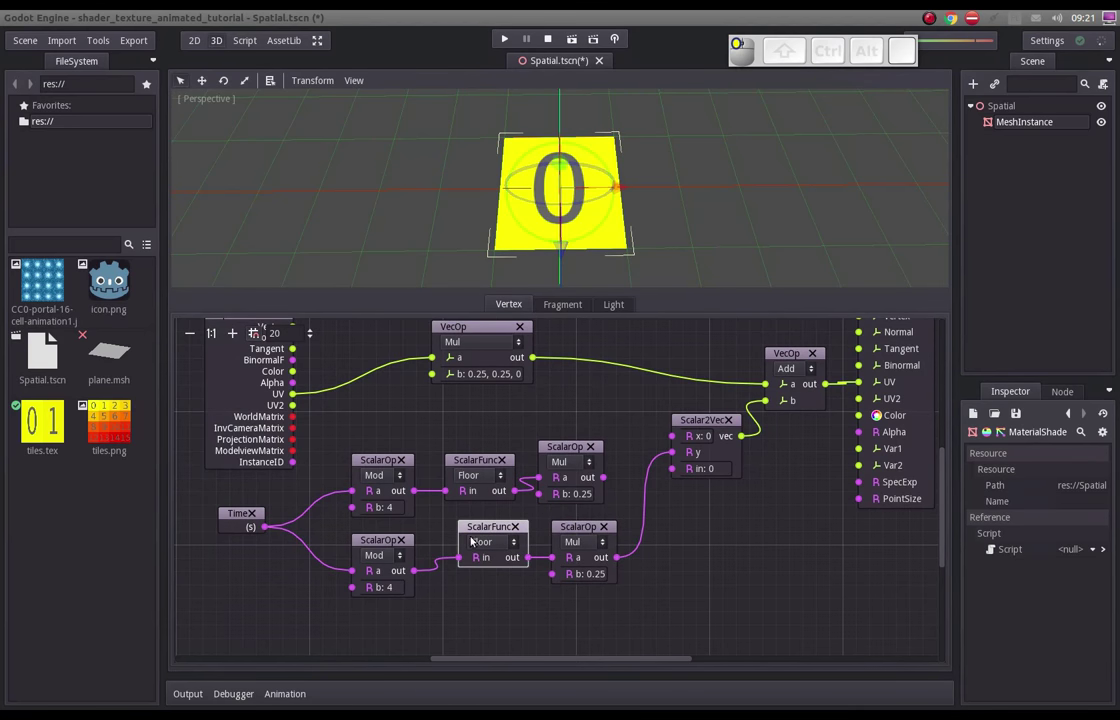
click(385, 538)
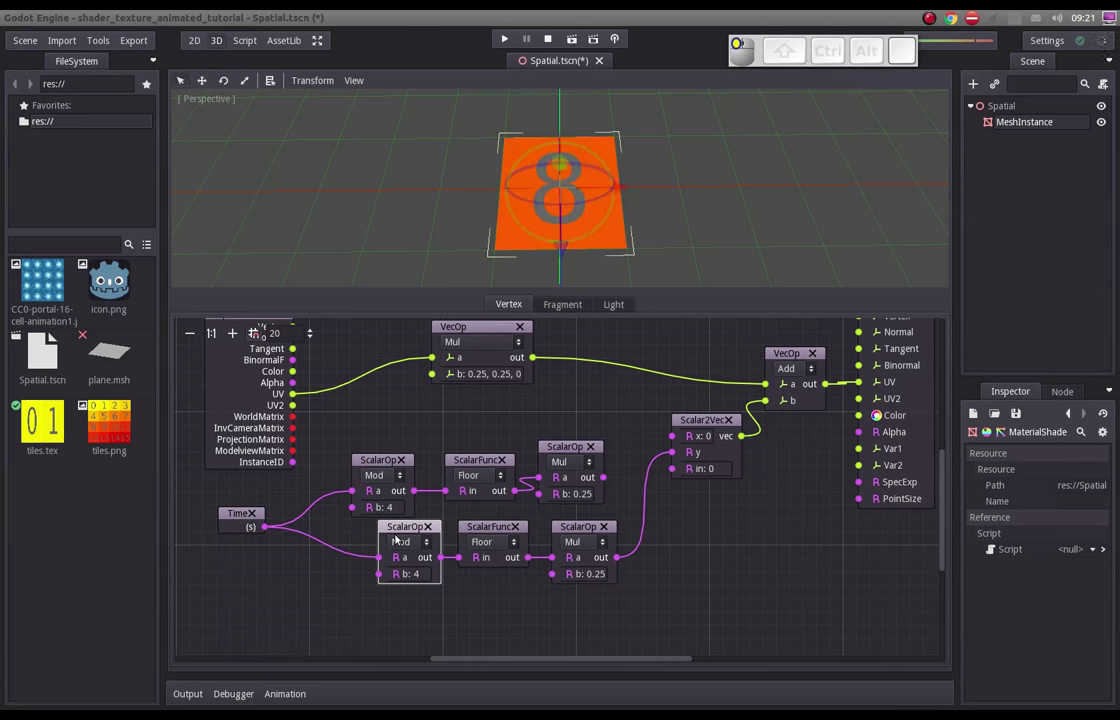
drag(385, 457, 374, 567)
drag(310, 624, 445, 616)
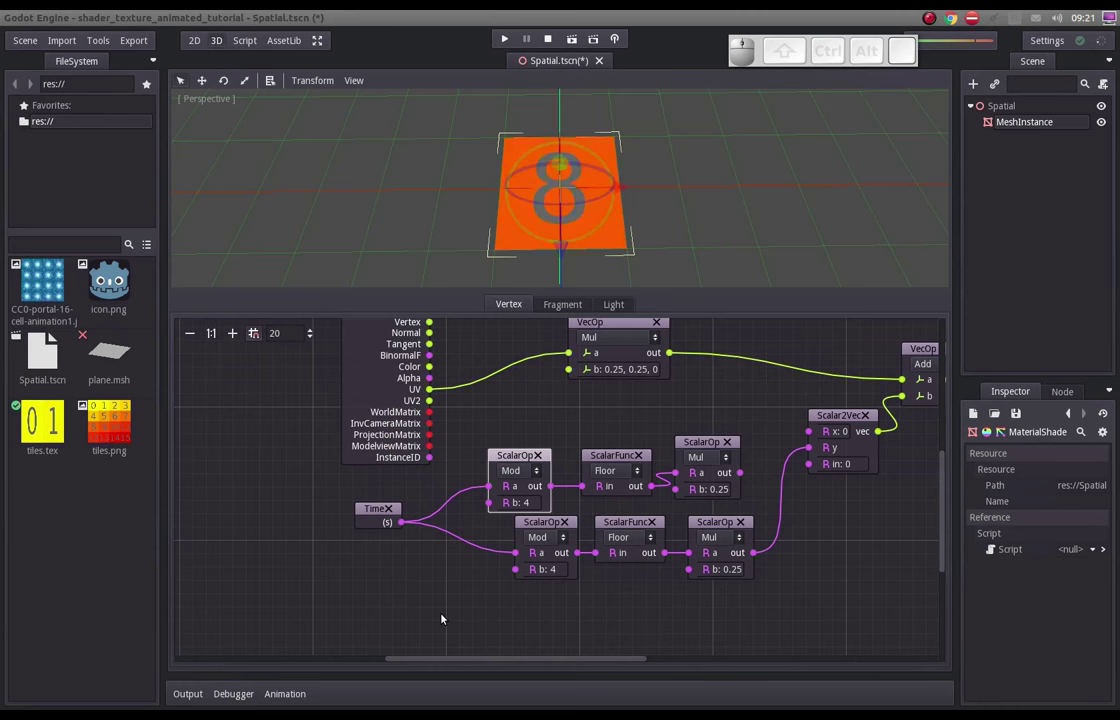
- Add a ScalarOp node set to Mul with b = 0.25 for scaling Time
click(383, 589)
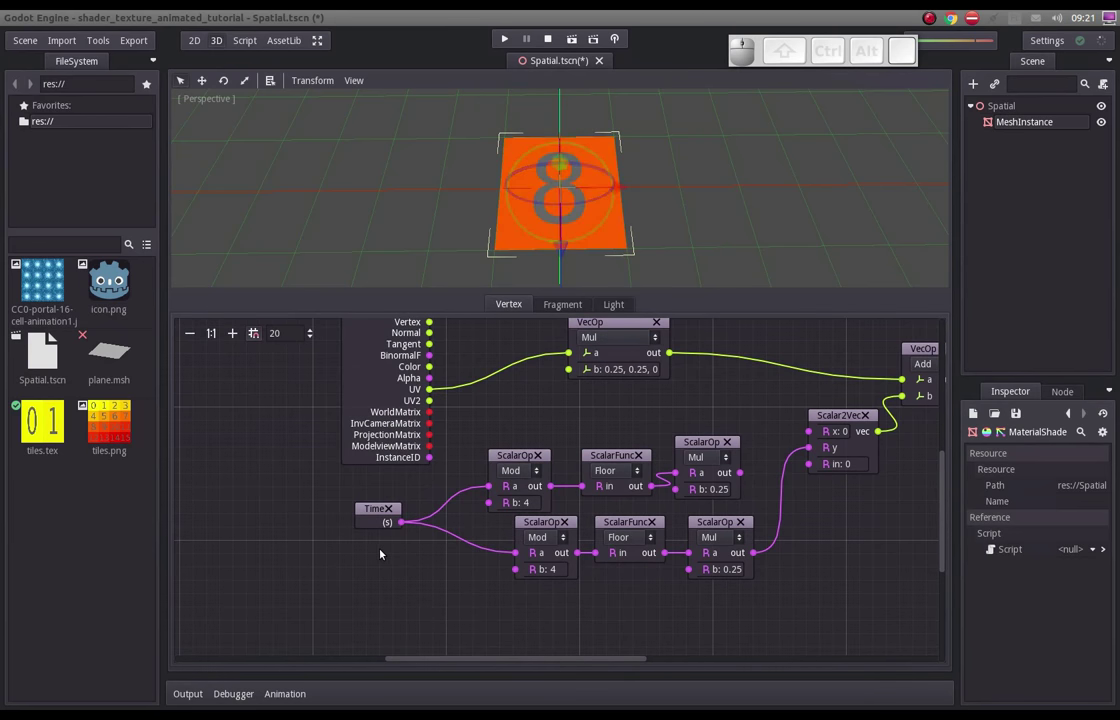
right_click(384, 551)
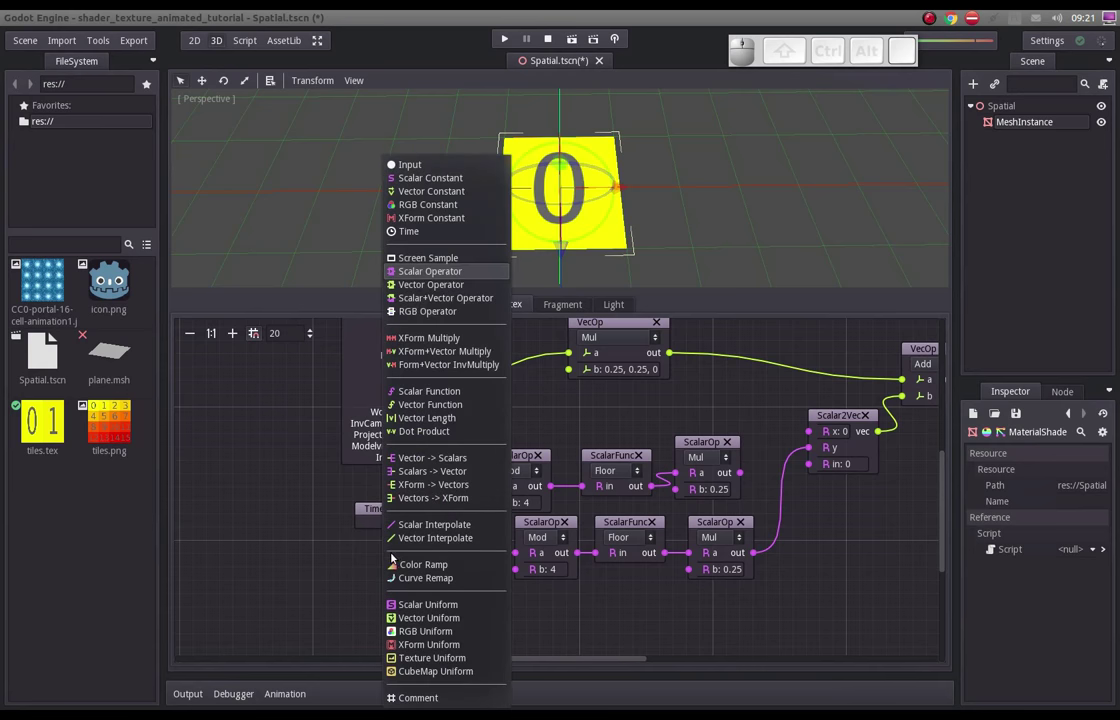
click(455, 268)
click(439, 601)
click(415, 619)
click(435, 630)
click(435, 630)
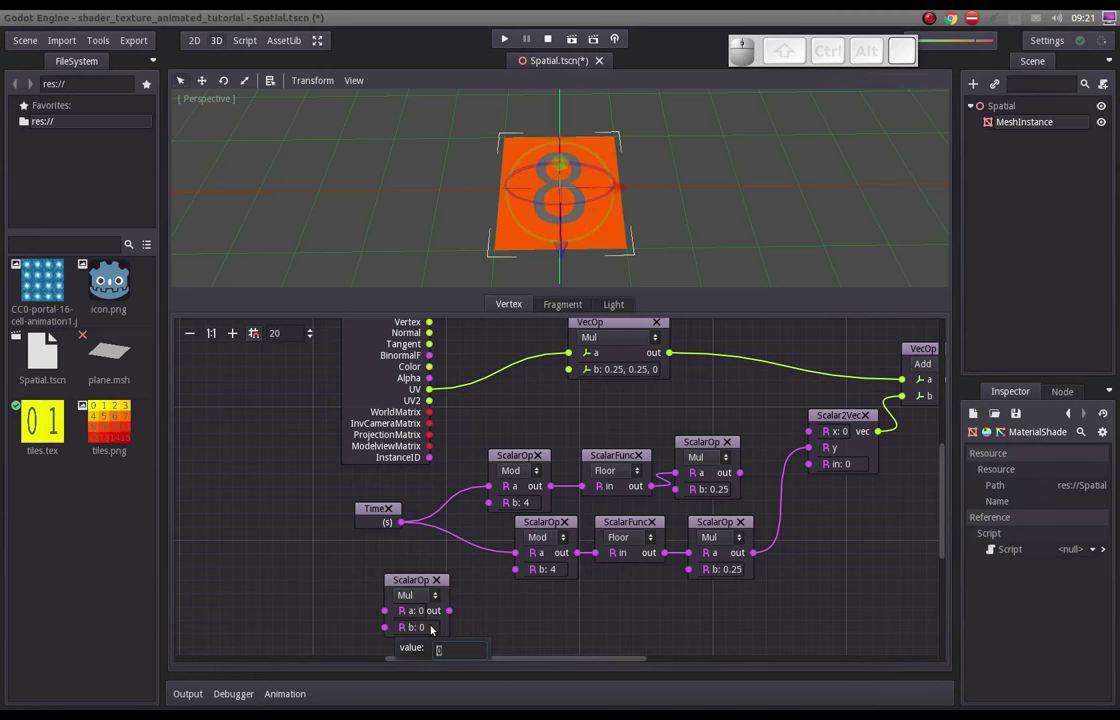
key(2)
key(5)
key(Return)
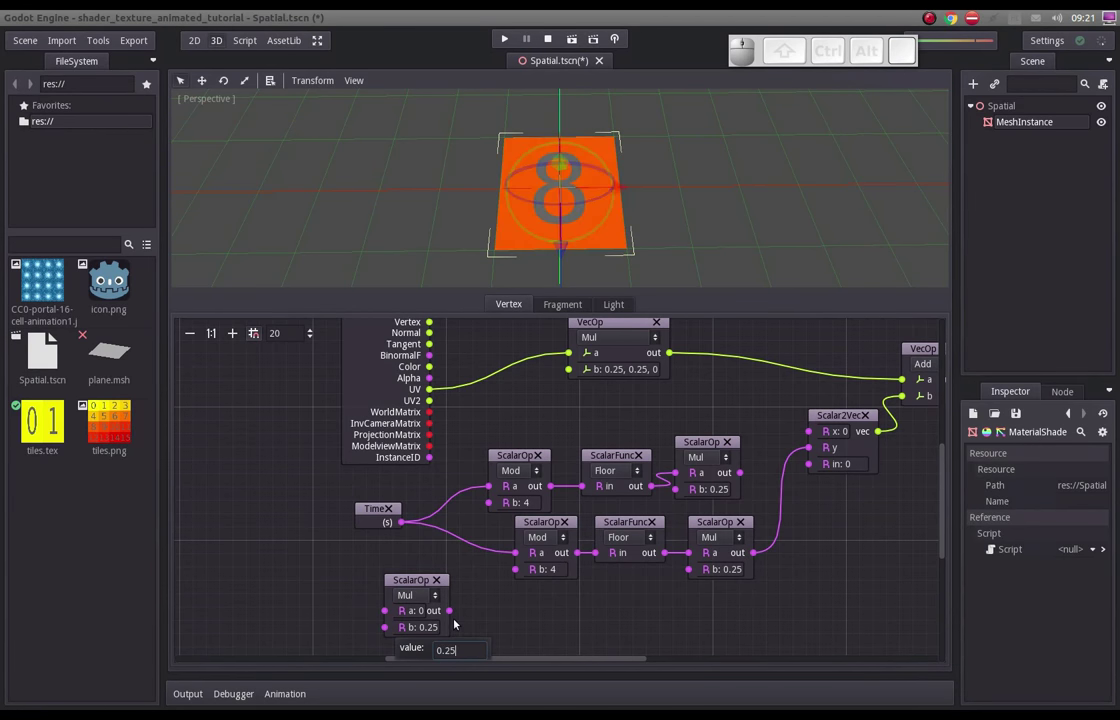
click(488, 623)
- Insert the new Mul 0.25 between Time and the lower Mod node's a input
drag(367, 508, 411, 555)
drag(411, 570, 382, 533)
drag(363, 527, 443, 581)
drag(477, 569, 531, 595)
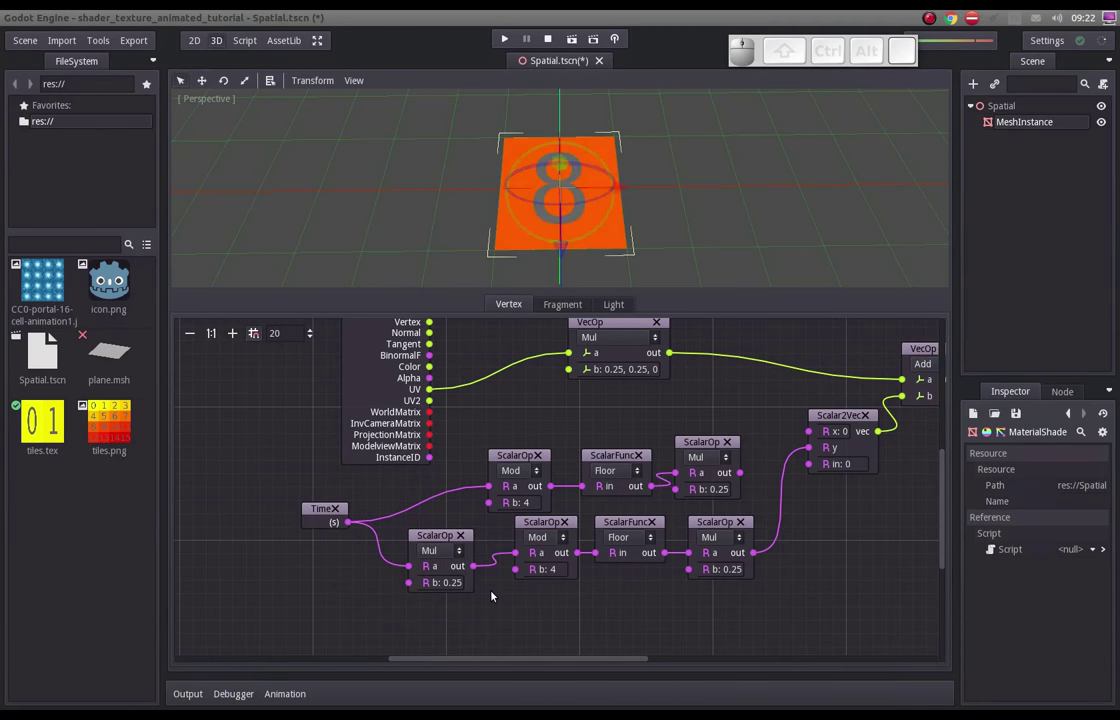
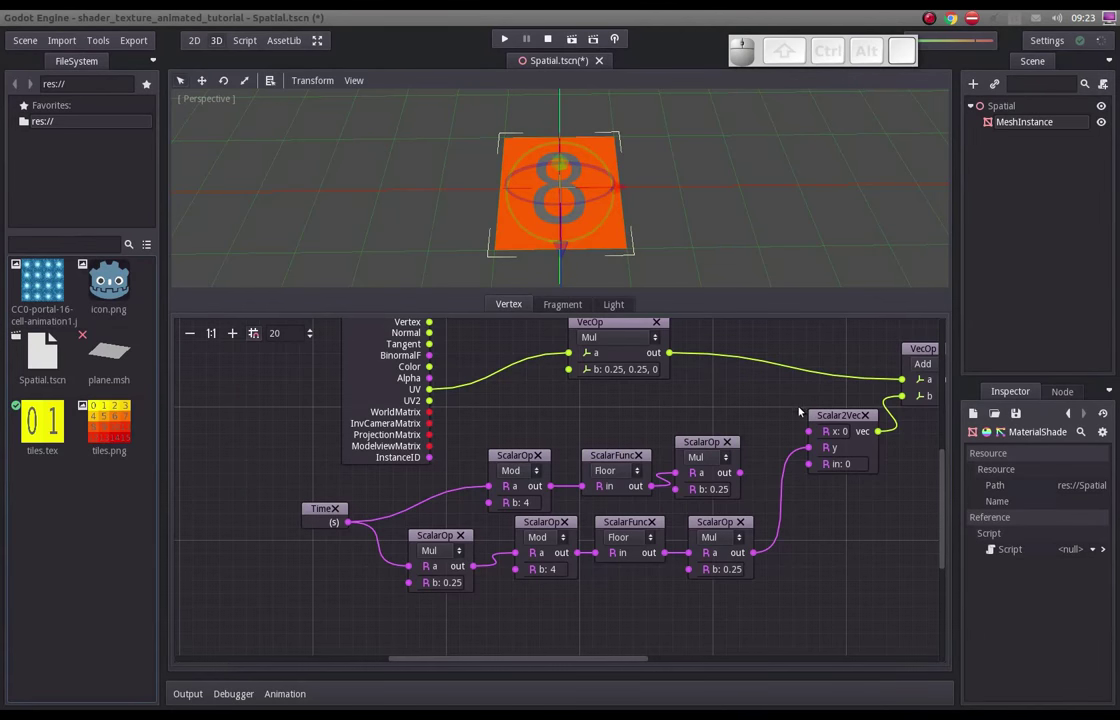
- Review the graph's wiring from output to Time node and save Spatial.tscn with Ctrl+S
drag(711, 400, 624, 468)
drag(625, 497, 694, 458)
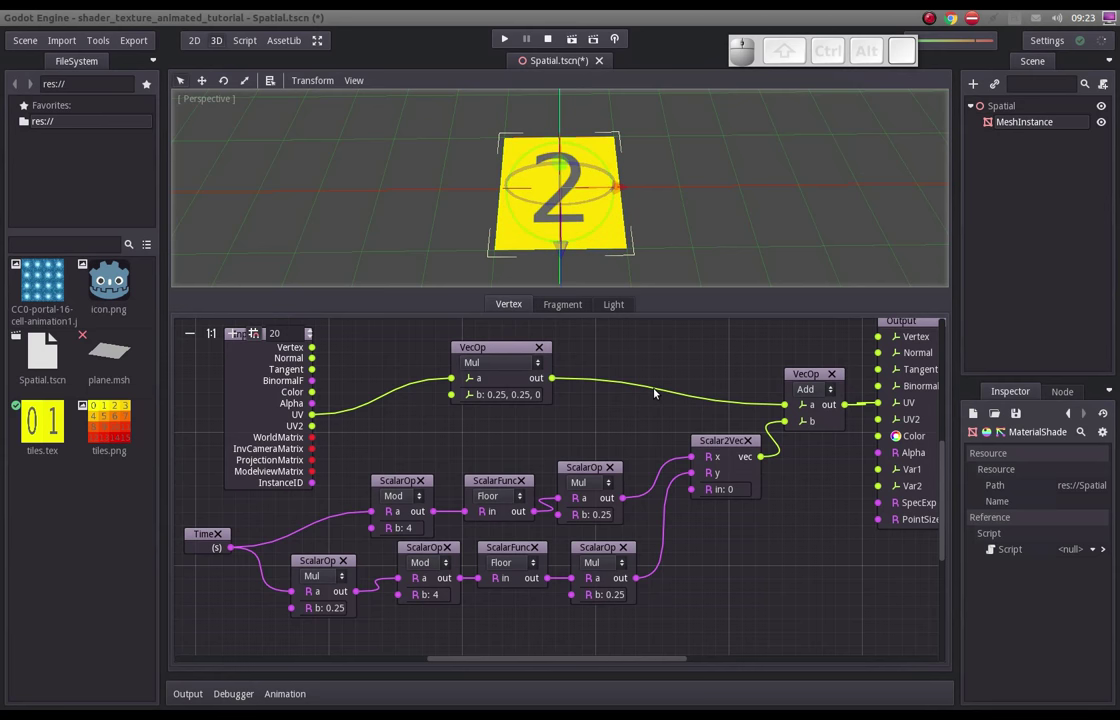
key(ctrl+s)
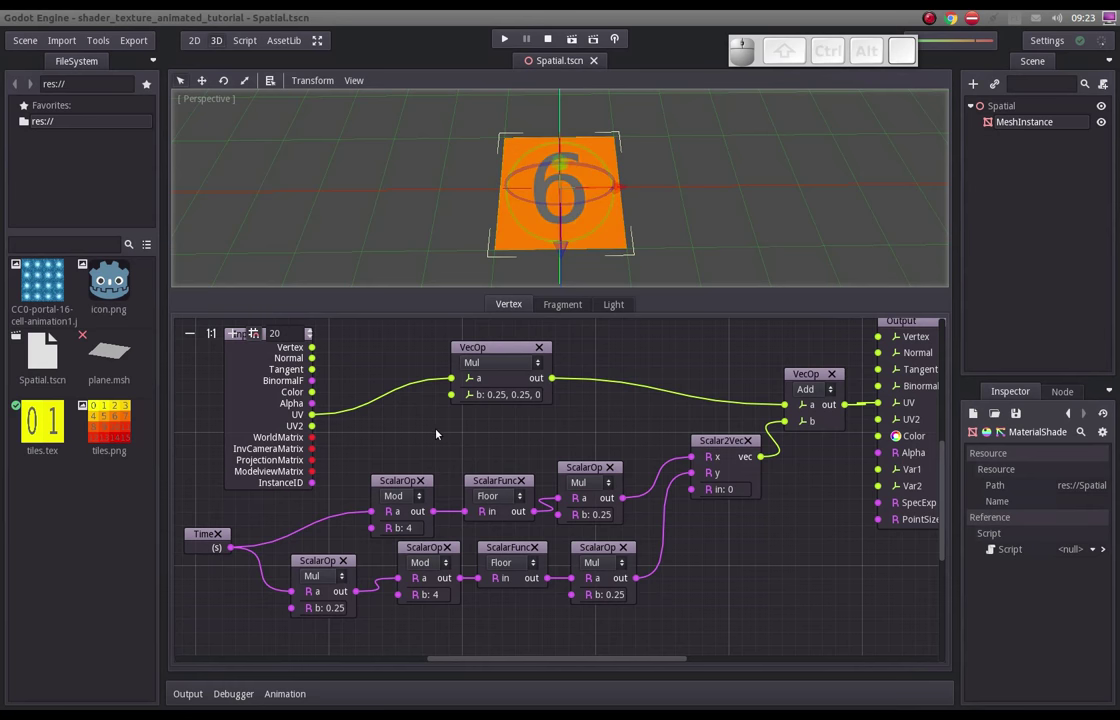
drag(403, 435, 541, 507)
drag(423, 502, 351, 481)
- Create a ScalarUniform 'speed' valued 20 and place it lower left of the Time node
click(357, 543)
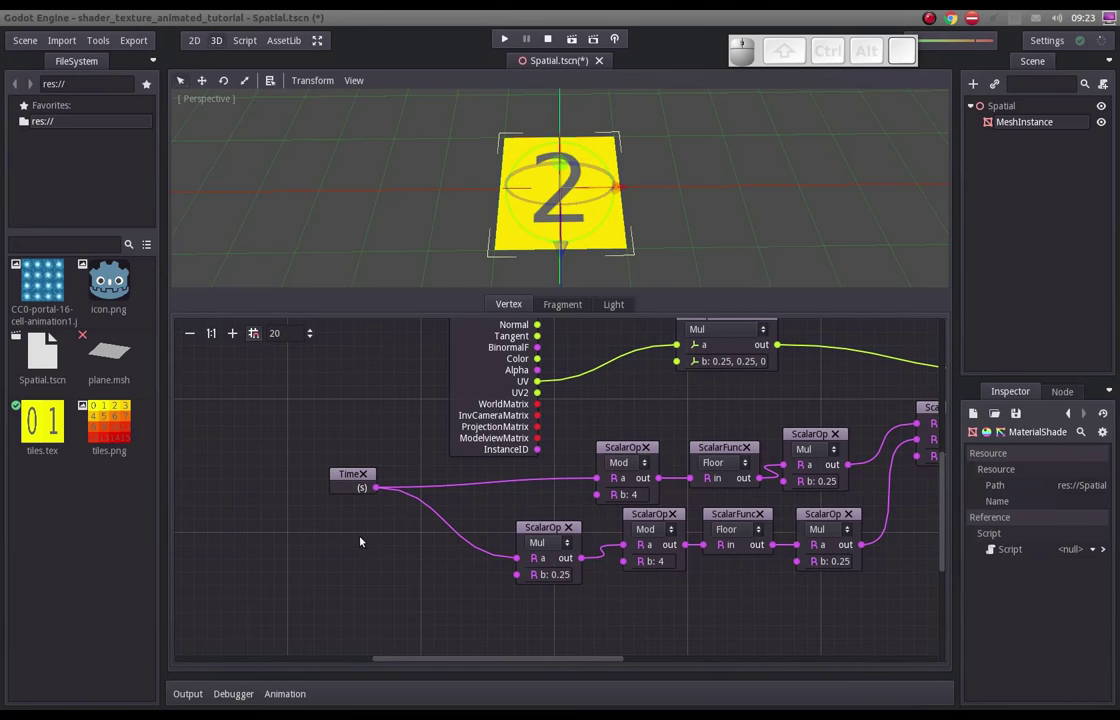
right_click(358, 528)
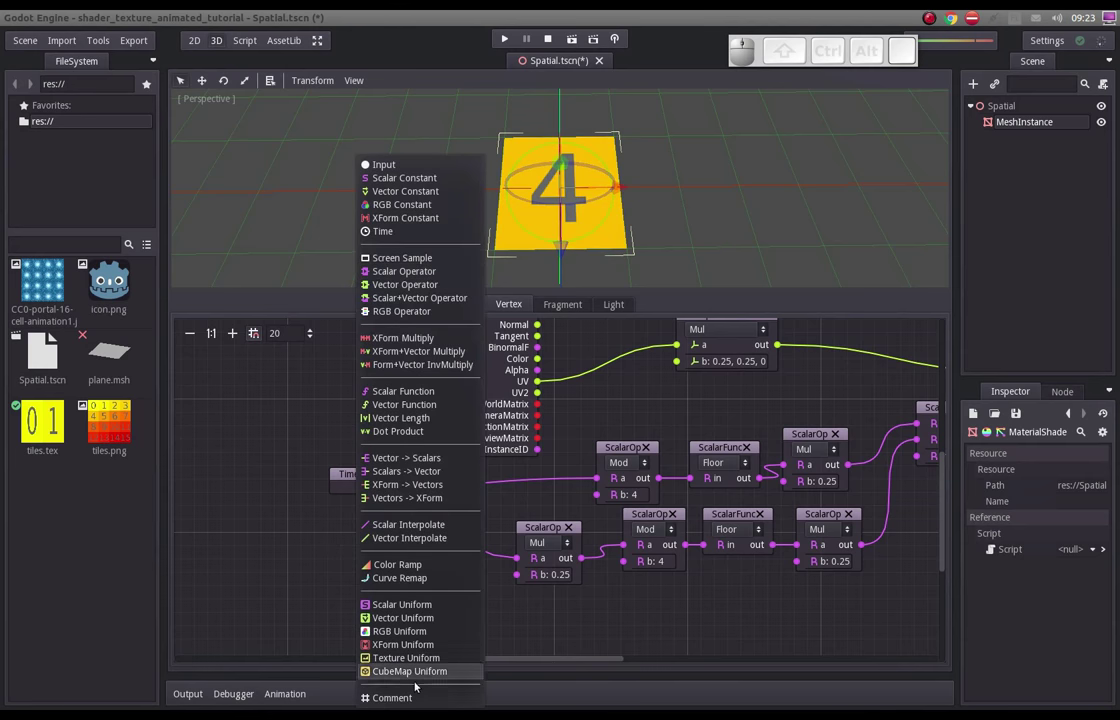
click(415, 609)
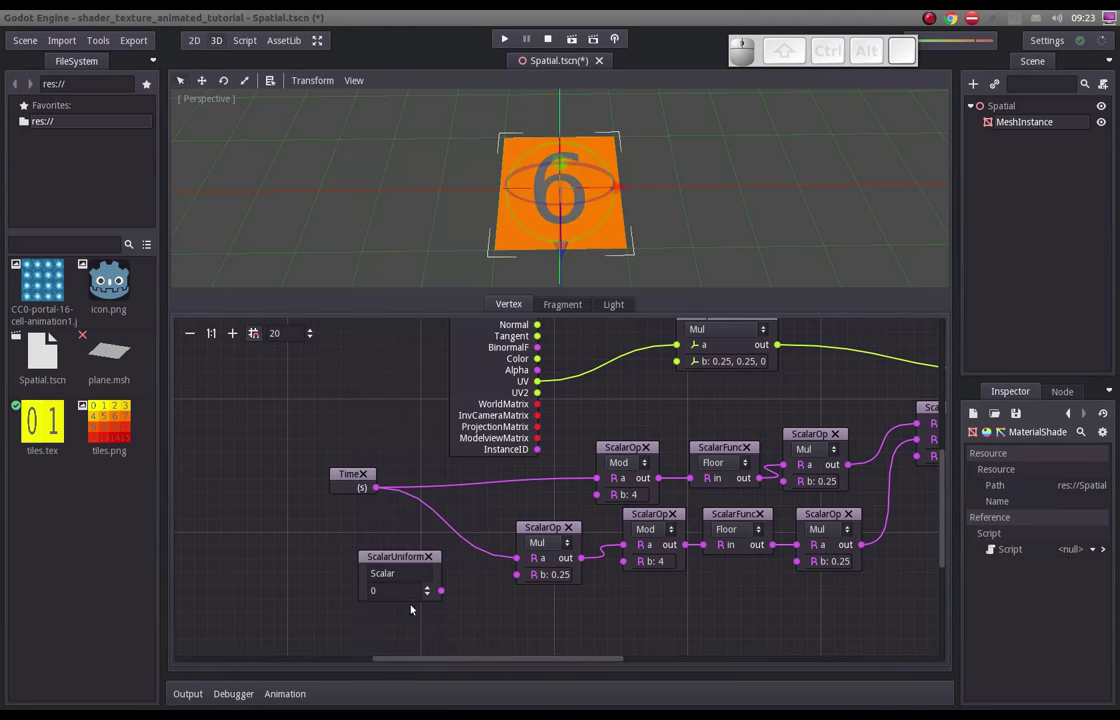
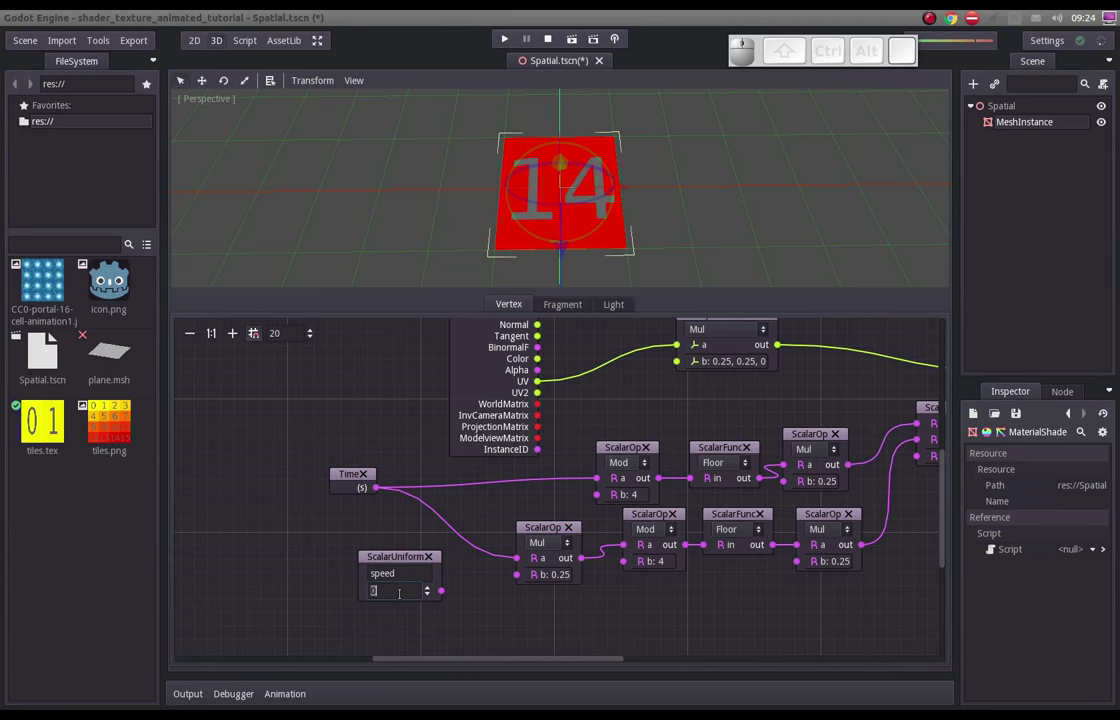
key(2)
key(0)
key(Return)
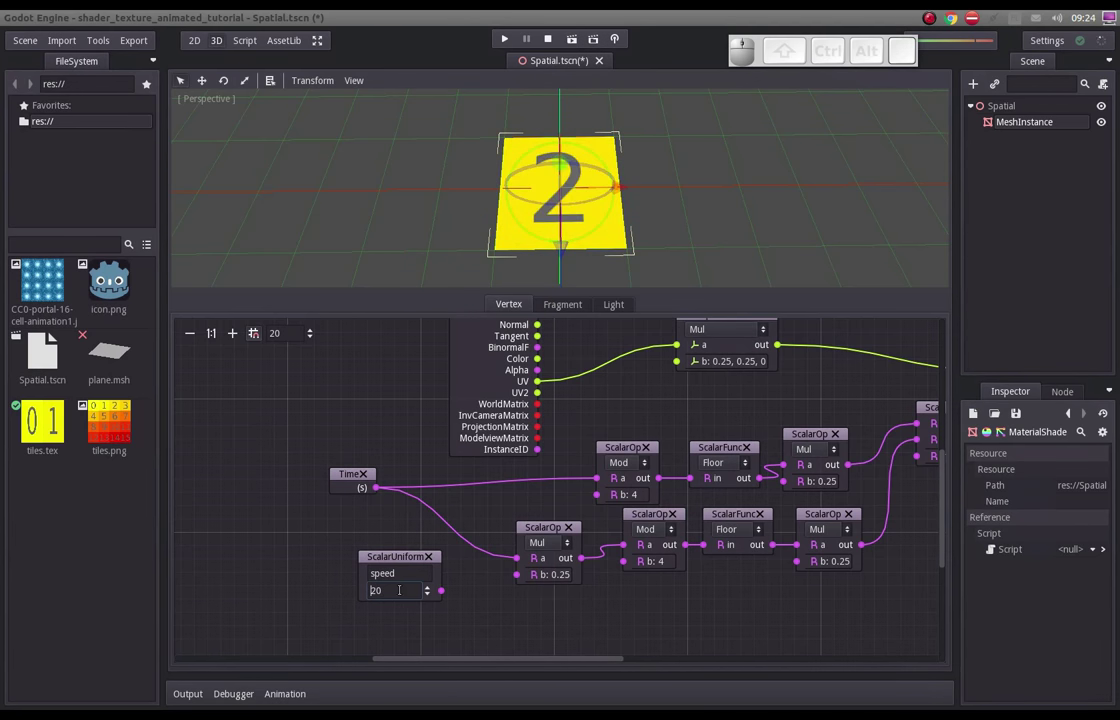
click(402, 545)
drag(391, 561, 379, 535)
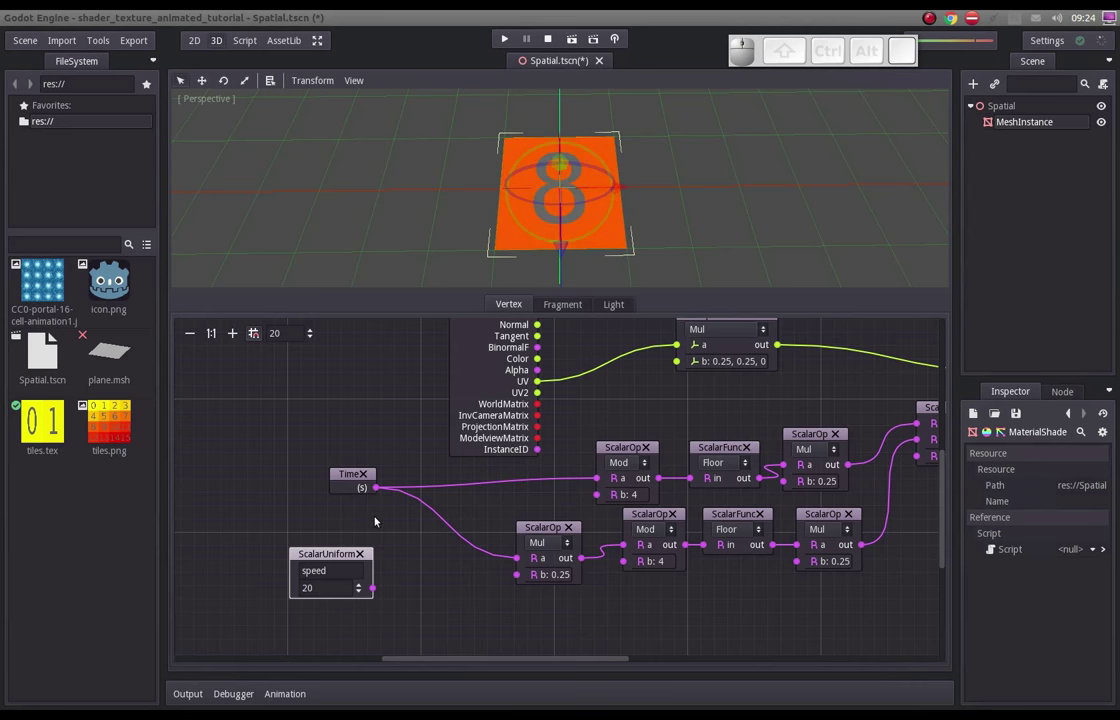
- Insert an Add ScalarOp with speed on its b input and Time on its a input
right_click(391, 521)
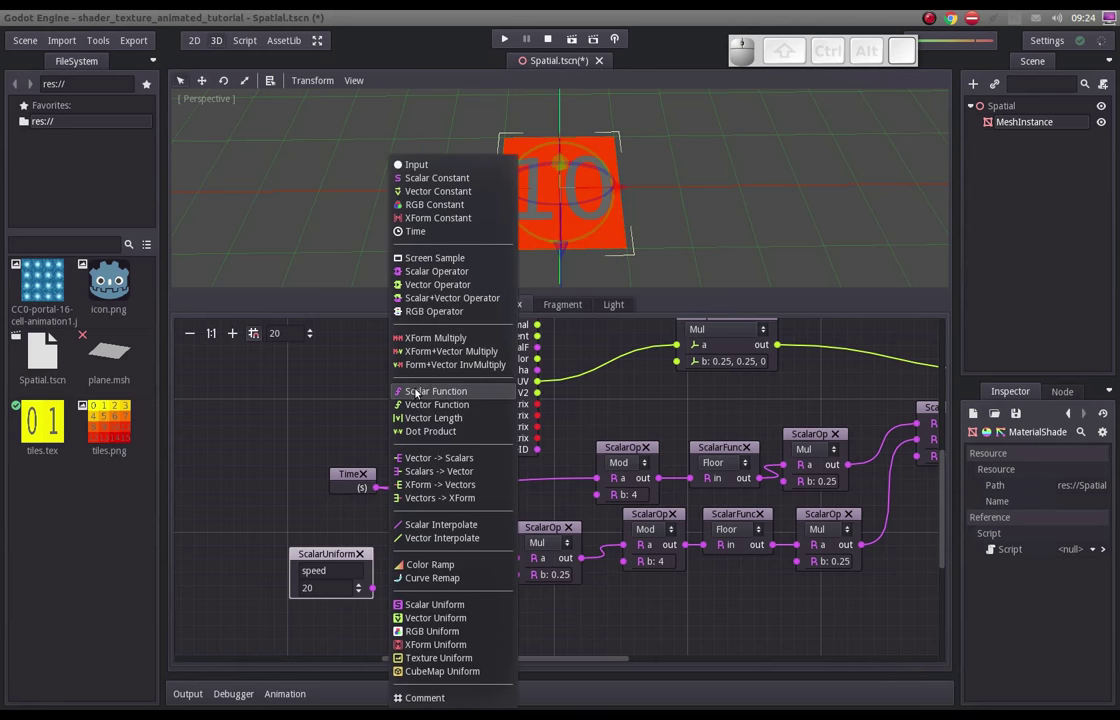
click(410, 268)
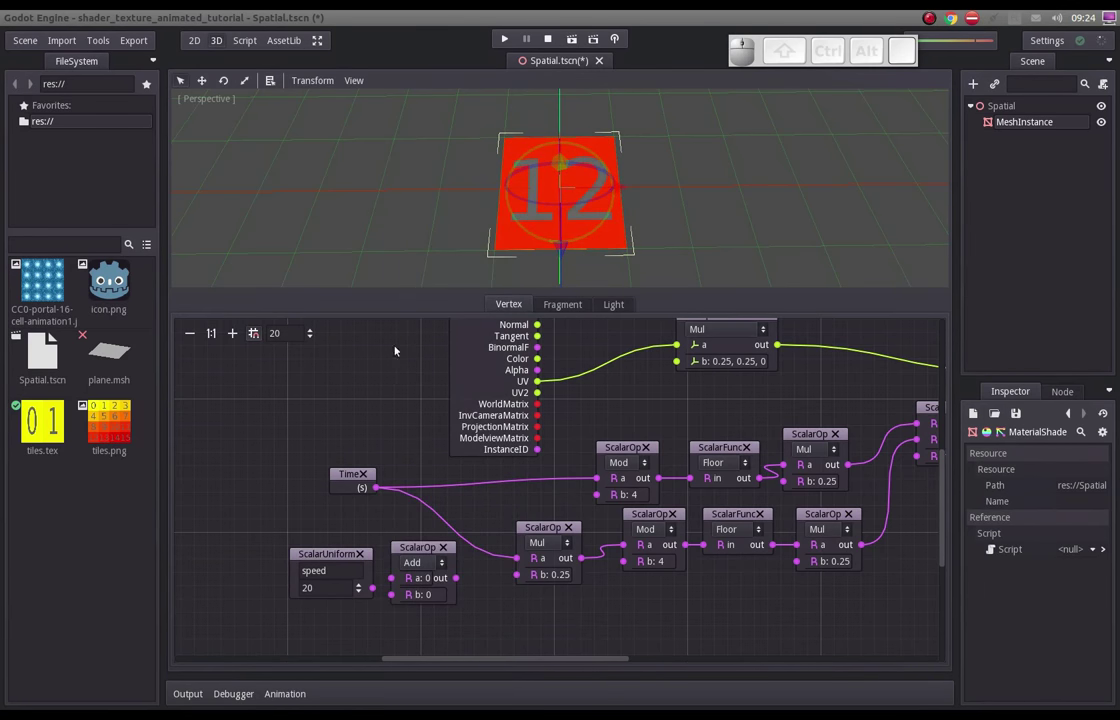
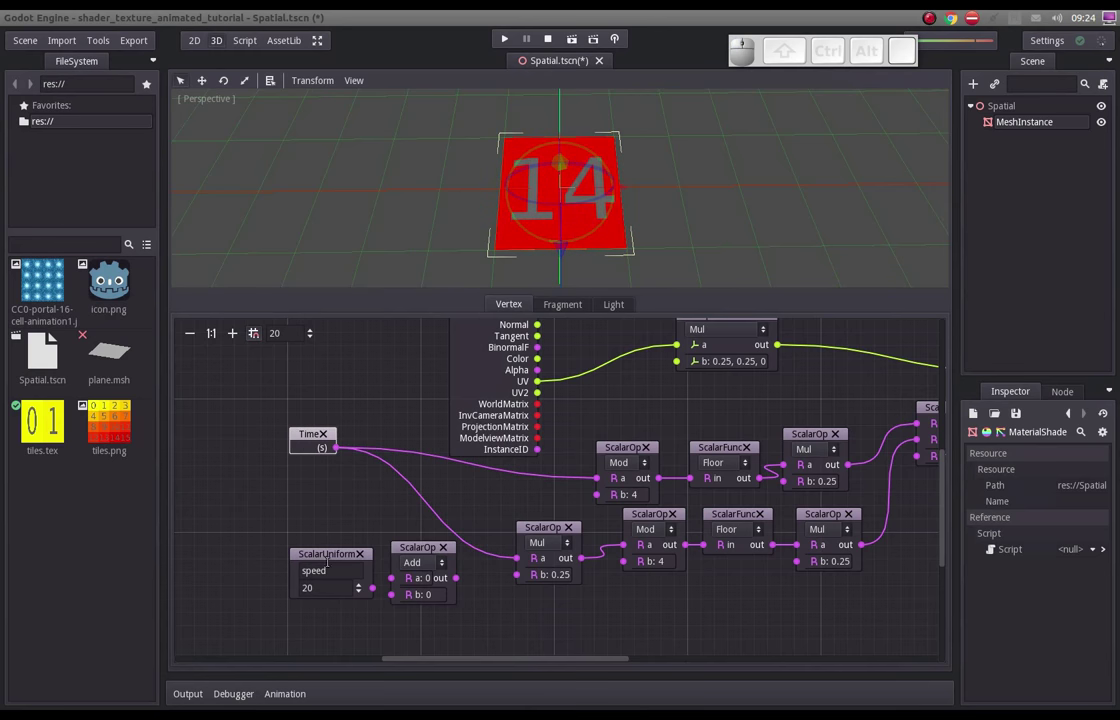
drag(320, 557, 447, 554)
drag(417, 549, 390, 506)
drag(397, 502, 334, 555)
drag(336, 550, 362, 453)
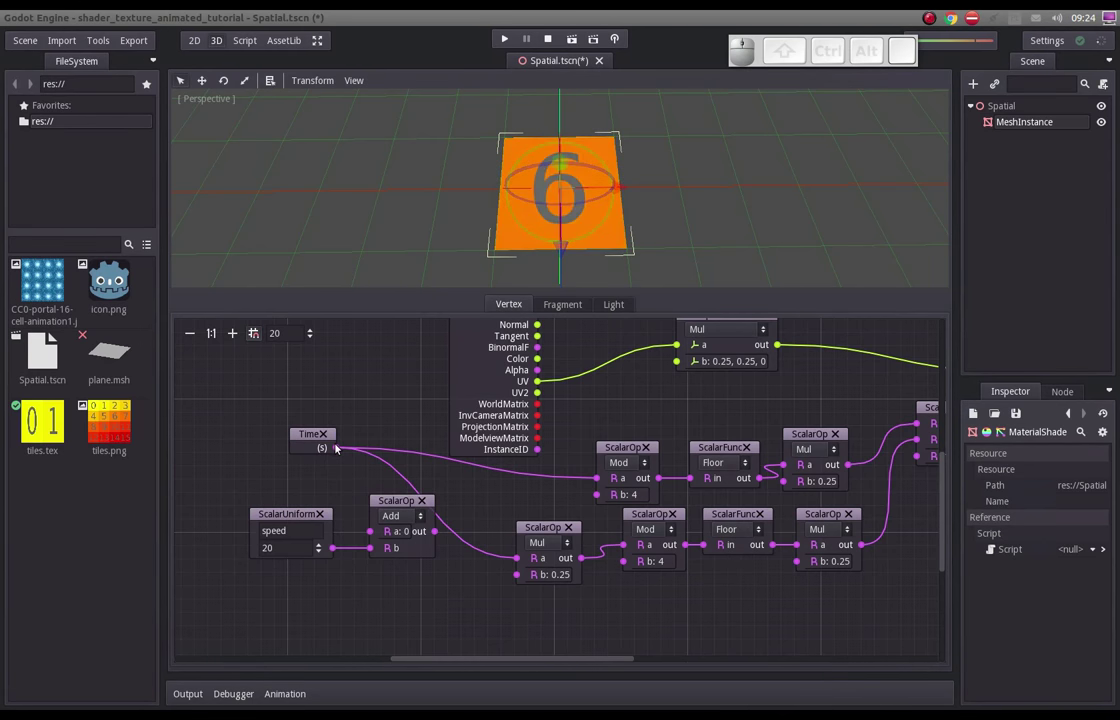
drag(340, 448, 393, 534)
- Route the Add result into the multiply node and set speed to 12
drag(343, 451, 376, 541)
drag(437, 533, 453, 493)
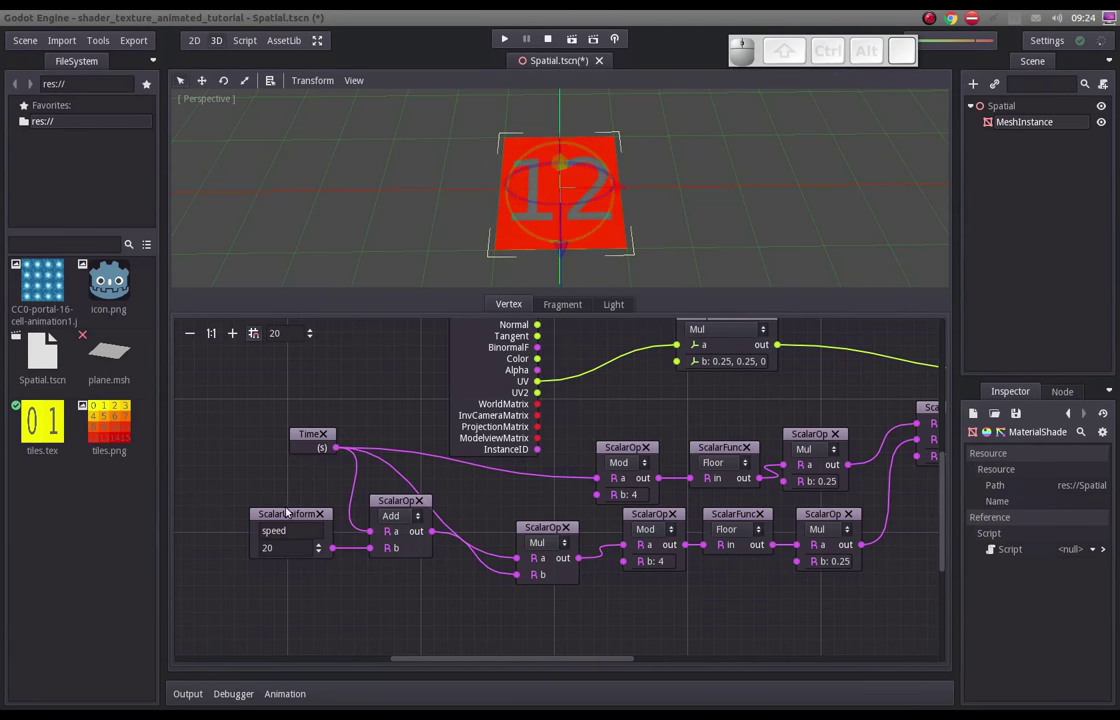
drag(350, 451, 519, 559)
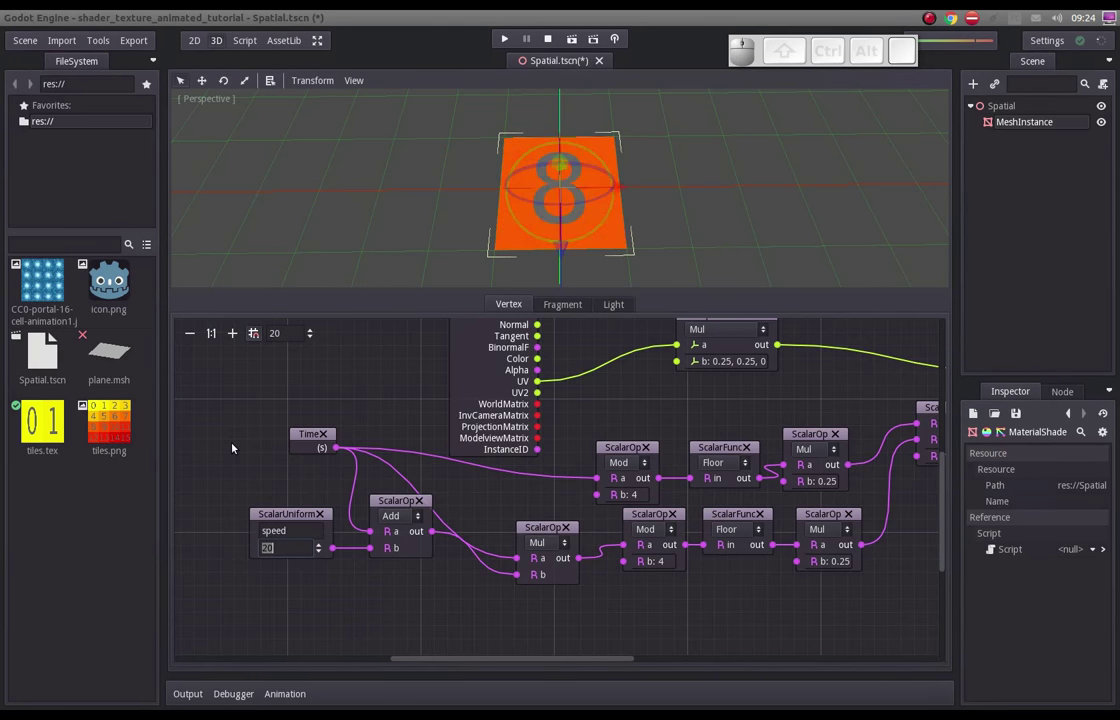
key(Return)
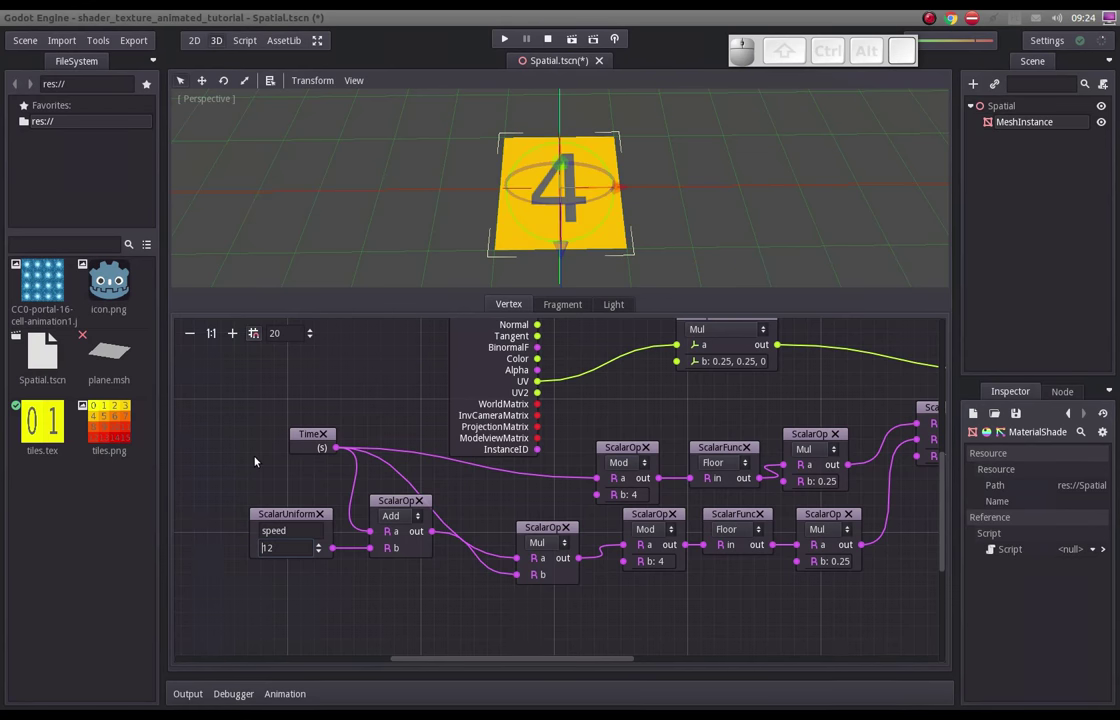
- Switch the ScalarOp to Mul so Time×speed feeds the Mod and 0.25 Mul chains instead of Time
click(423, 521)
click(410, 560)
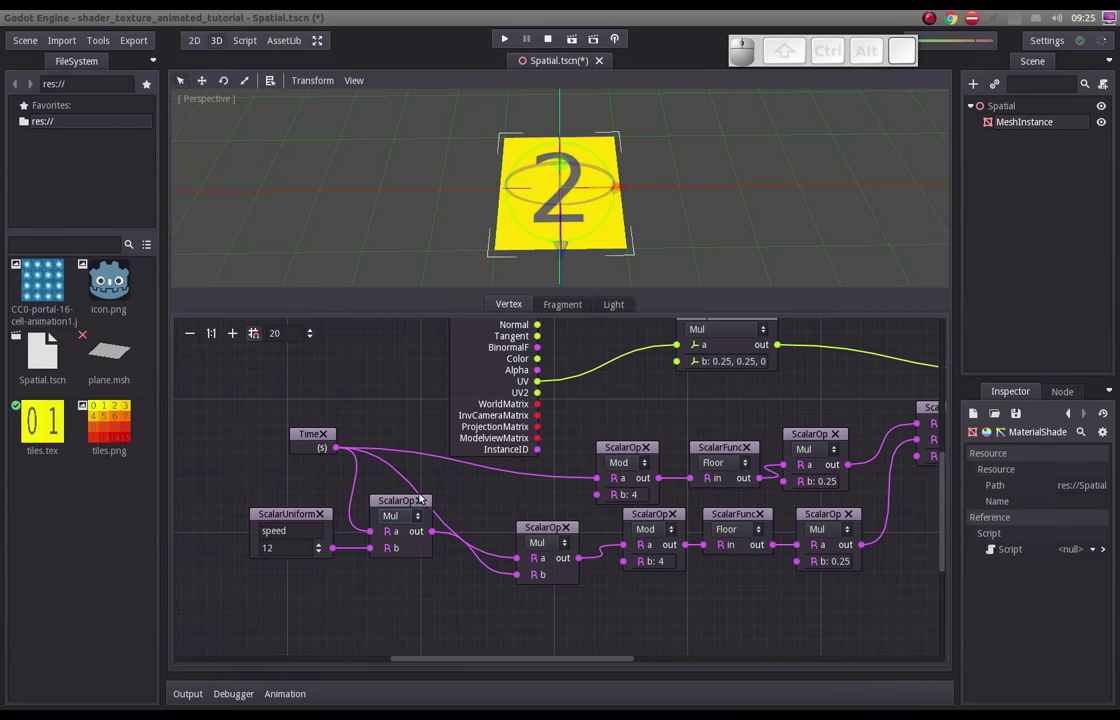
drag(437, 531, 603, 483)
drag(441, 533, 519, 581)
drag(517, 575, 464, 590)
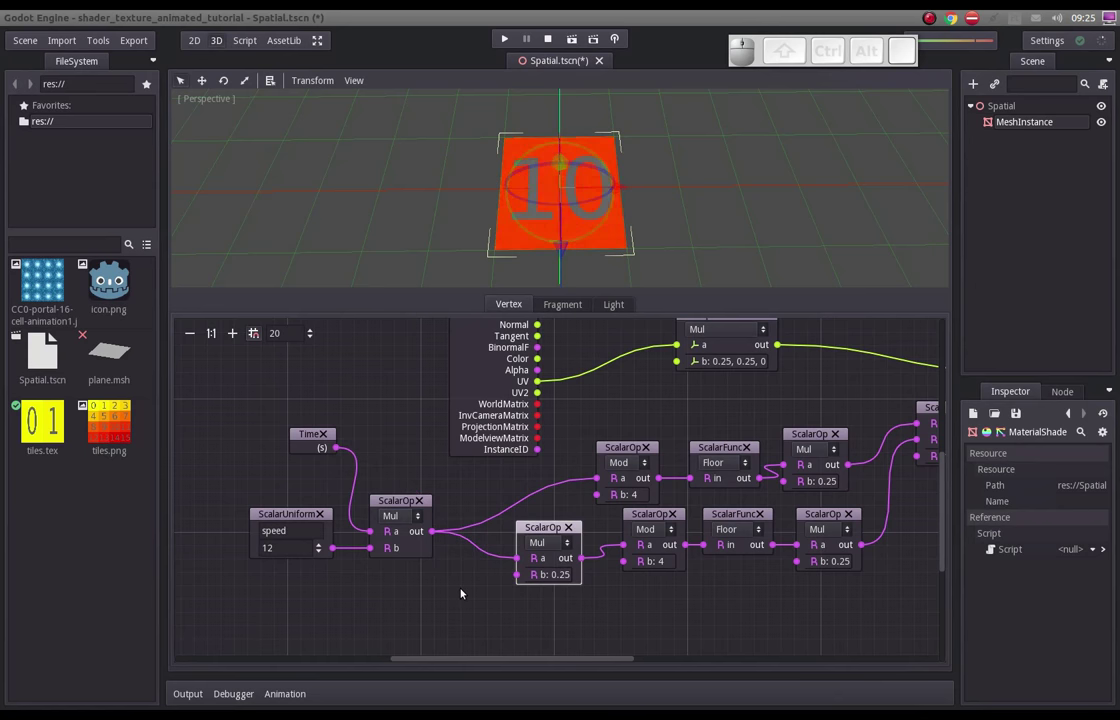
click(476, 490)
drag(393, 496, 418, 536)
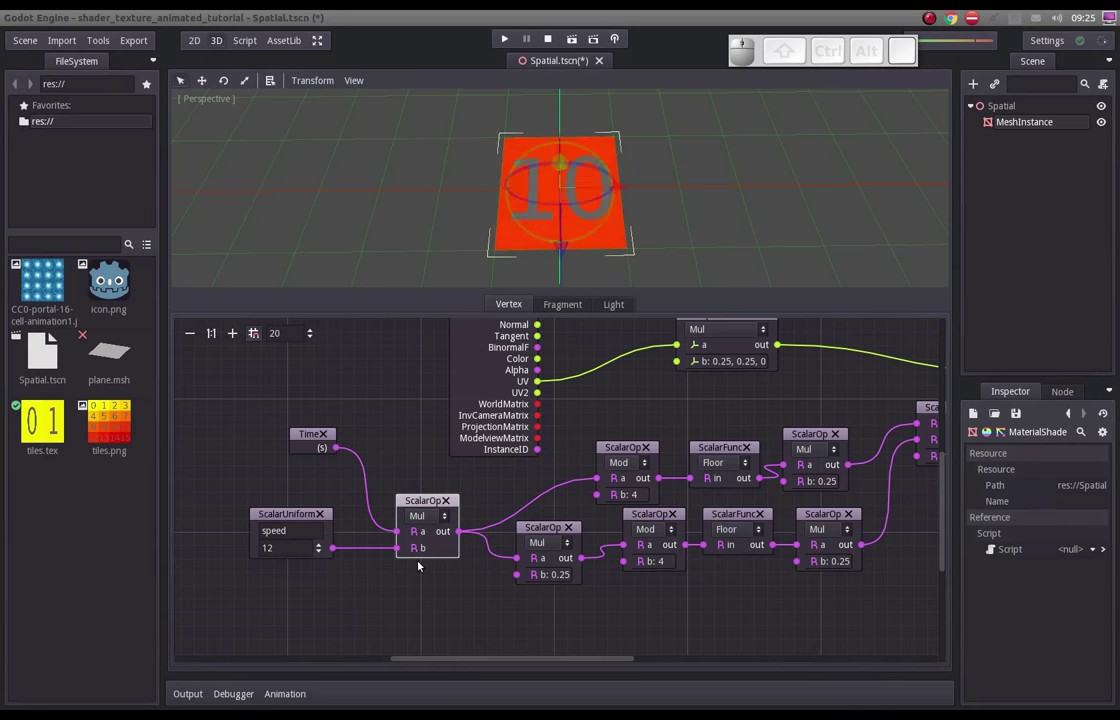
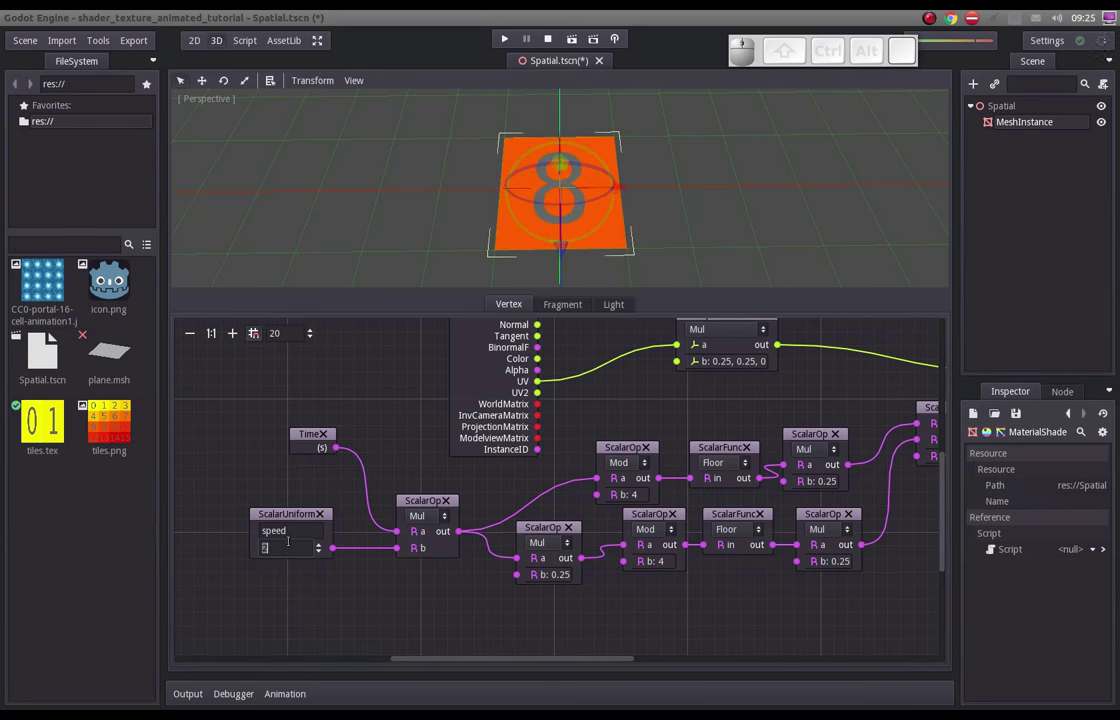
- Try speed values 4 and 20, then settle the uniform at 15
key(4)
key(Return)
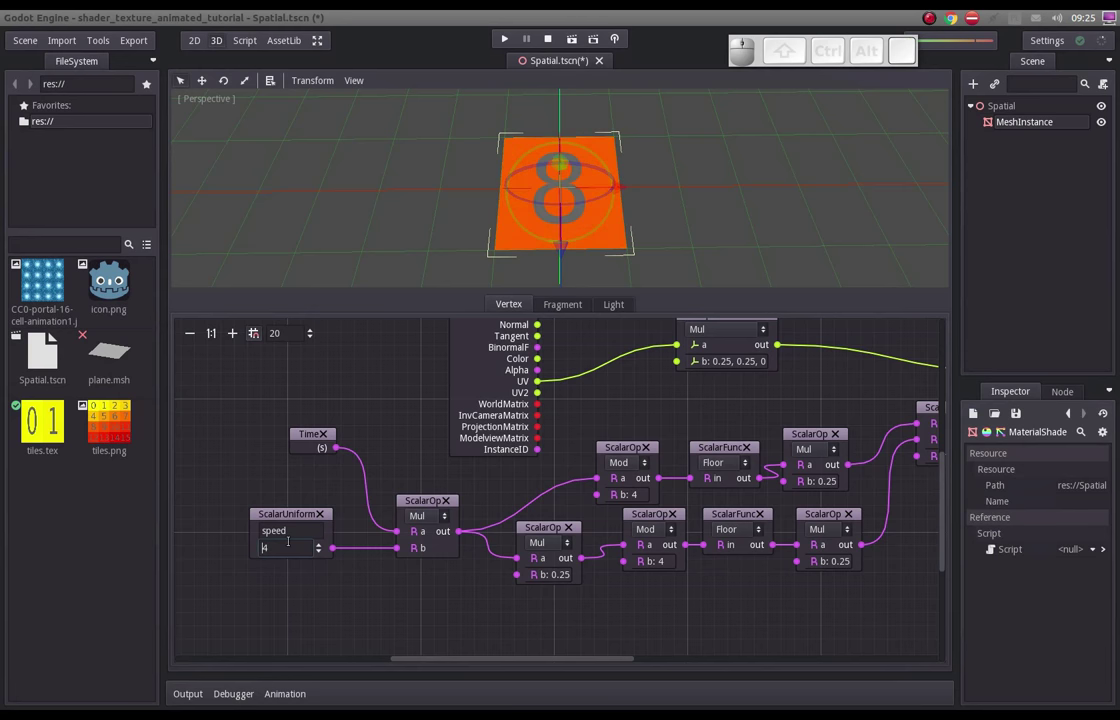
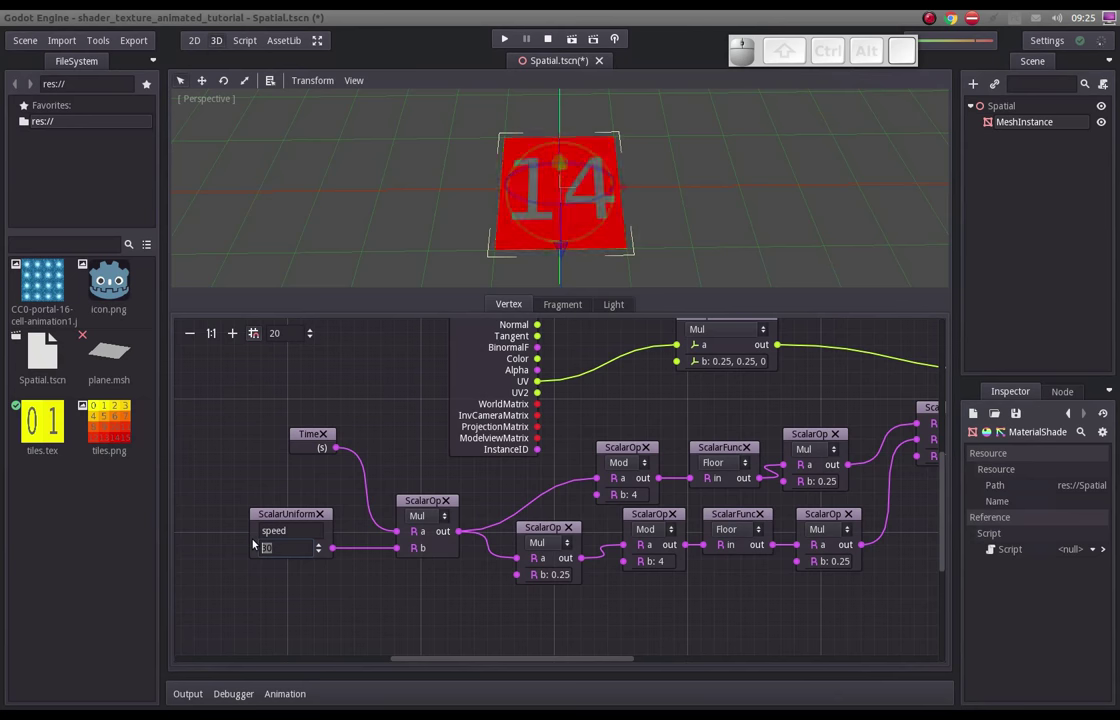
key(Return)
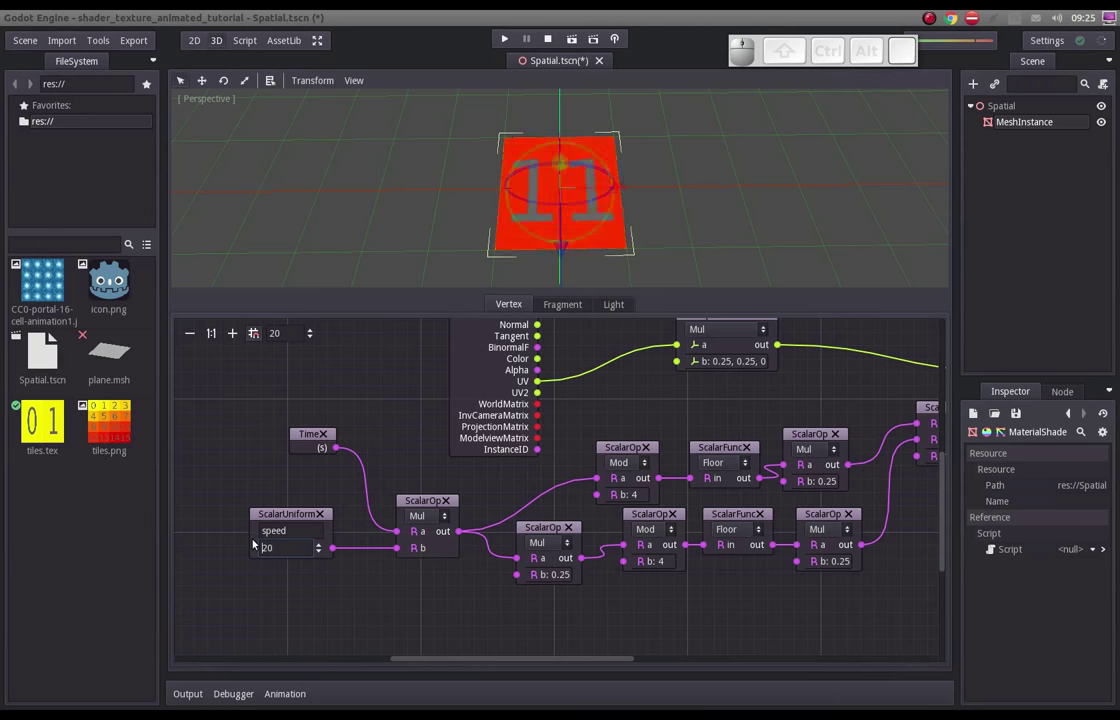
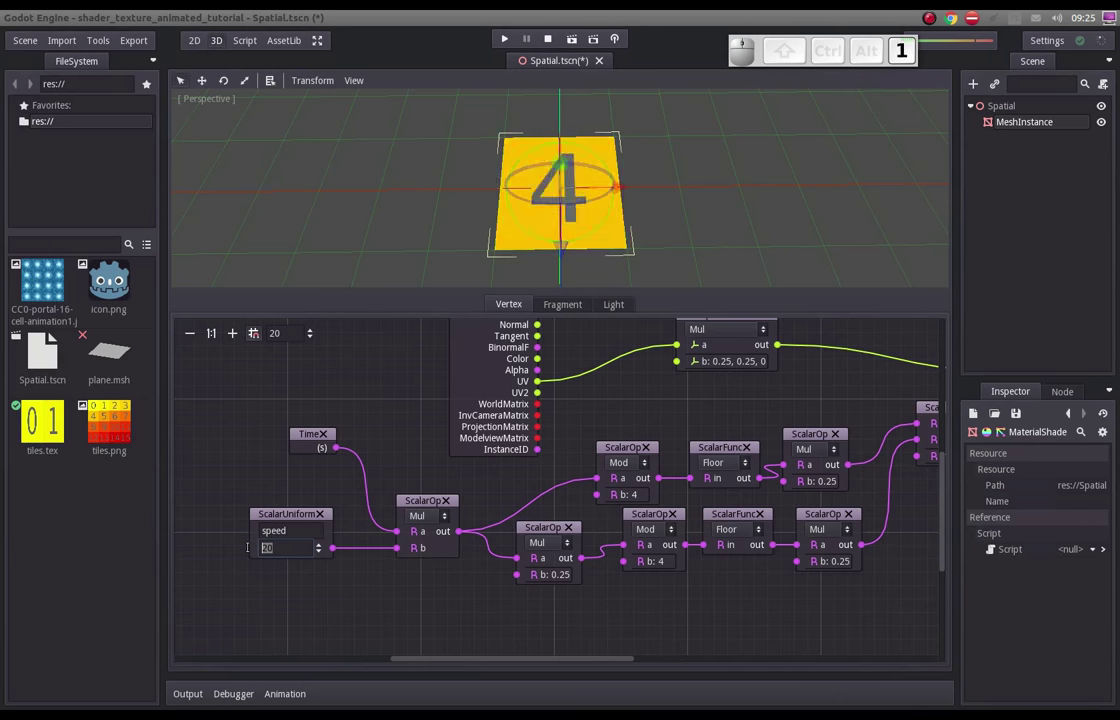
key(Return)
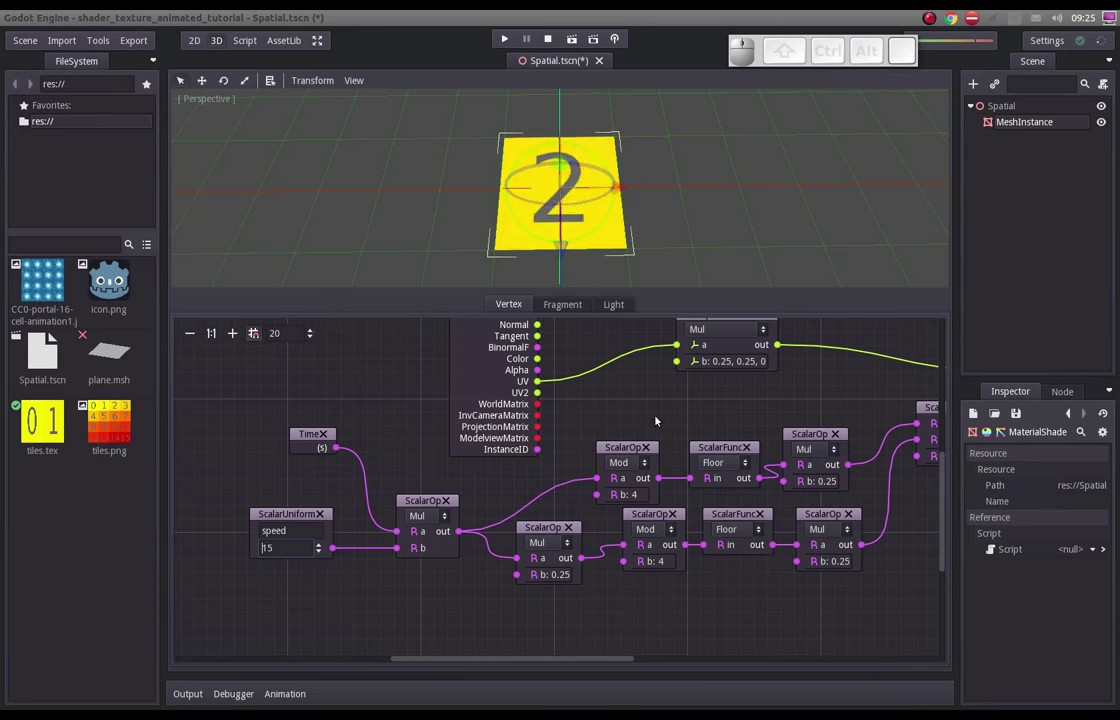
drag(663, 414, 570, 453)
key(ctrl+s)
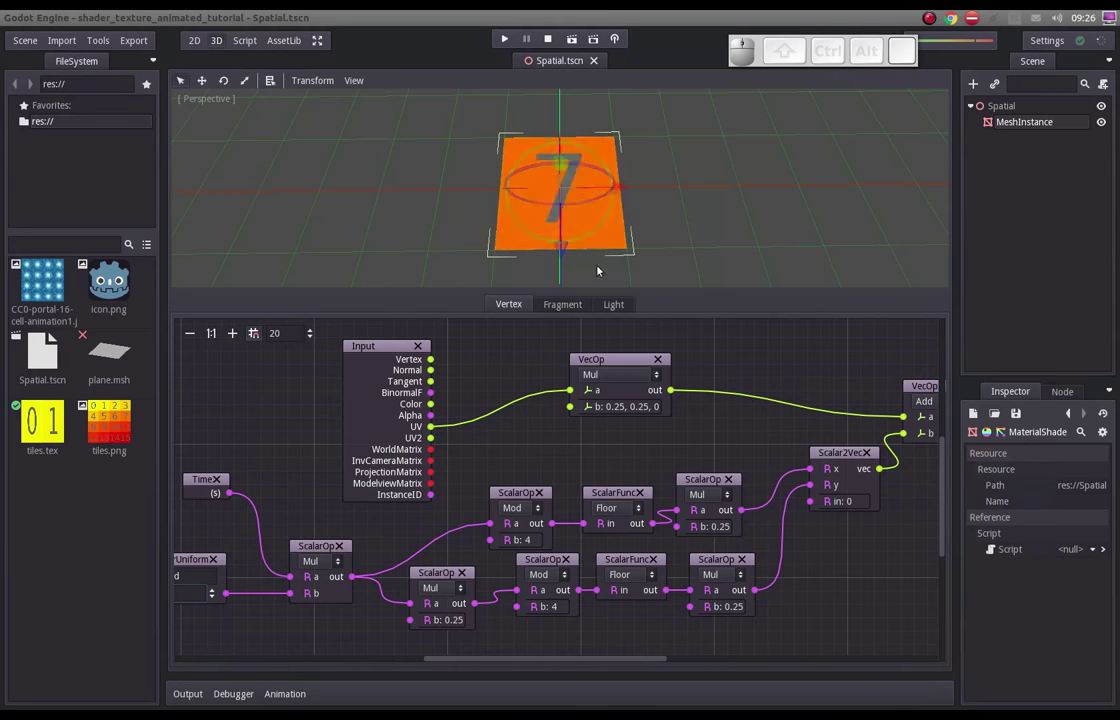
drag(418, 525, 436, 521)
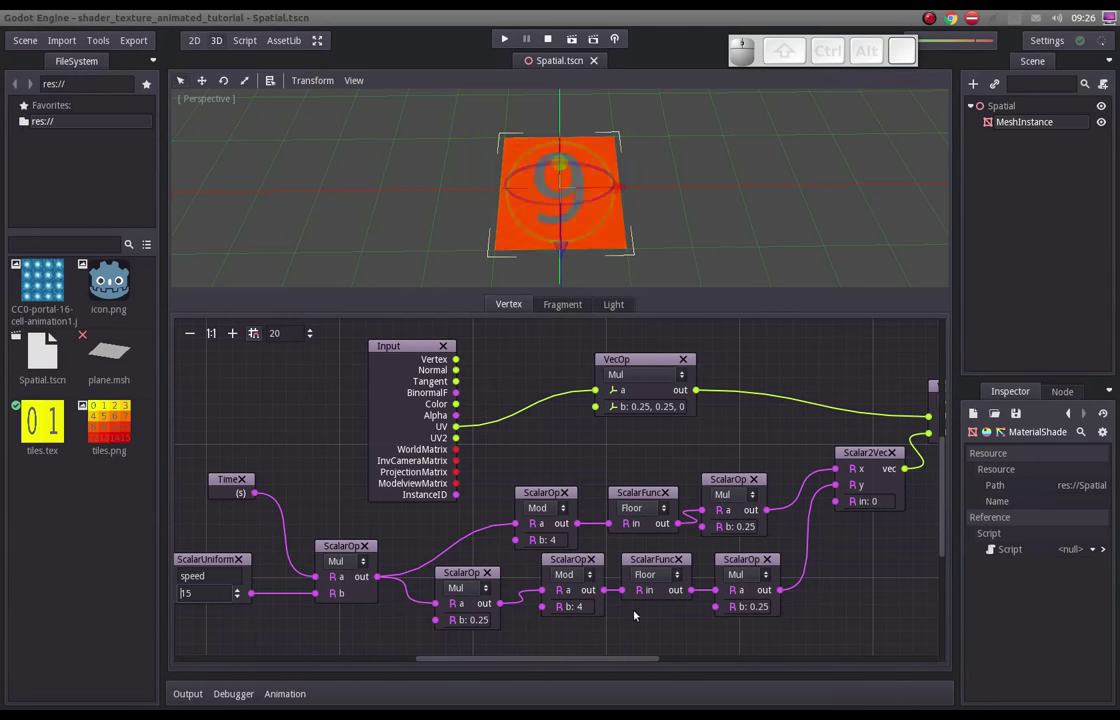
drag(756, 517, 594, 539)
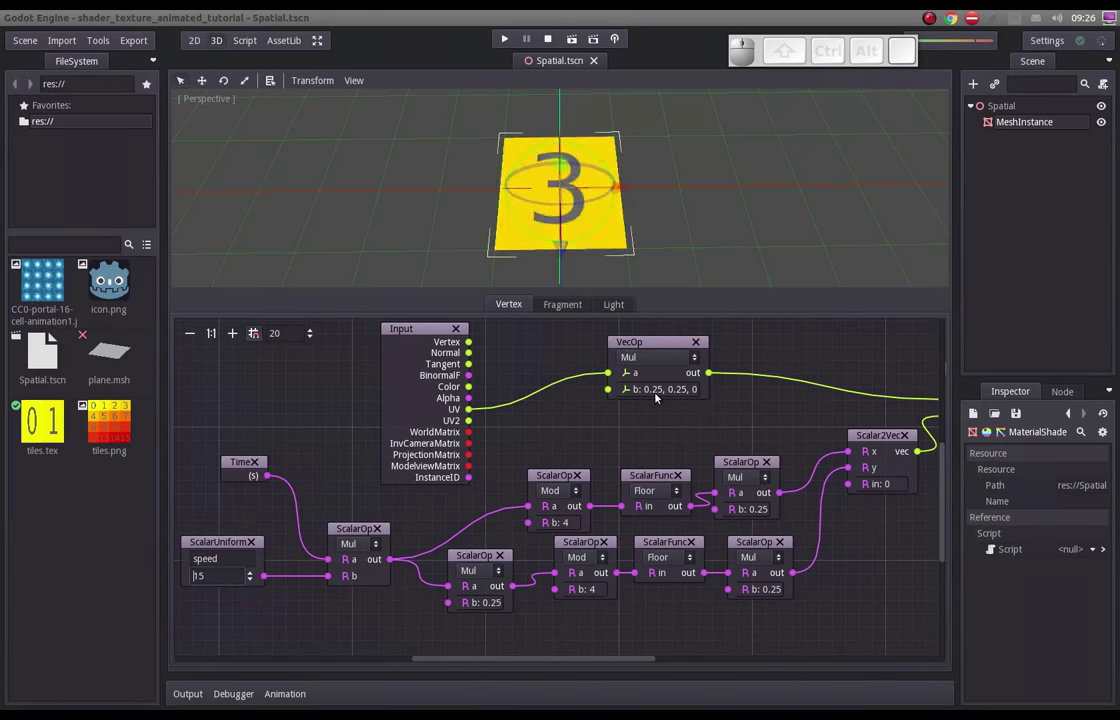